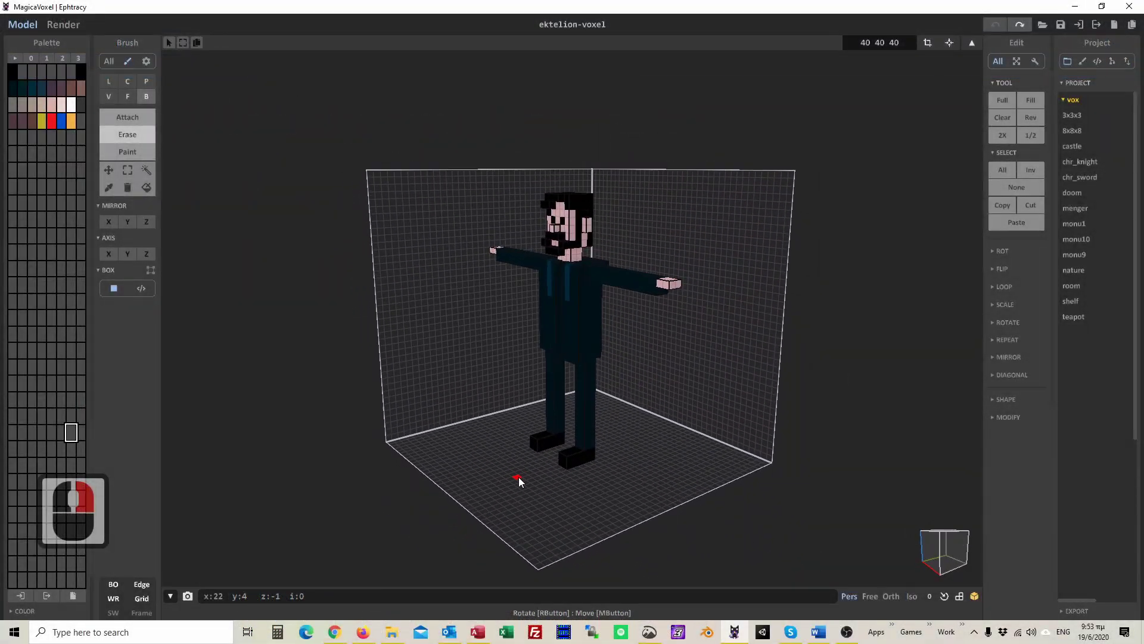
# Fit the volume to the character (39×8×37) and orbit around to inspect it from above and front.
pyautogui.rightClick(523, 481)
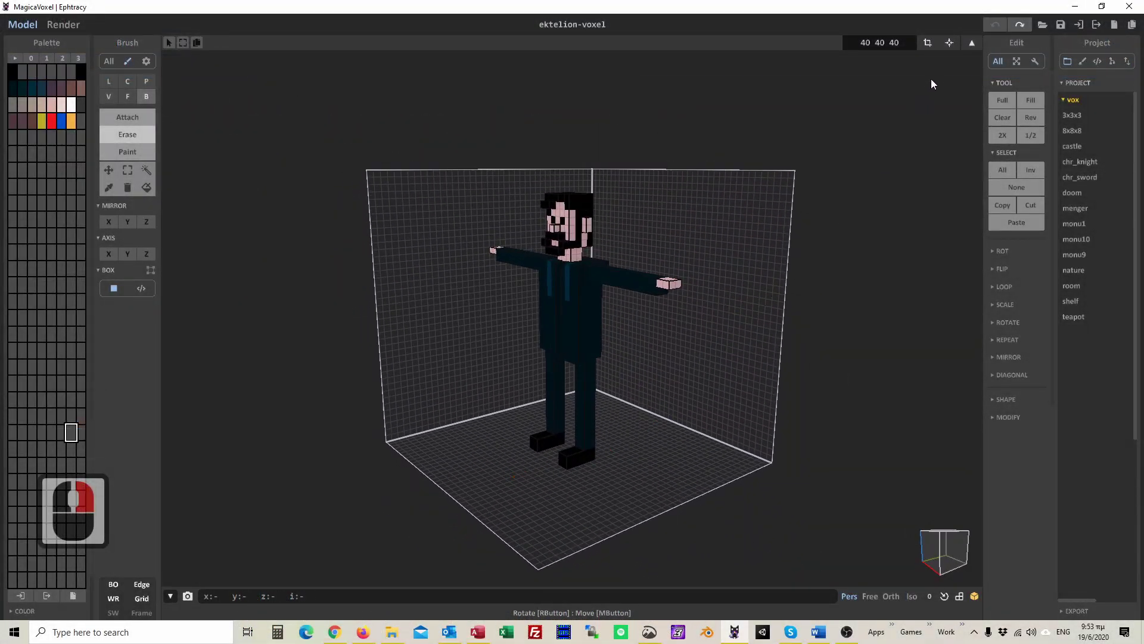
pyautogui.click(956, 43)
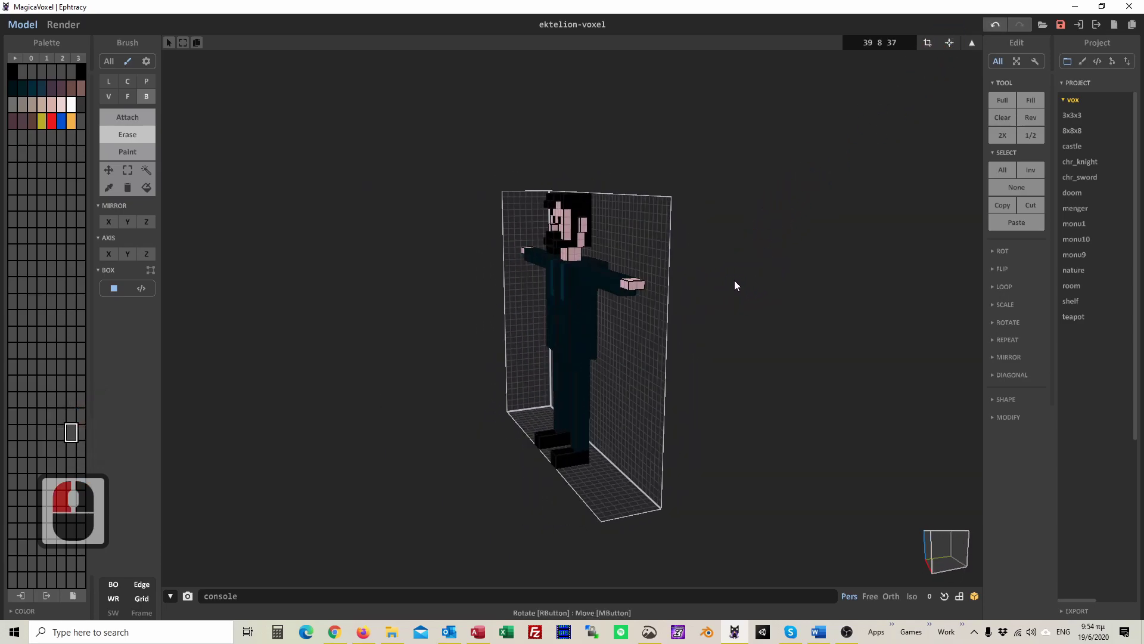
pyautogui.rightClick(848, 286)
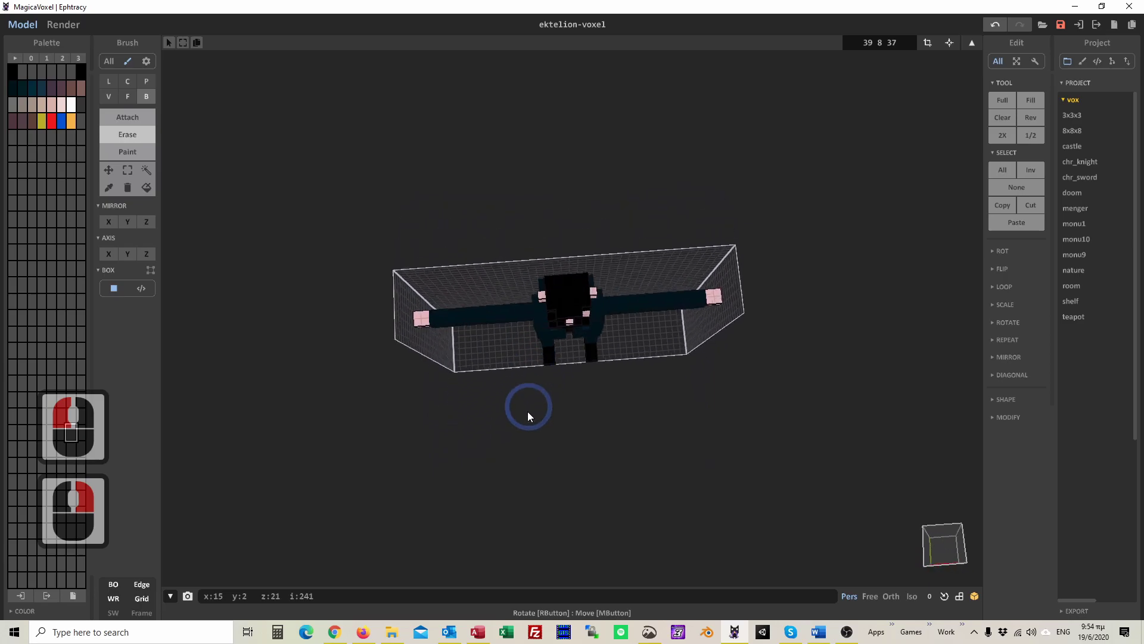
pyautogui.moveTo(544, 309); pyautogui.dragTo(1065, 616)
pyautogui.moveTo(1065, 617); pyautogui.dragTo(1079, 572)
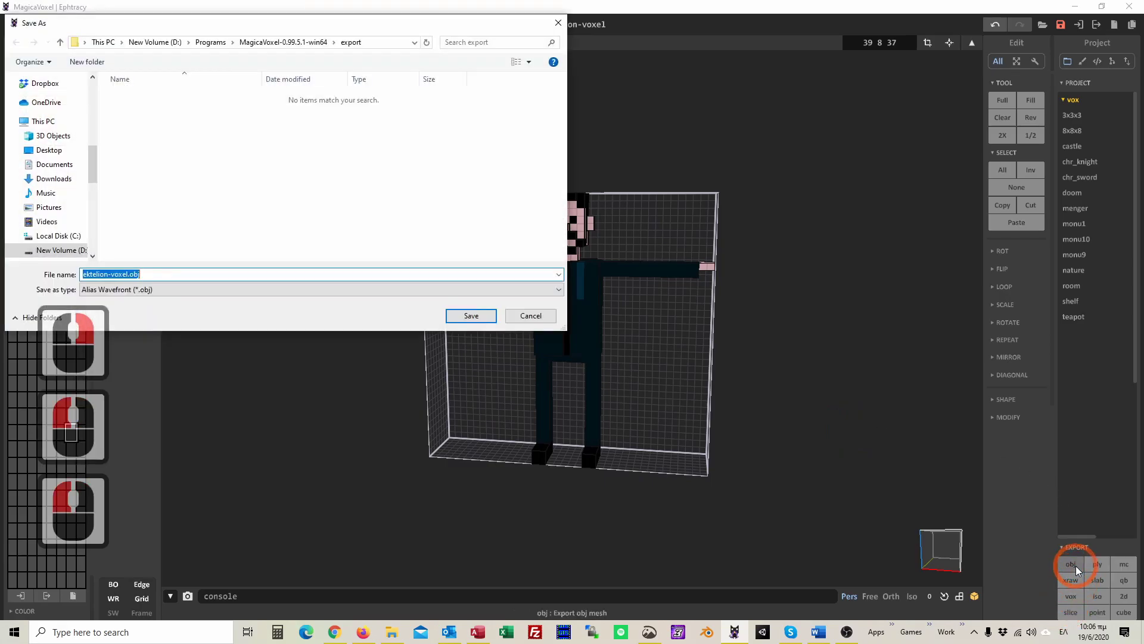
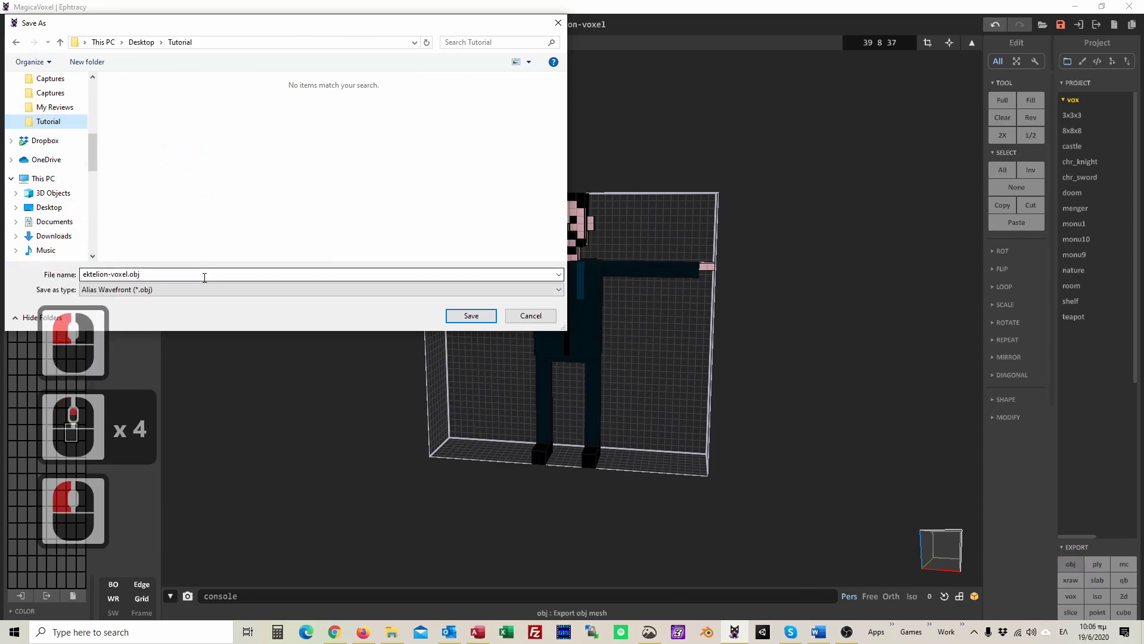
# Save the OBJ export as ektelion-voxel.obj in the Tutorial folder.
pyautogui.scroll(3)
pyautogui.click(468, 321)
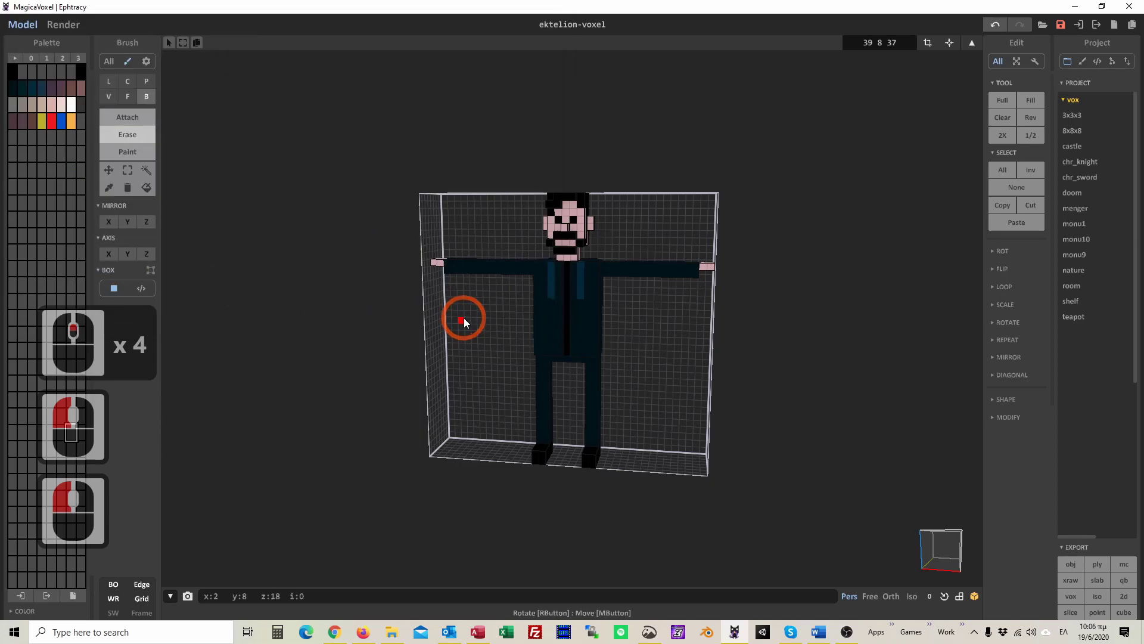
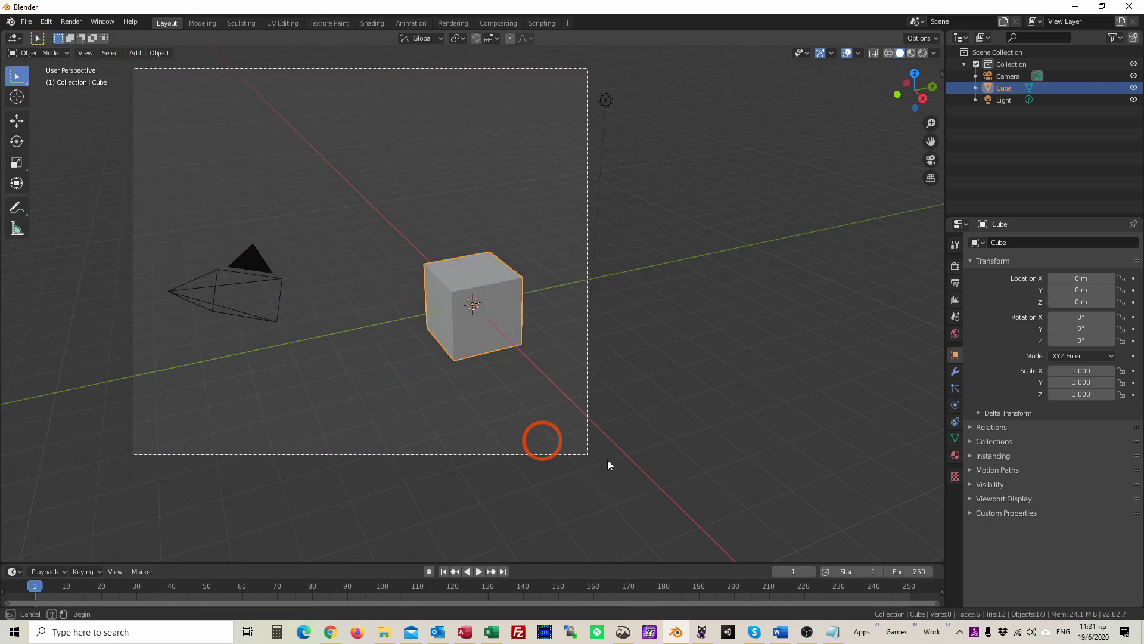
# Delete the default cube, camera and light to empty the scene.
pyautogui.click(680, 456)
pyautogui.press('Delete')
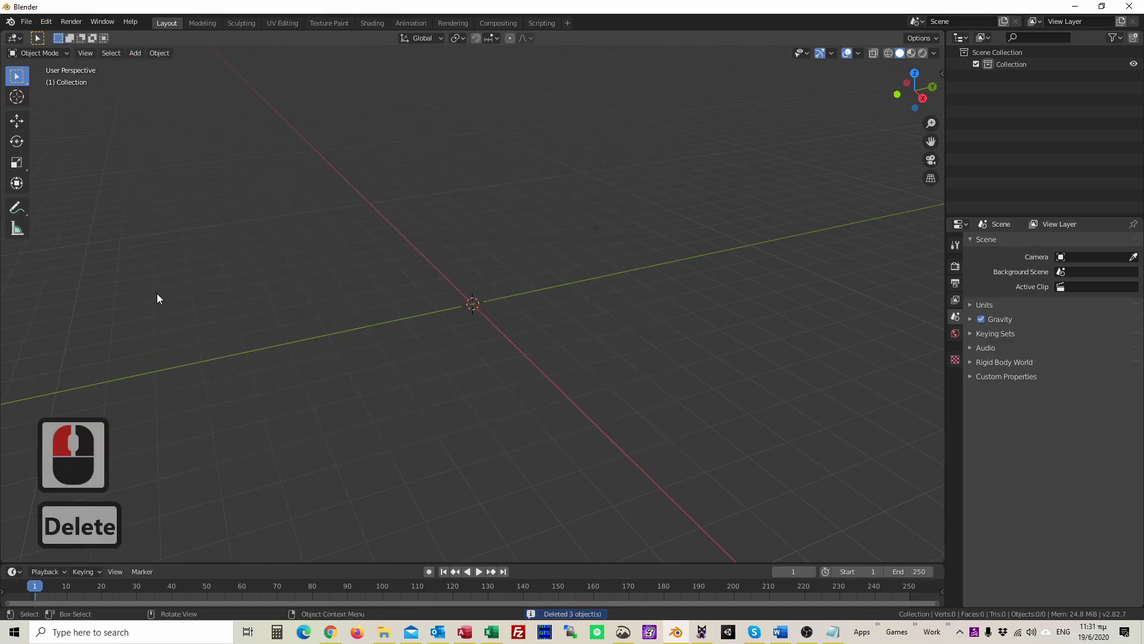
# Start a Wavefront OBJ import and pick ektelion-voxel.obj from the Tutorial folder.
pyautogui.click(37, 30)
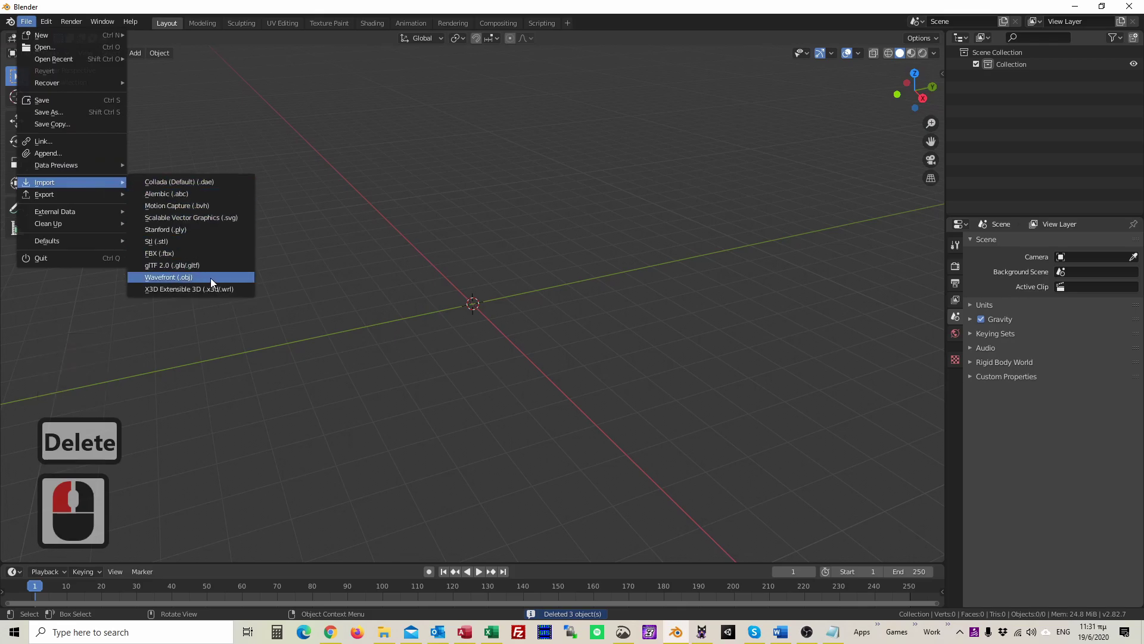
pyautogui.click(215, 282)
pyautogui.click(313, 397)
# Keep the transform axes at -Z Forward, Y Up and import the OBJ into the scene.
pyautogui.click(656, 270)
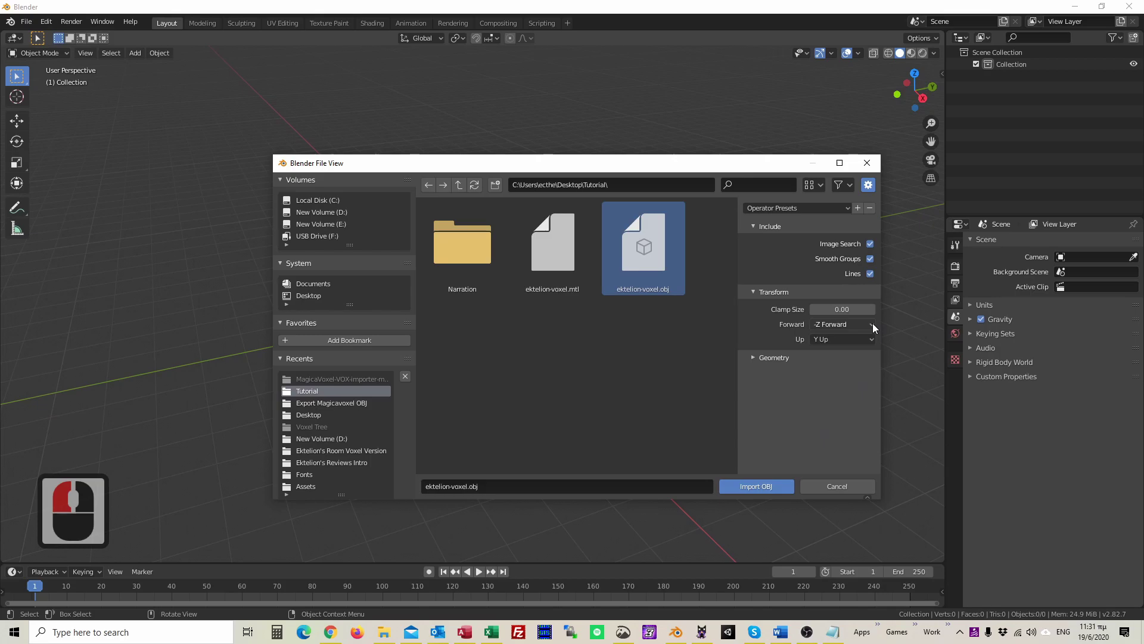
pyautogui.click(876, 327)
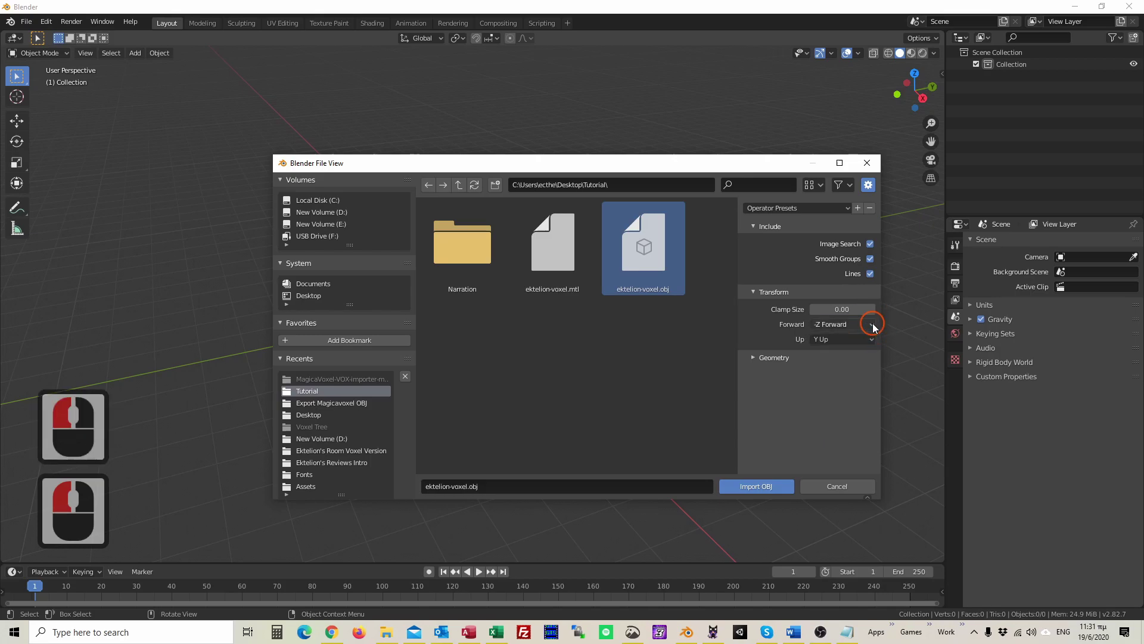
pyautogui.click(877, 340)
pyautogui.click(878, 345)
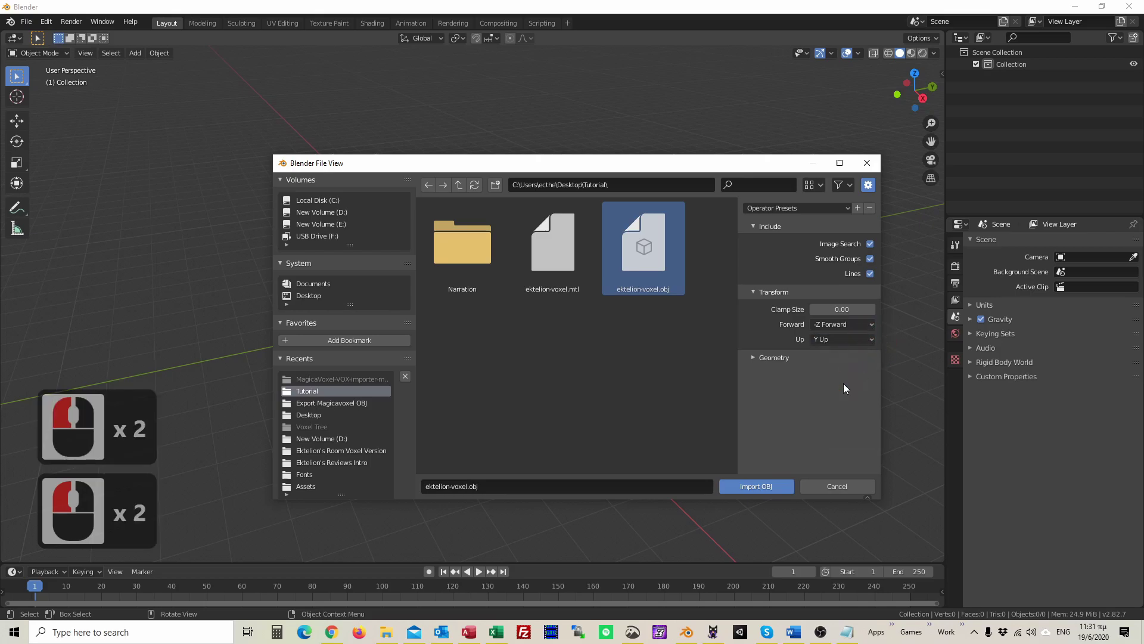
pyautogui.click(762, 490)
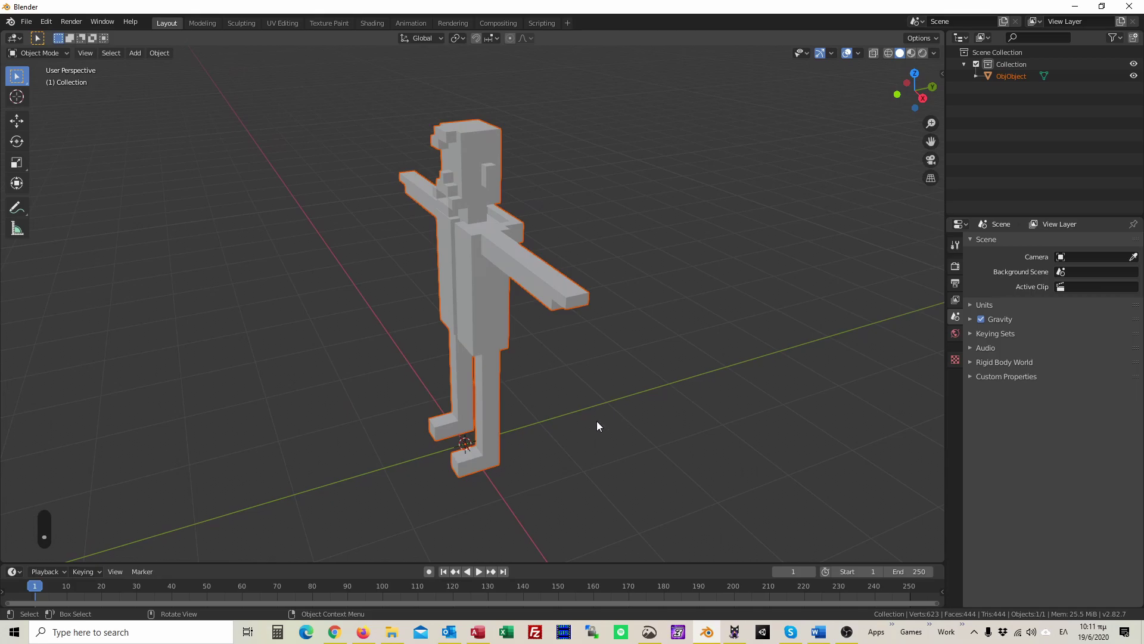
# Merge the character's vertices By Distance in Edit Mode, then return to Object Mode.
pyautogui.middleClick(659, 425)
pyautogui.click(491, 273)
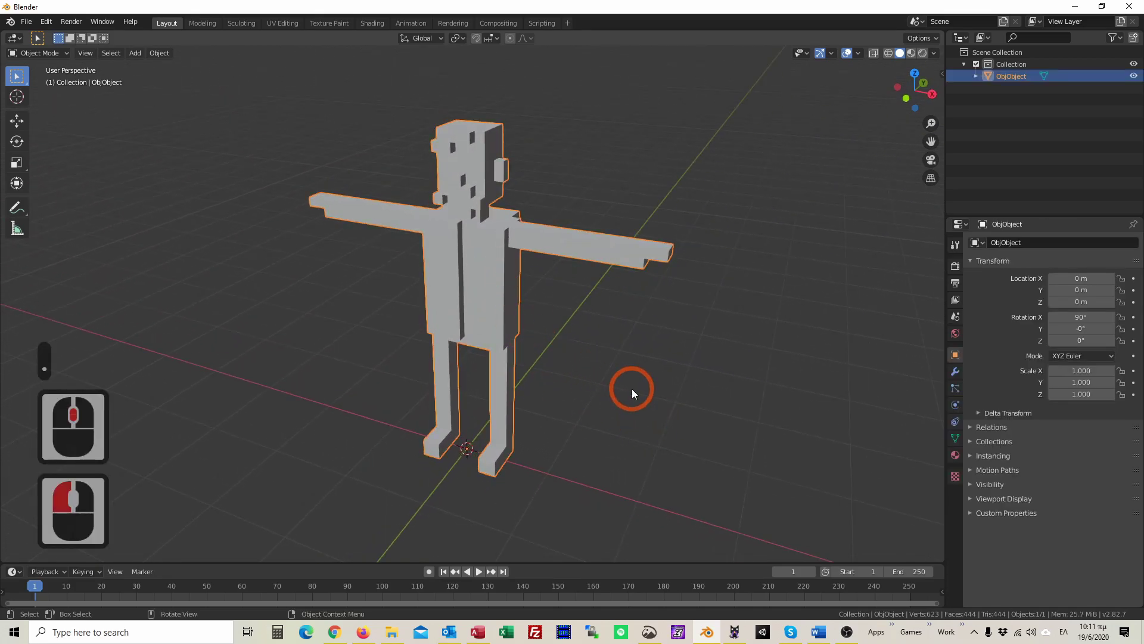
pyautogui.press('Tab')
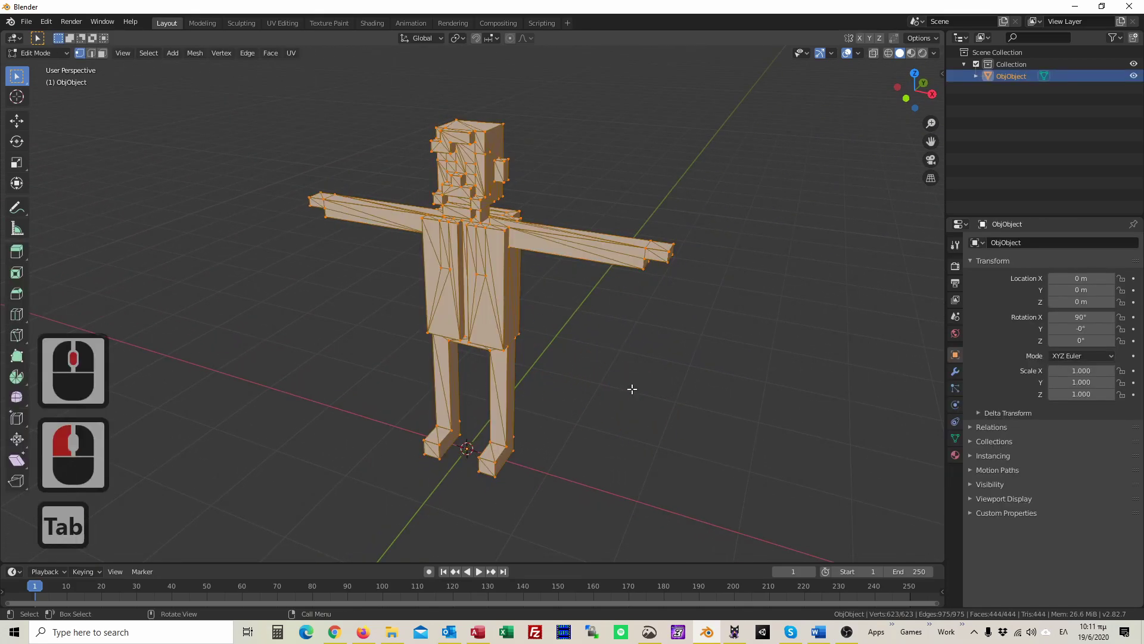
pyautogui.press('a')
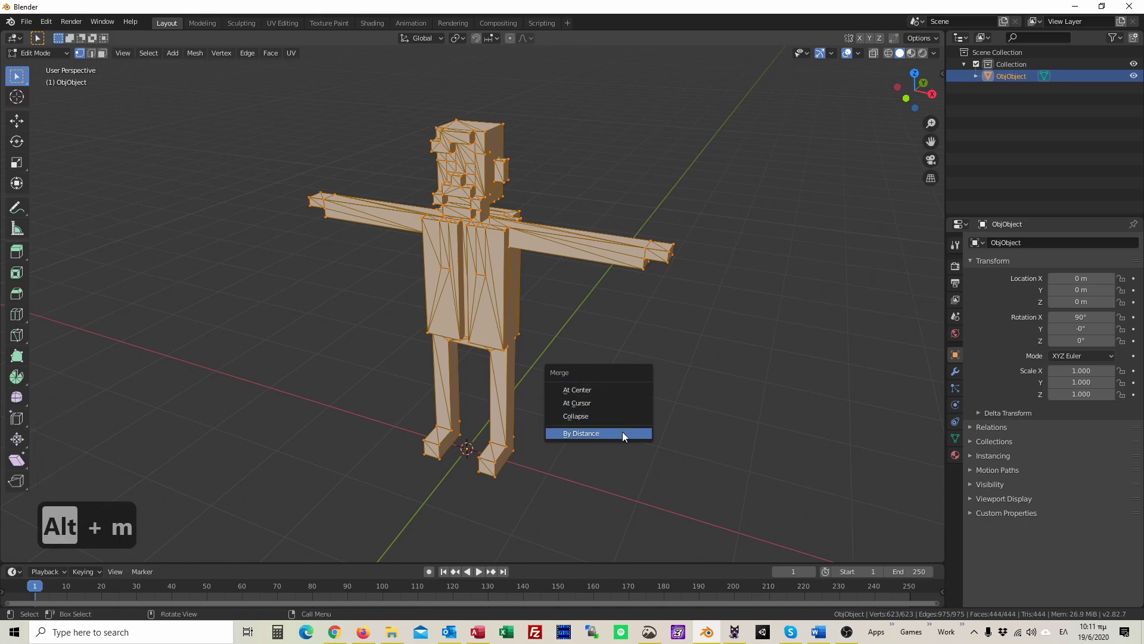
pyautogui.click(623, 428)
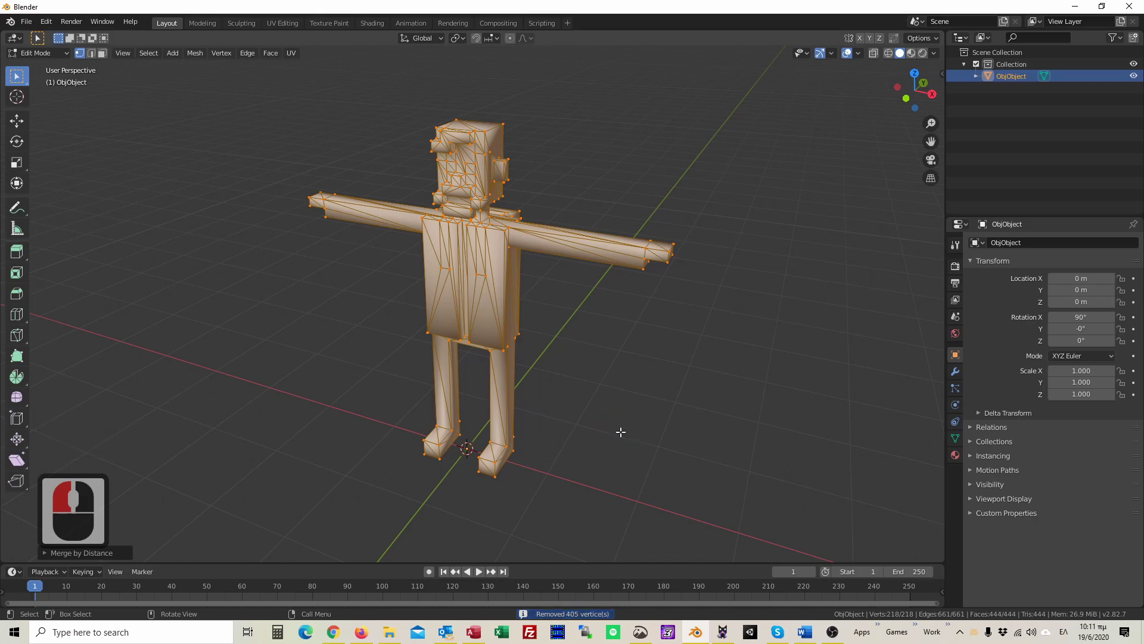
pyautogui.press('Tab')
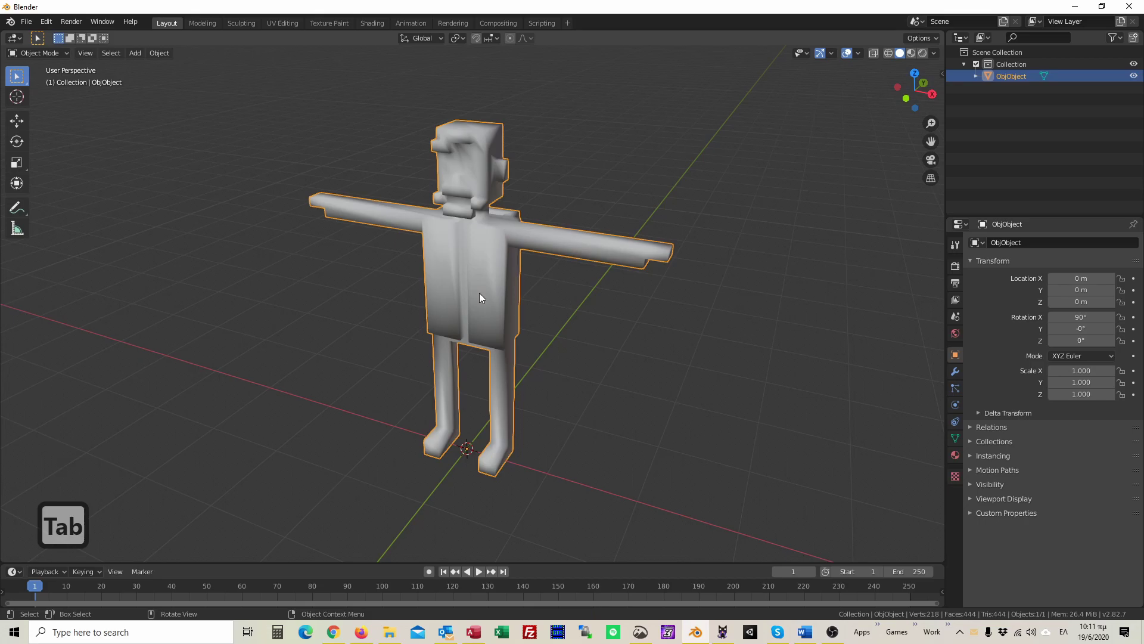
# Set the character to Shade Flat.
pyautogui.rightClick(484, 297)
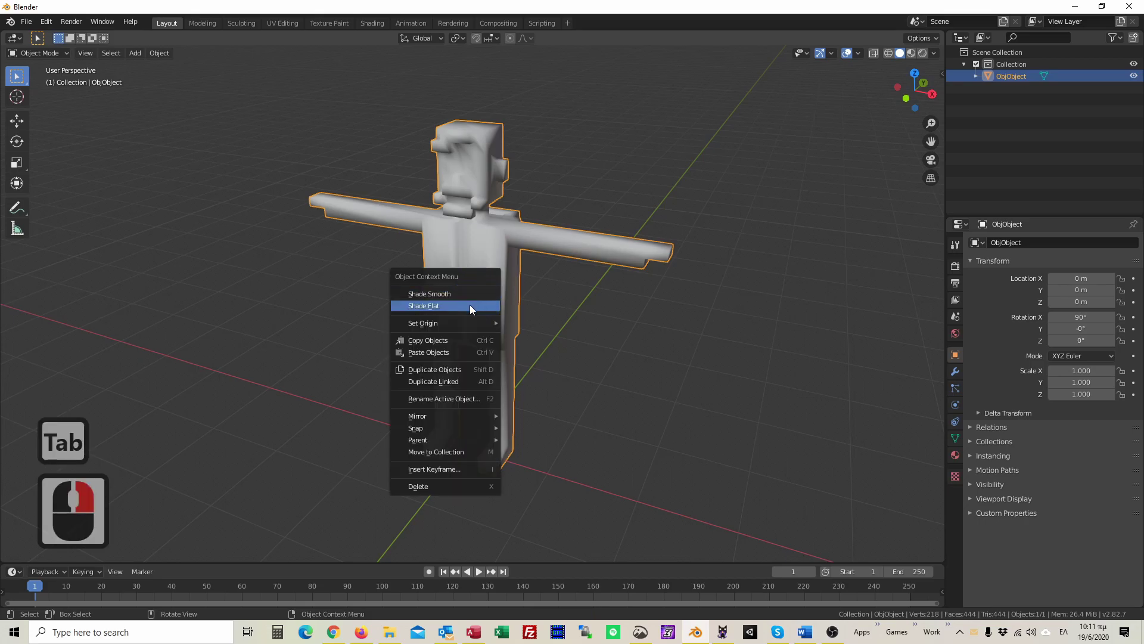
pyautogui.click(472, 311)
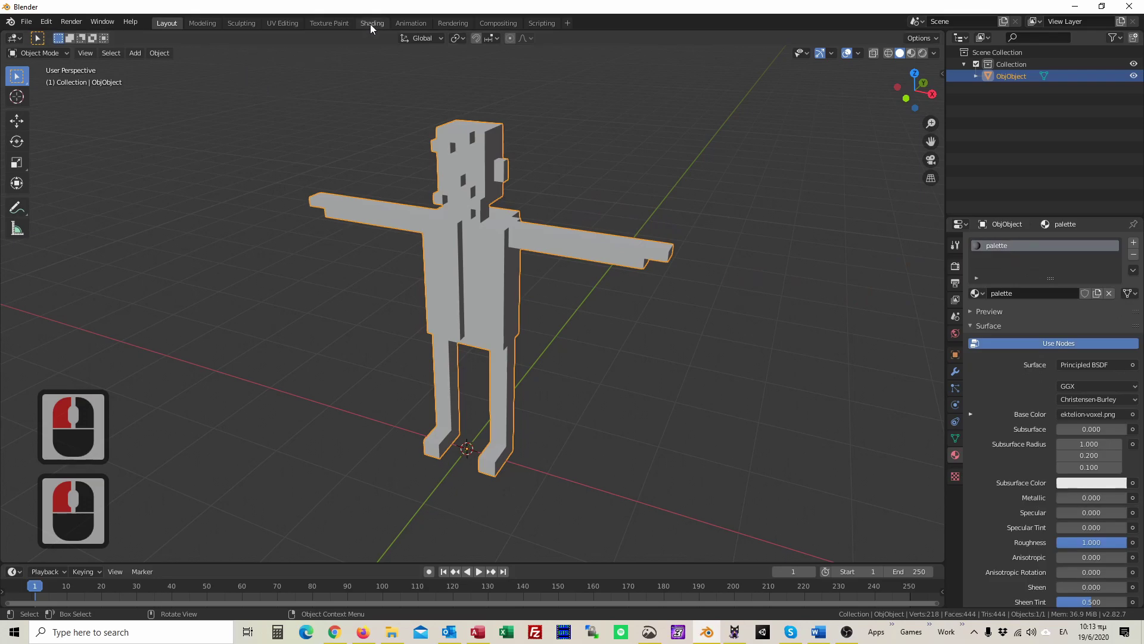
# In the Shading workspace adjust the ektelion-voxel.png image texture node, then return to Layout.
pyautogui.click(372, 30)
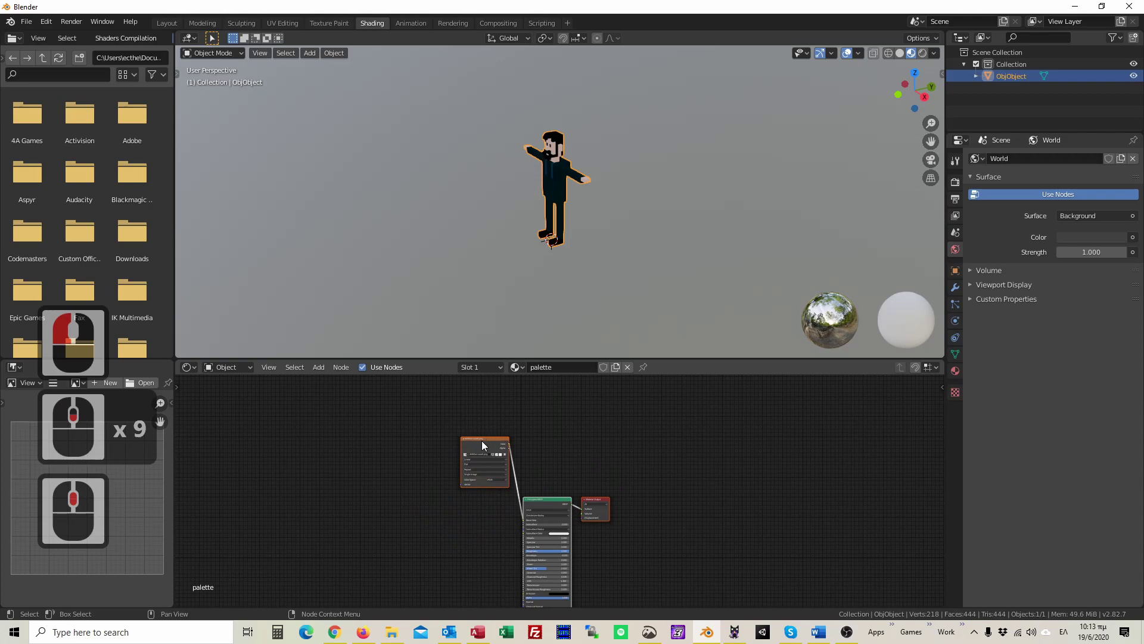
pyautogui.click(489, 443)
pyautogui.press('g')
pyautogui.click(475, 519)
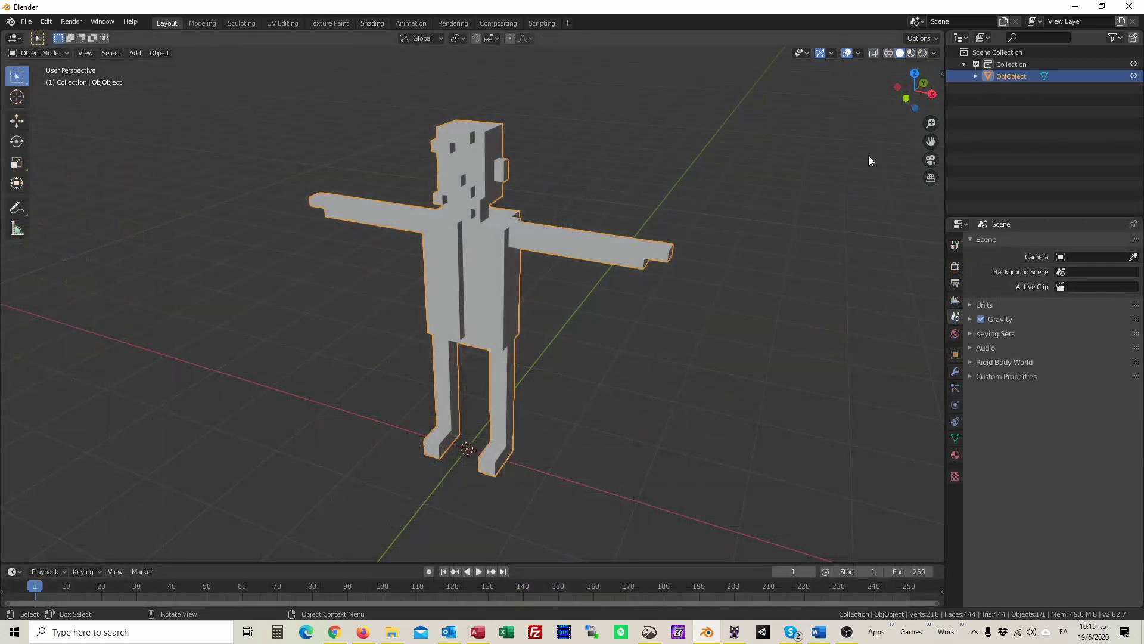
# Switch to Material Preview shading and check the mesh in Edit Mode from the side and front.
pyautogui.click(918, 59)
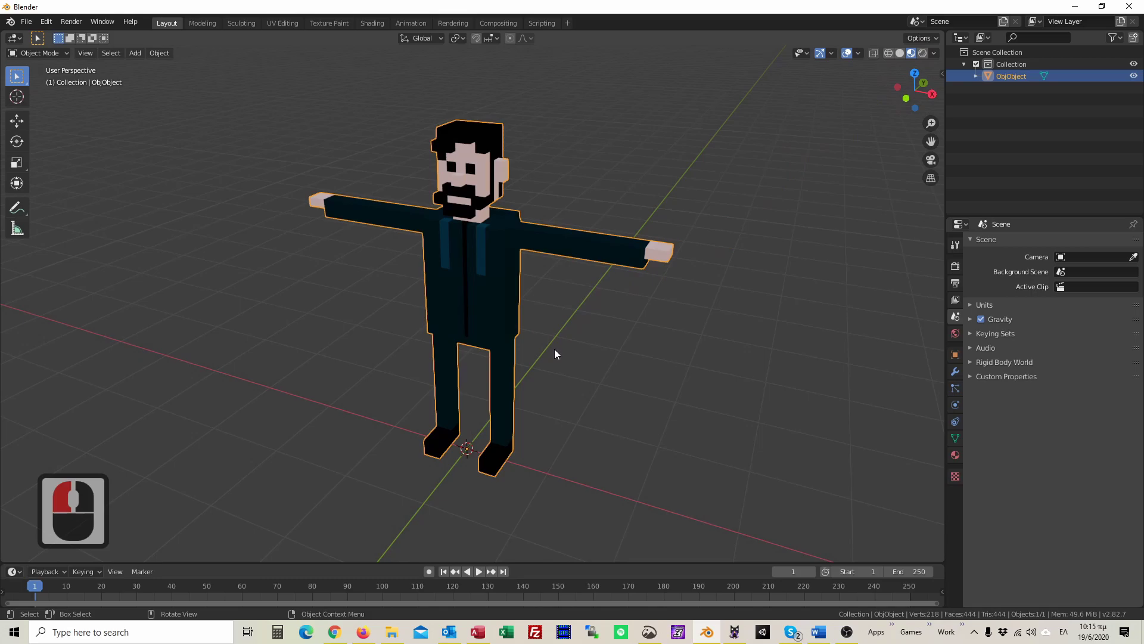
pyautogui.press('Tab')
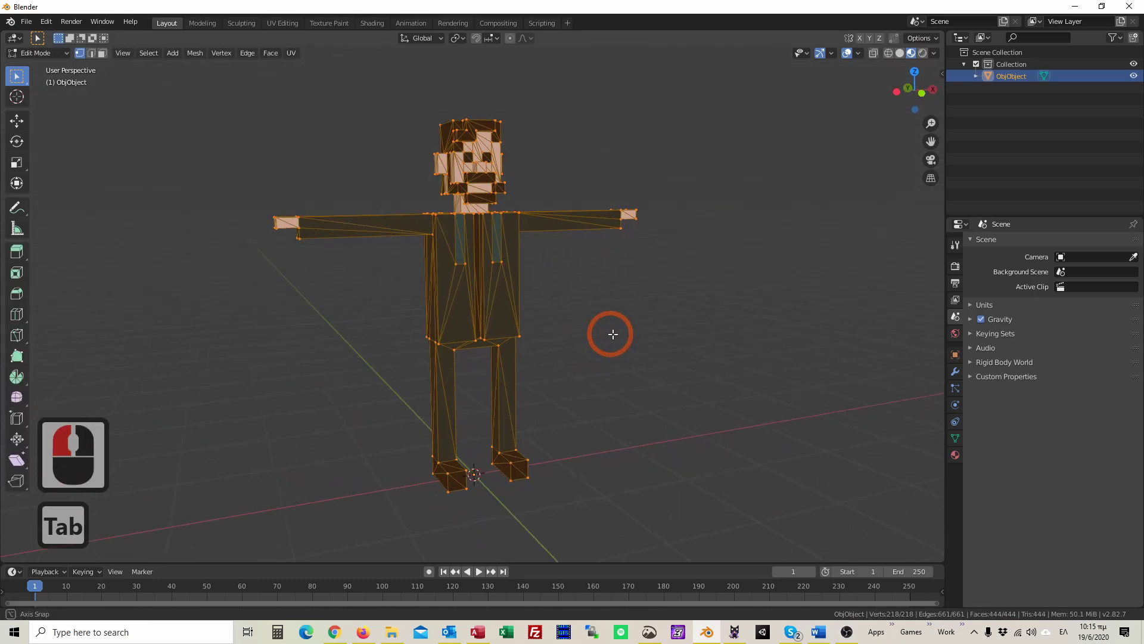
pyautogui.middleClick(712, 341)
pyautogui.middleClick(661, 376)
pyautogui.press('a')
pyautogui.press('a')
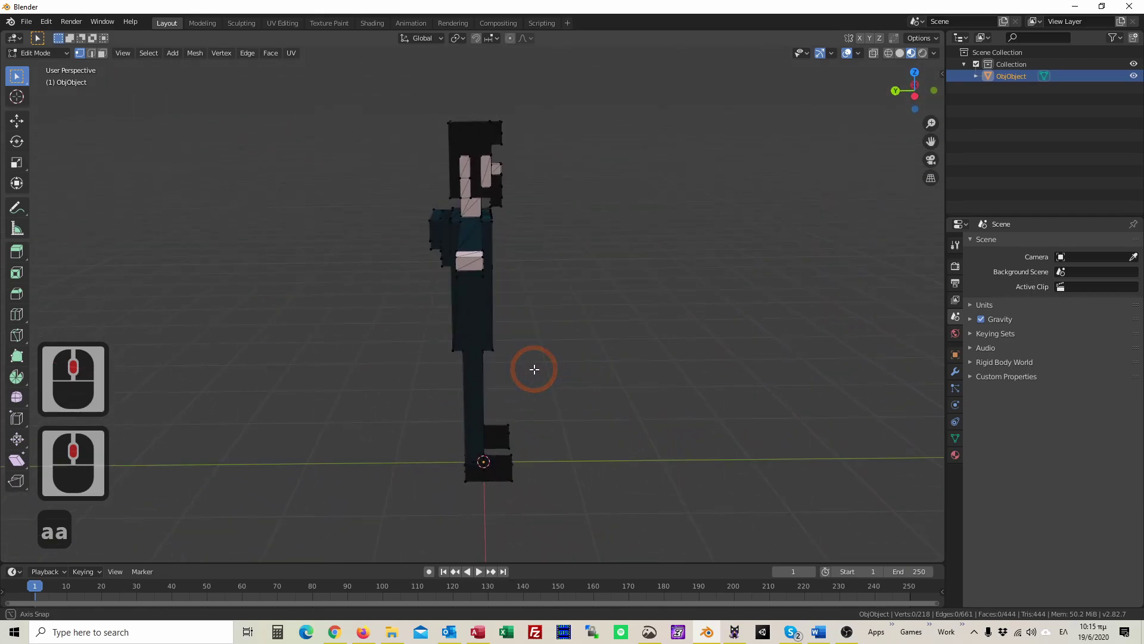
pyautogui.middleClick(399, 357)
pyautogui.press('BackSpace')
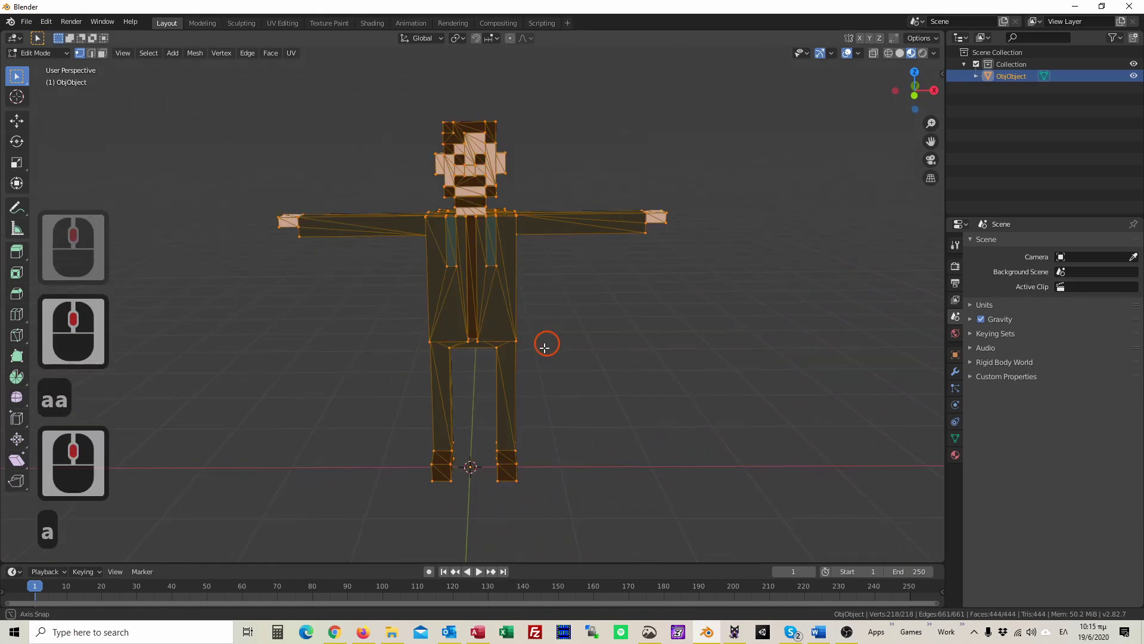
pyautogui.moveTo(470, 322); pyautogui.dragTo(814, 477)
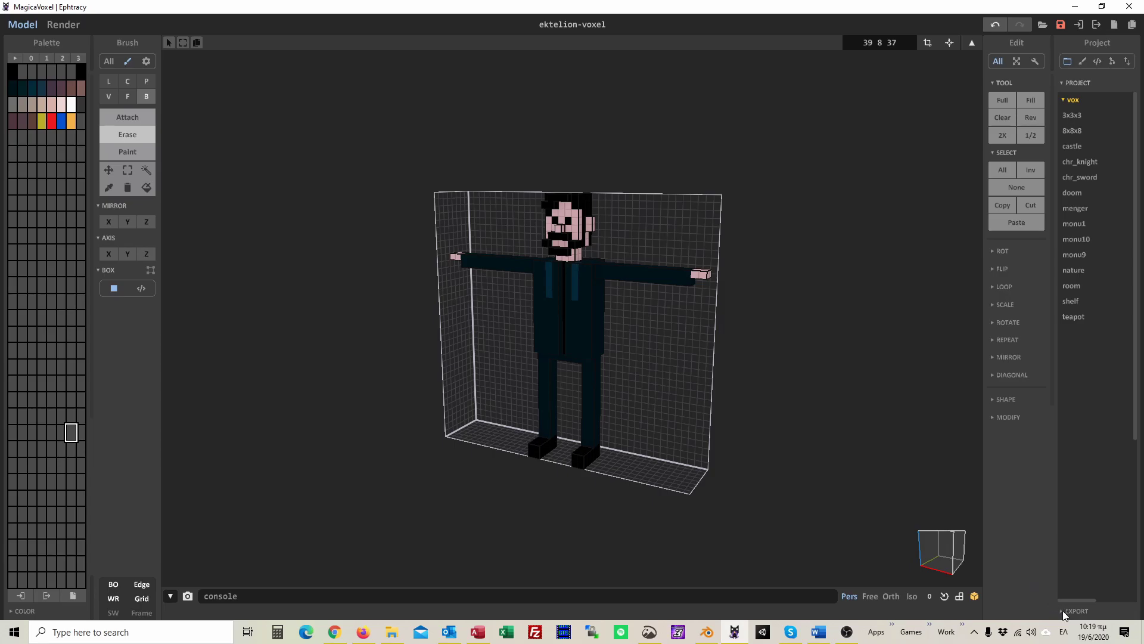
# Export the character as ektelion-voxel.ply into the Tutorial folder.
pyautogui.click(1067, 615)
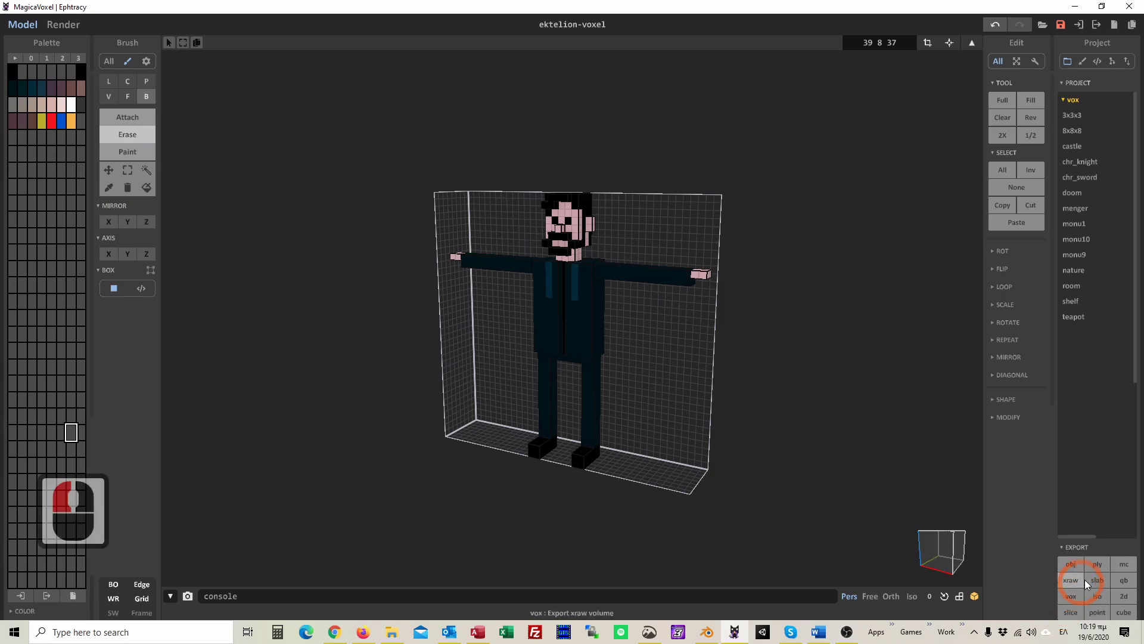
pyautogui.click(1107, 571)
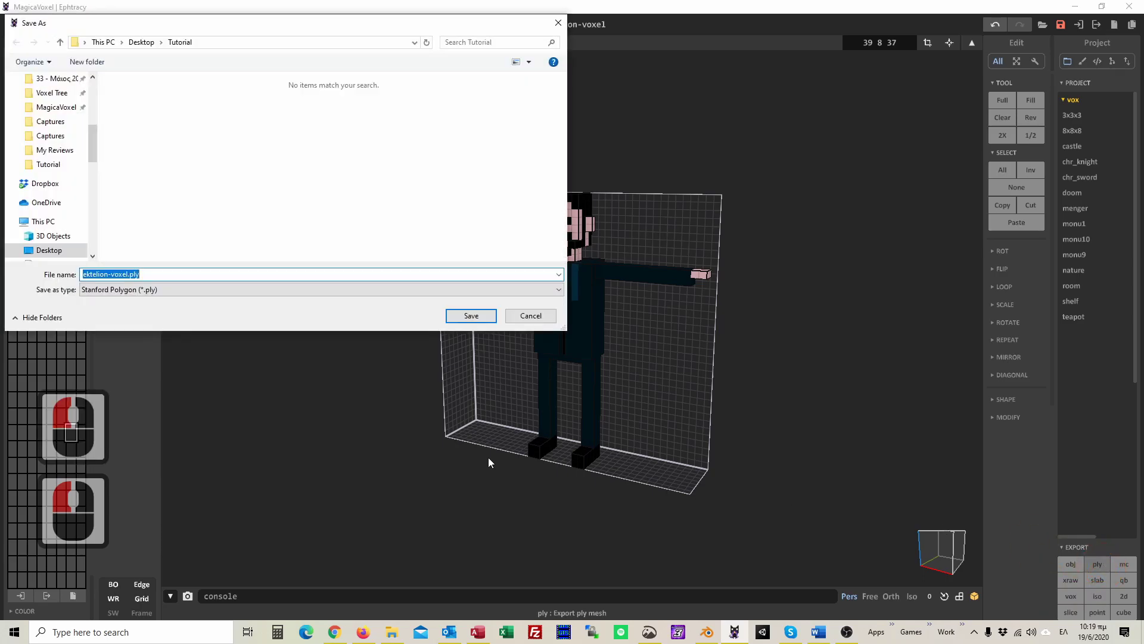
pyautogui.click(466, 317)
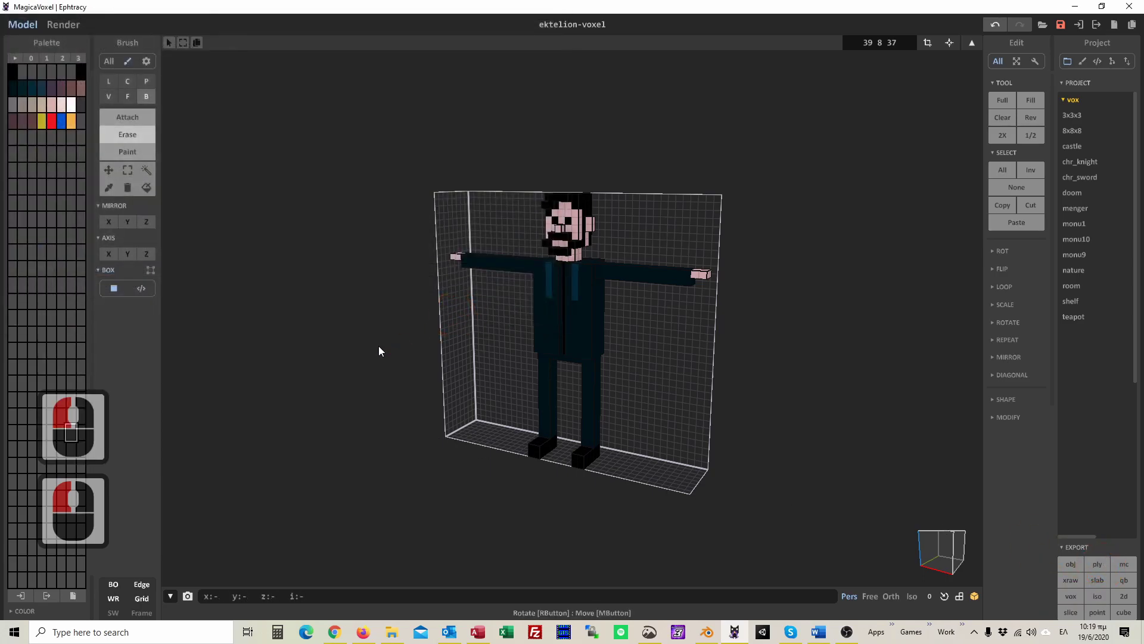
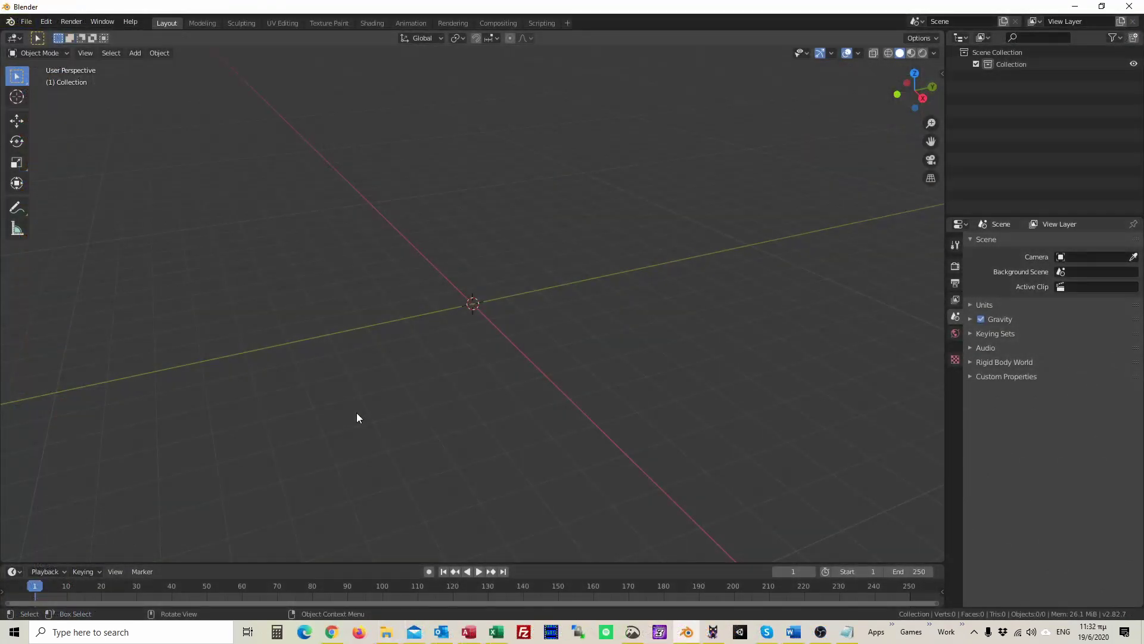
# Import ektelion-voxel.ply from the Tutorial folder as a Stanford PLY mesh.
pyautogui.click(34, 27)
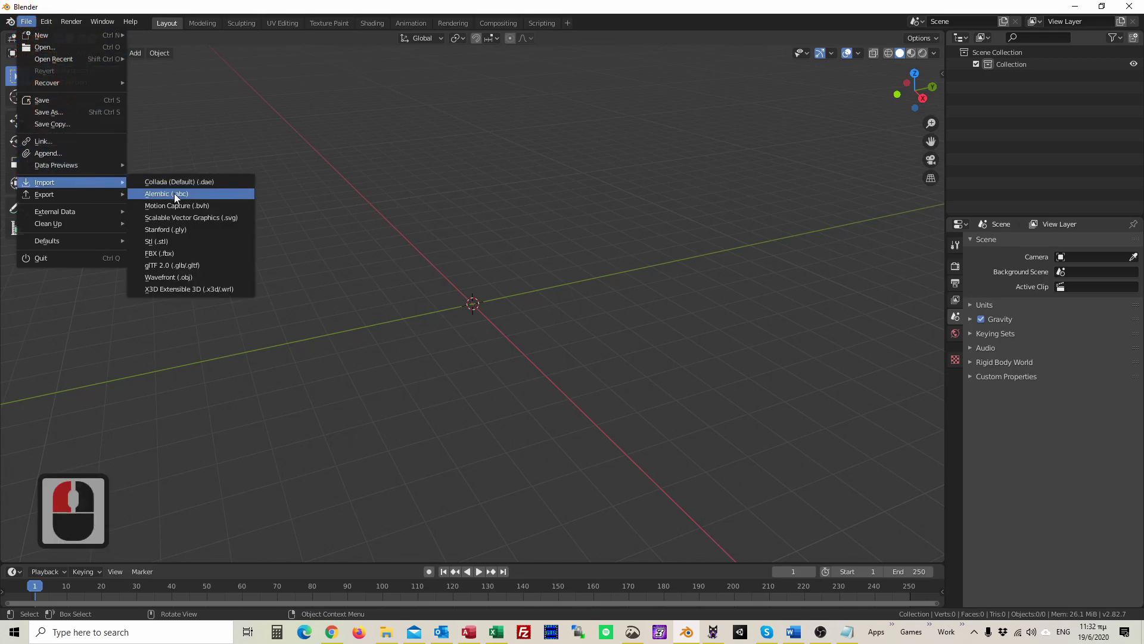
pyautogui.click(198, 234)
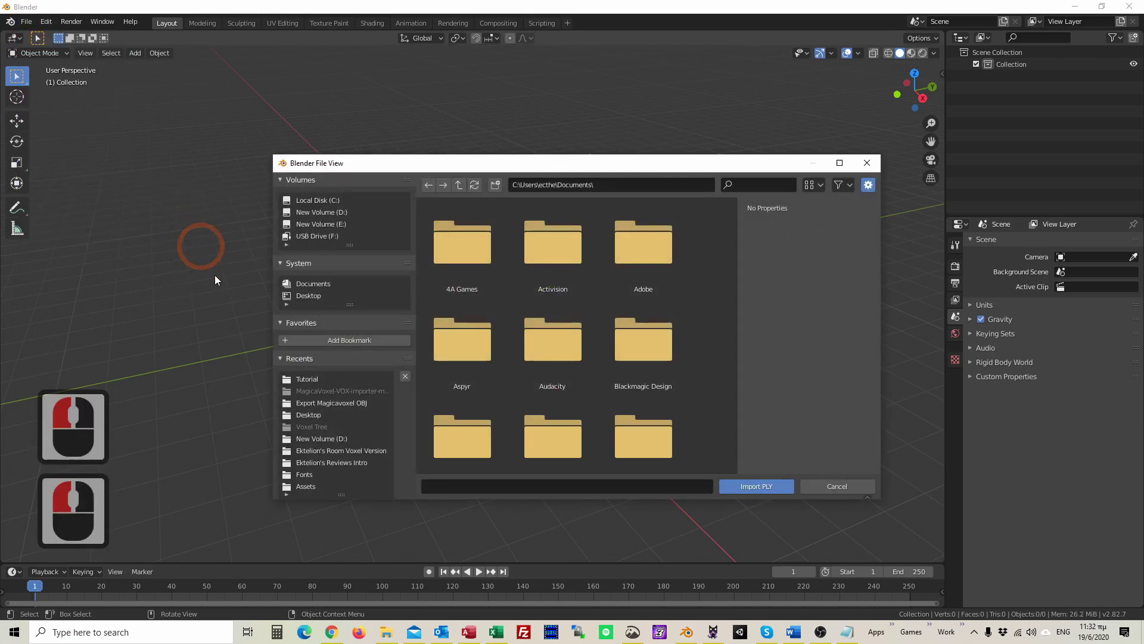
pyautogui.click(576, 260)
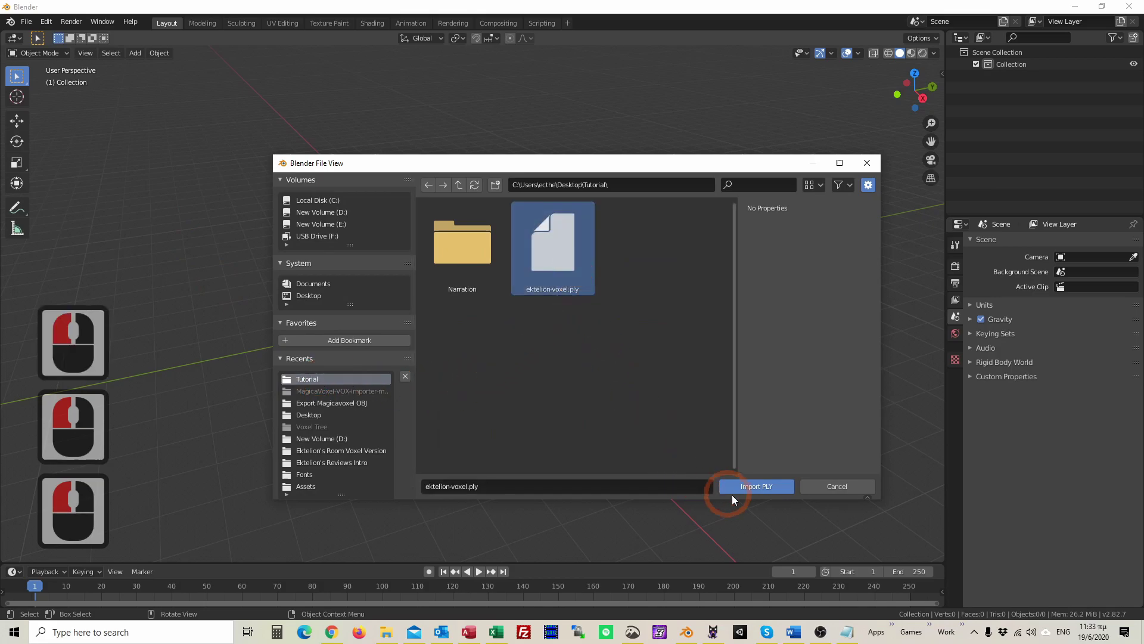
pyautogui.click(779, 490)
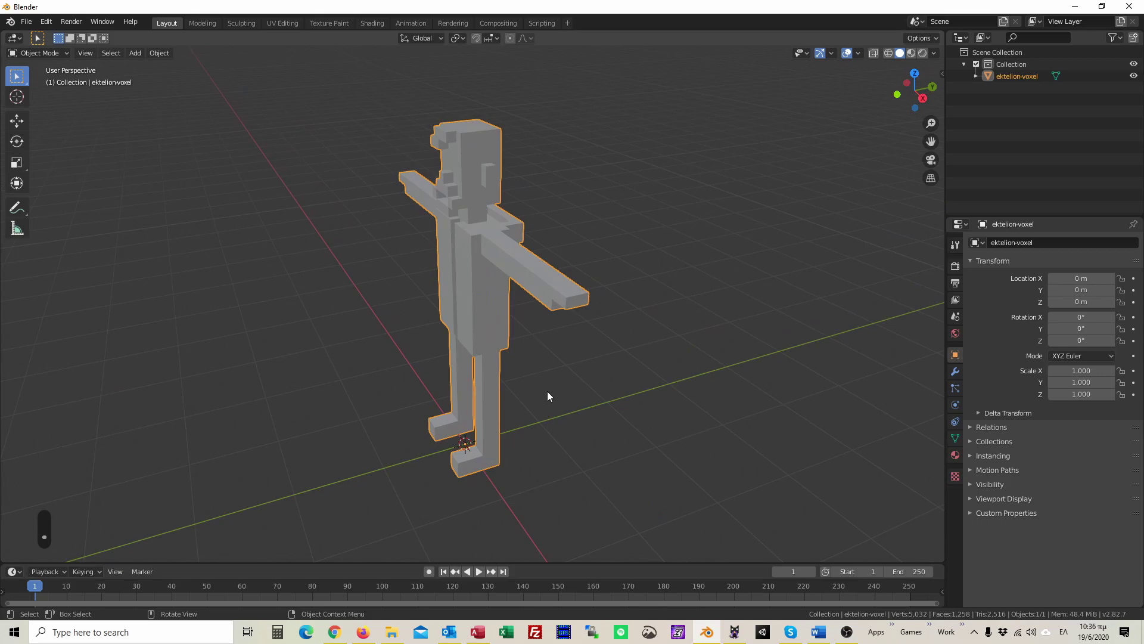
# Face the character's front, show its empty Material Properties with Material Preview shading, and deselect it.
pyautogui.middleClick(613, 385)
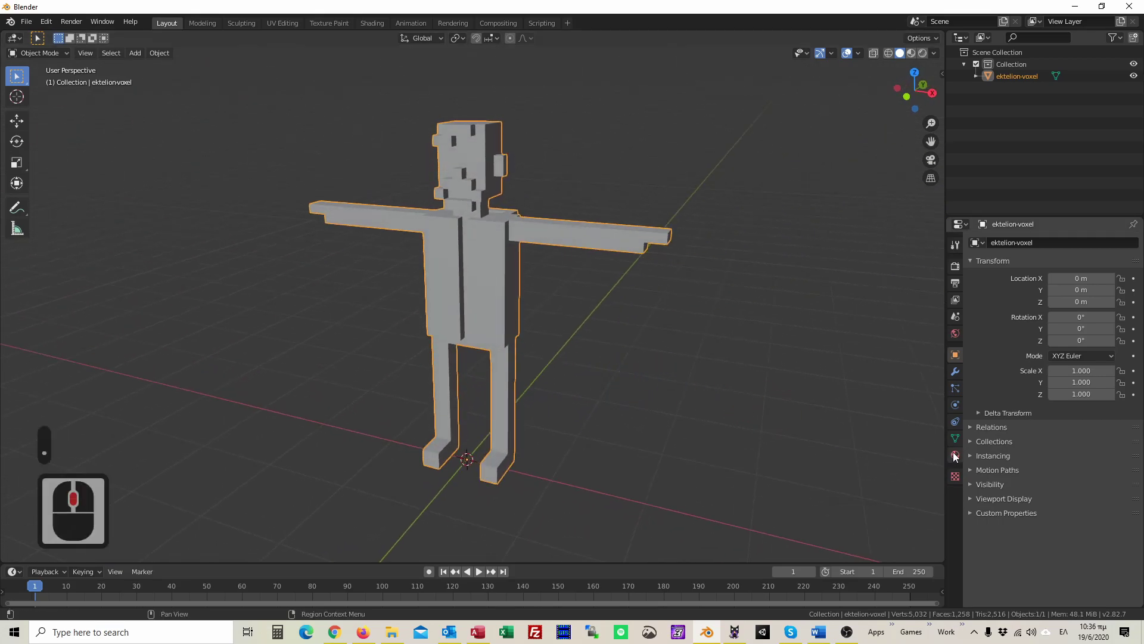
pyautogui.click(957, 456)
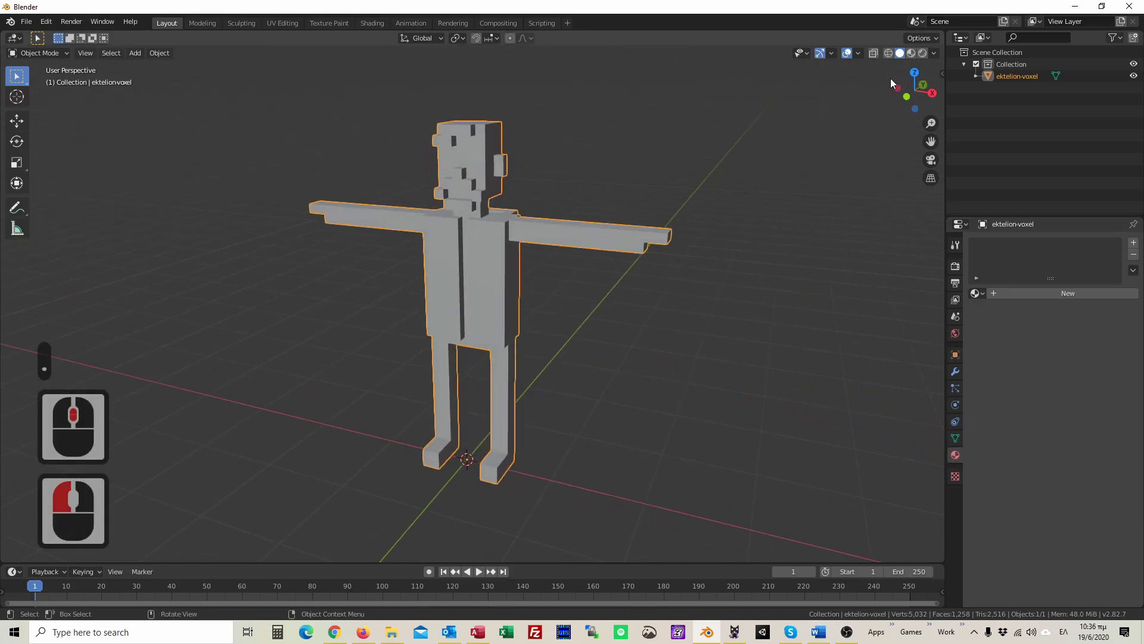
pyautogui.click(915, 53)
pyautogui.click(633, 363)
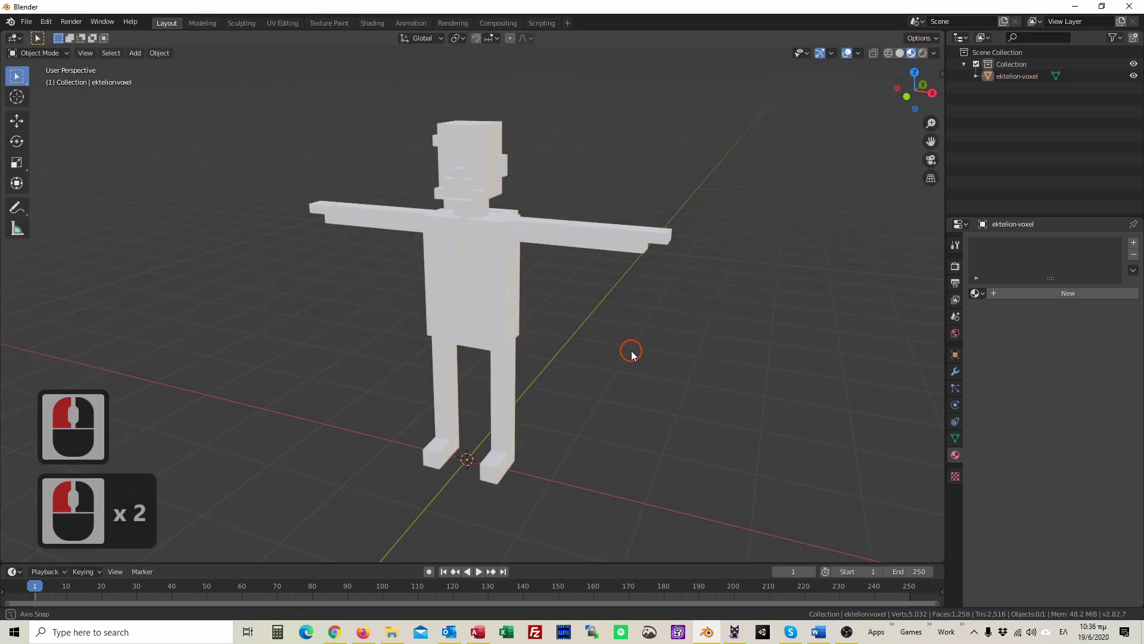
# Merge the ektelion-voxel mesh's vertices by distance in Edit Mode, removing 3780 duplicates.
pyautogui.middleClick(649, 362)
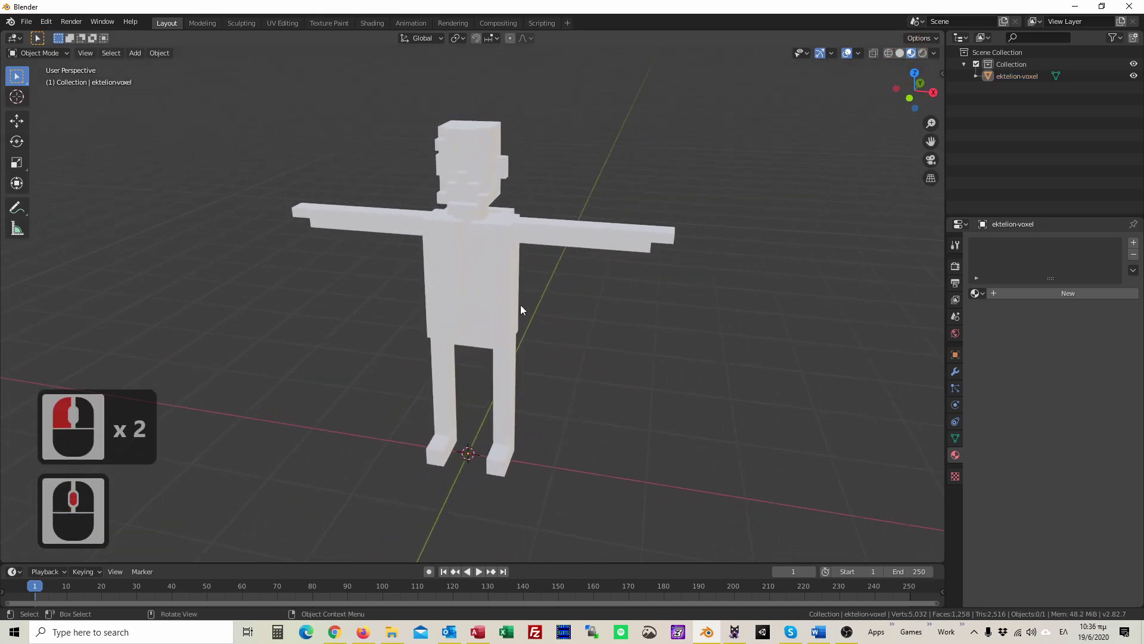
pyautogui.click(499, 291)
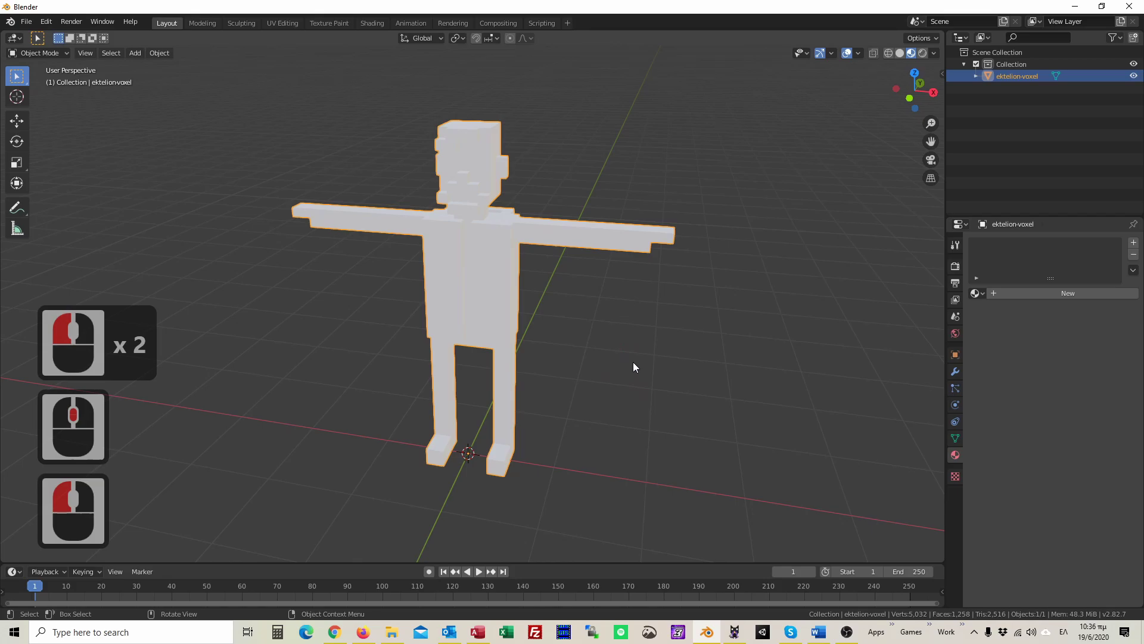
pyautogui.press('Tab')
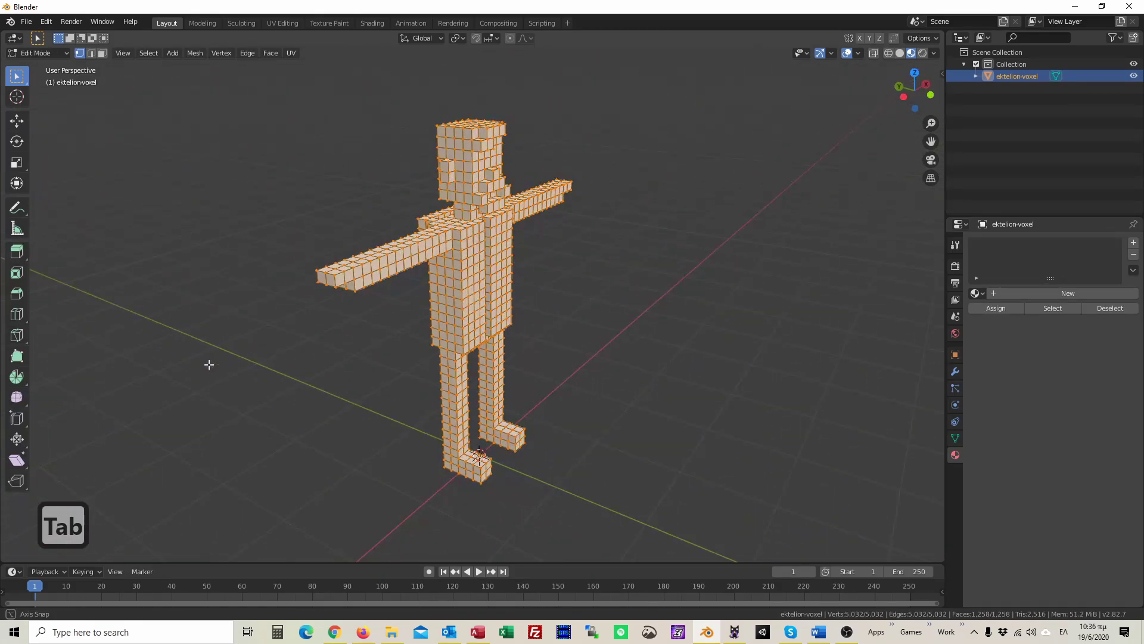
pyautogui.moveTo(81, 351); pyautogui.dragTo(623, 428)
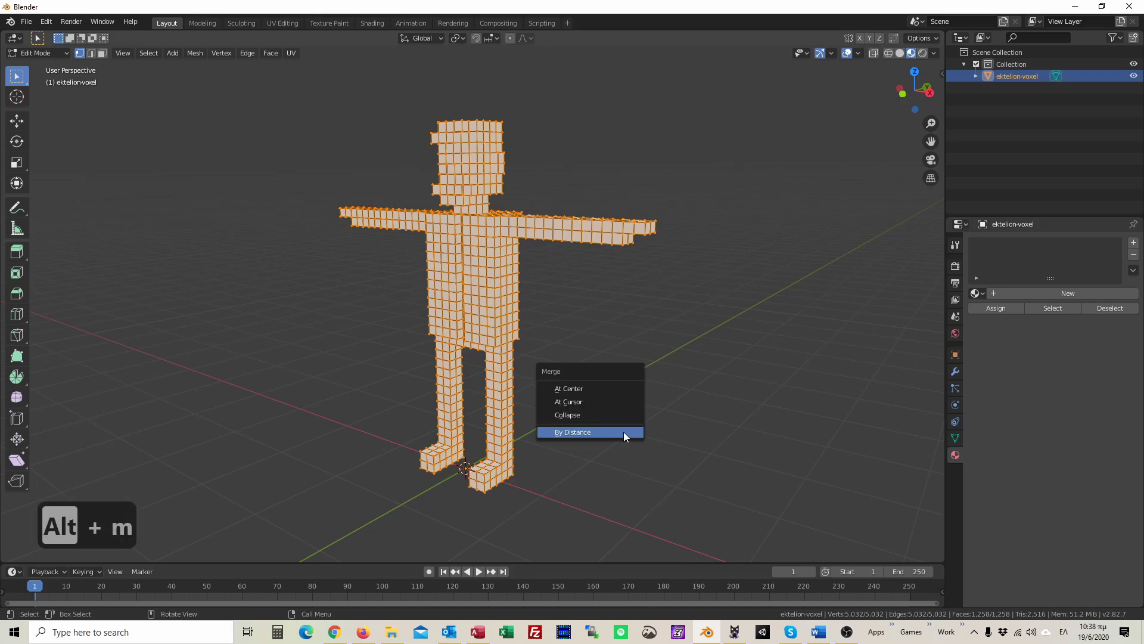
pyautogui.moveTo(624, 428); pyautogui.dragTo(674, 453)
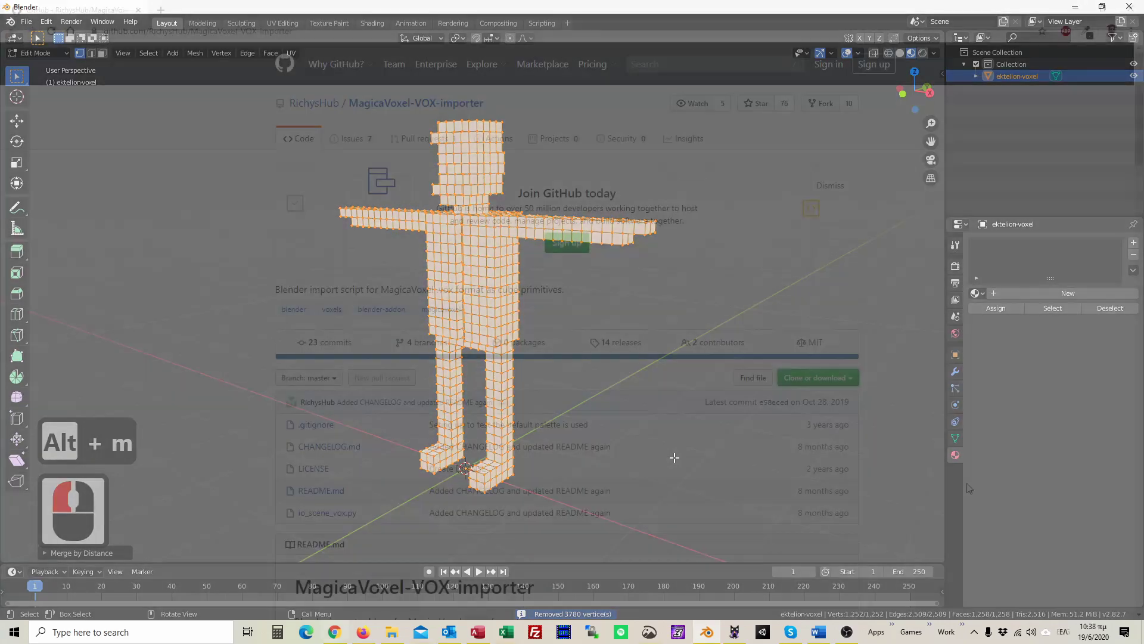
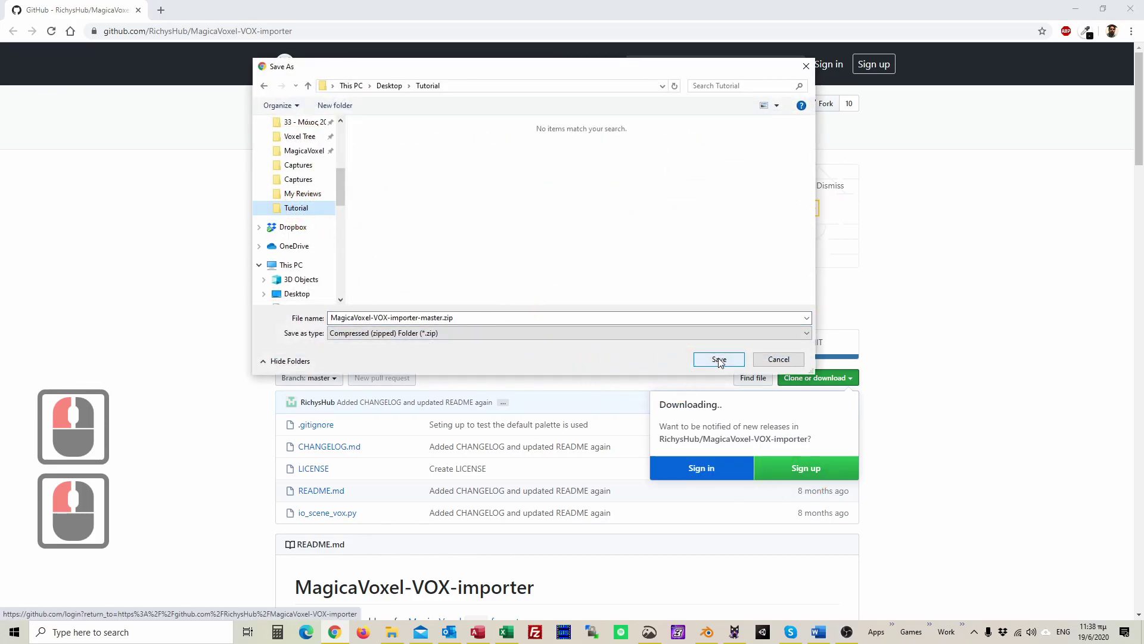
# Save MagicaVoxel-VOX-importer-master.zip into the Tutorial folder and return to Blender.
pyautogui.click(723, 362)
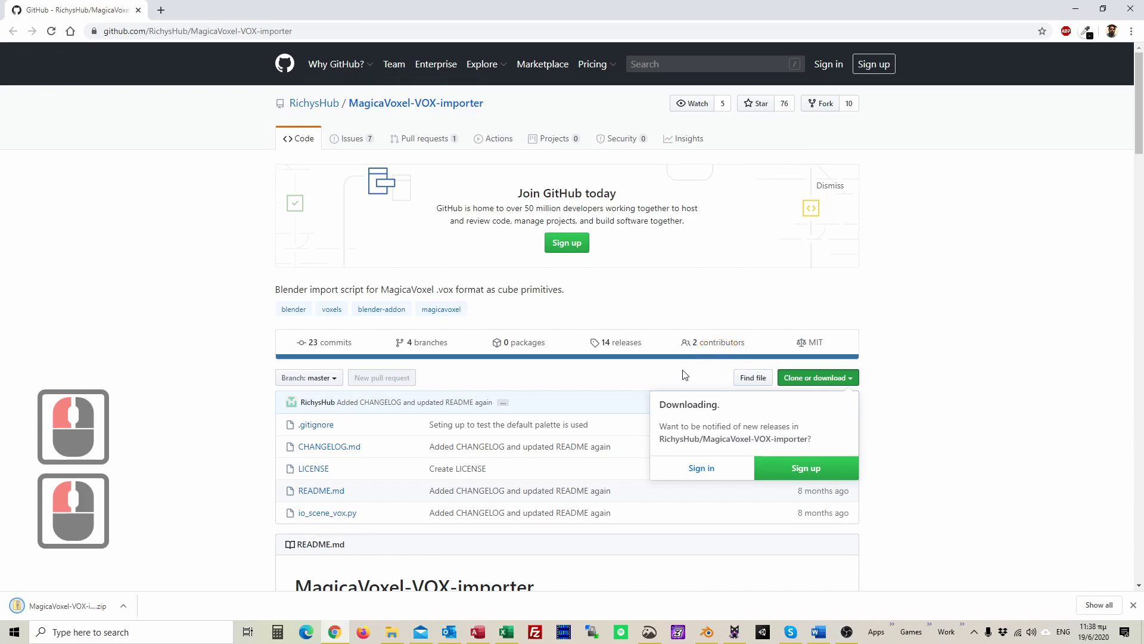
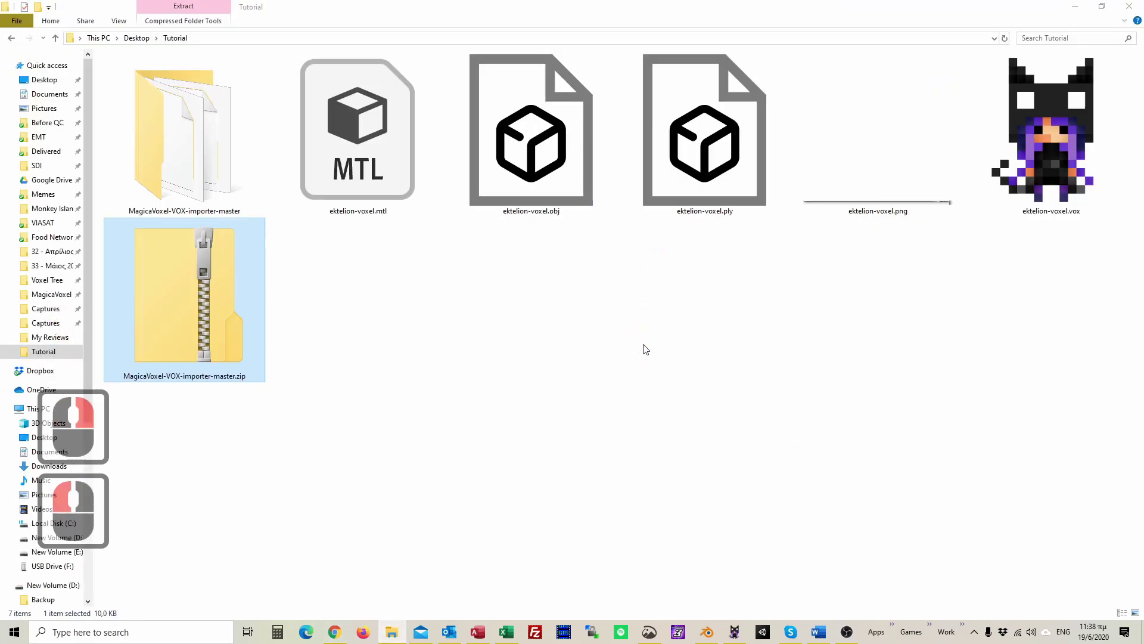
pyautogui.click(643, 348)
# Reach the Add-ons section of Preferences and start installing an add-on from file.
pyautogui.press('Page_Up')
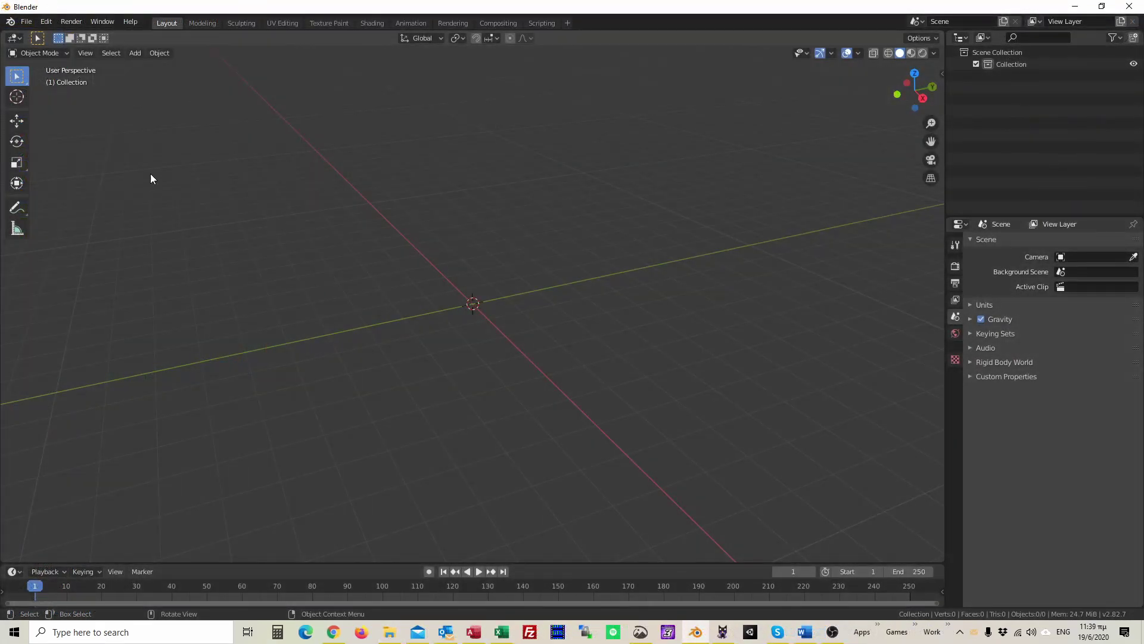
pyautogui.click(57, 26)
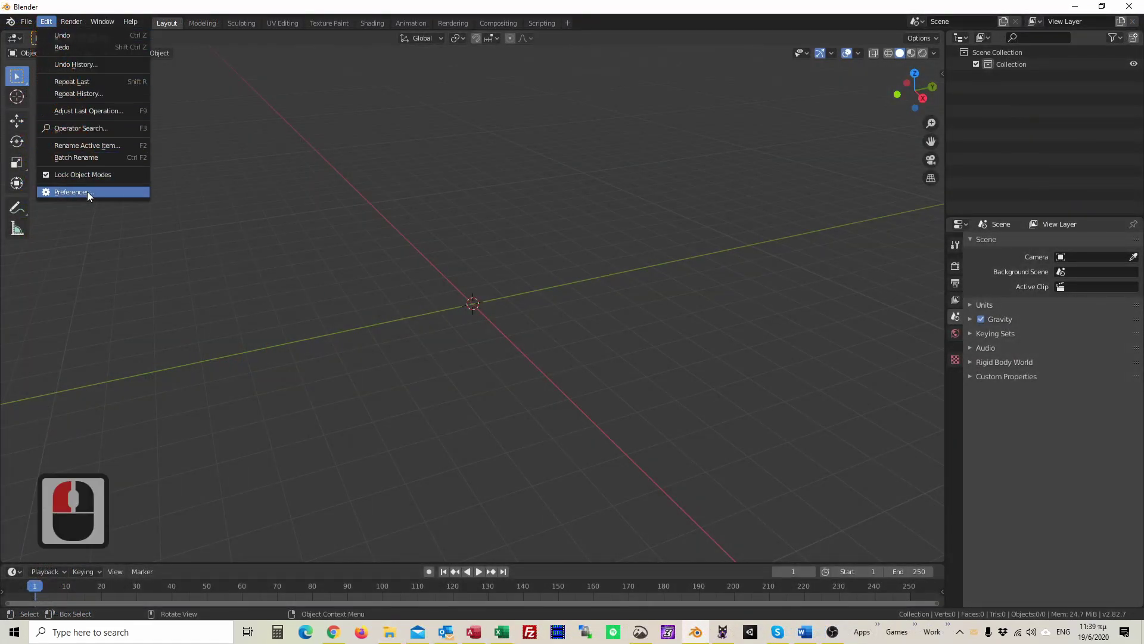
pyautogui.click(92, 198)
pyautogui.click(70, 169)
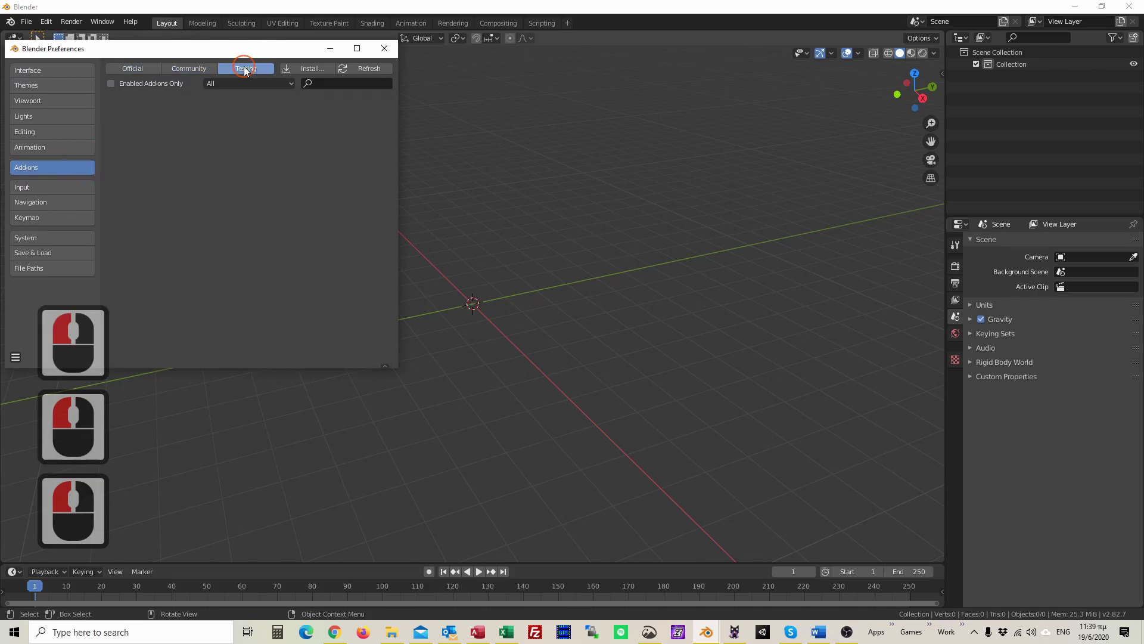
pyautogui.click(248, 71)
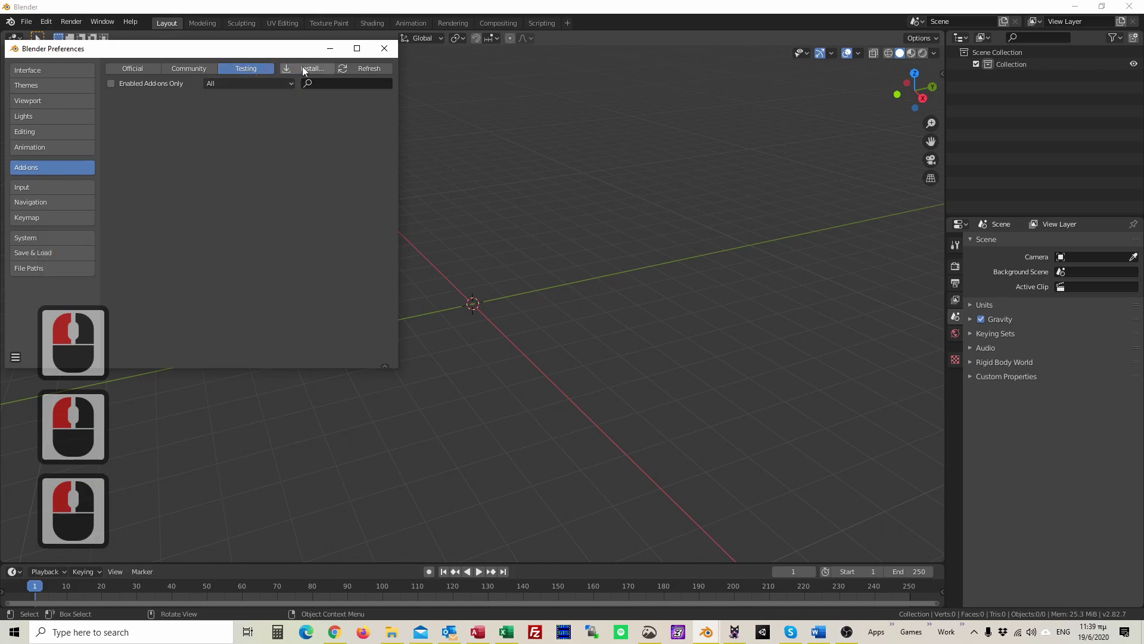
pyautogui.click(306, 70)
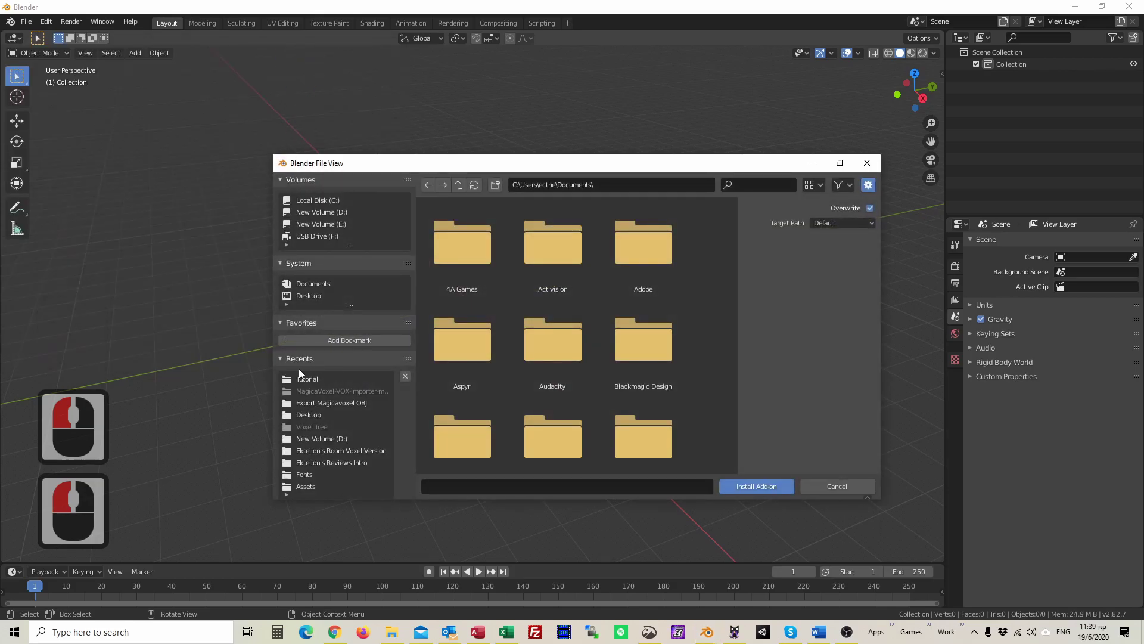
# Install io_scene_vox.py from the MagicaVoxel-VOX-importer-master folder and enable the add-on.
pyautogui.click(300, 386)
pyautogui.doubleClick(486, 264)
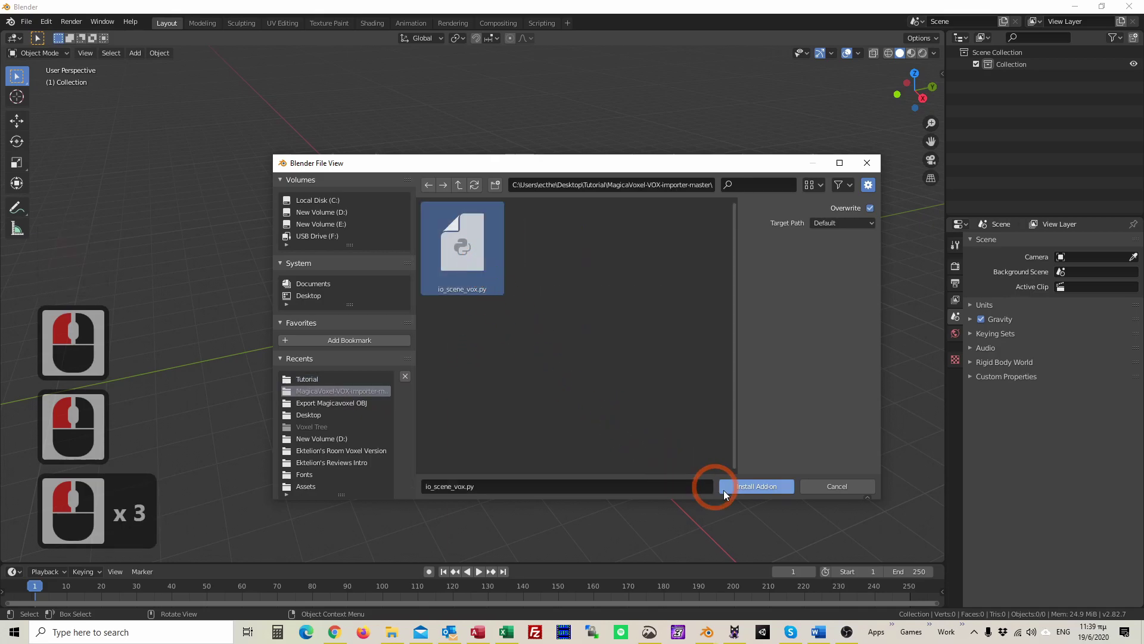
pyautogui.click(767, 491)
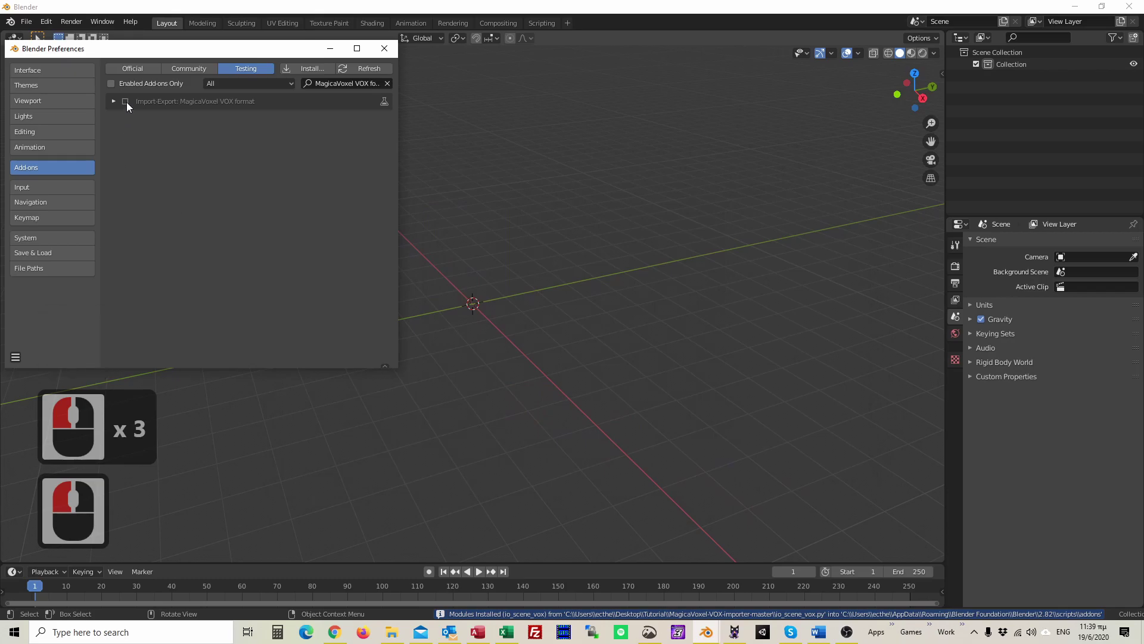
pyautogui.click(128, 103)
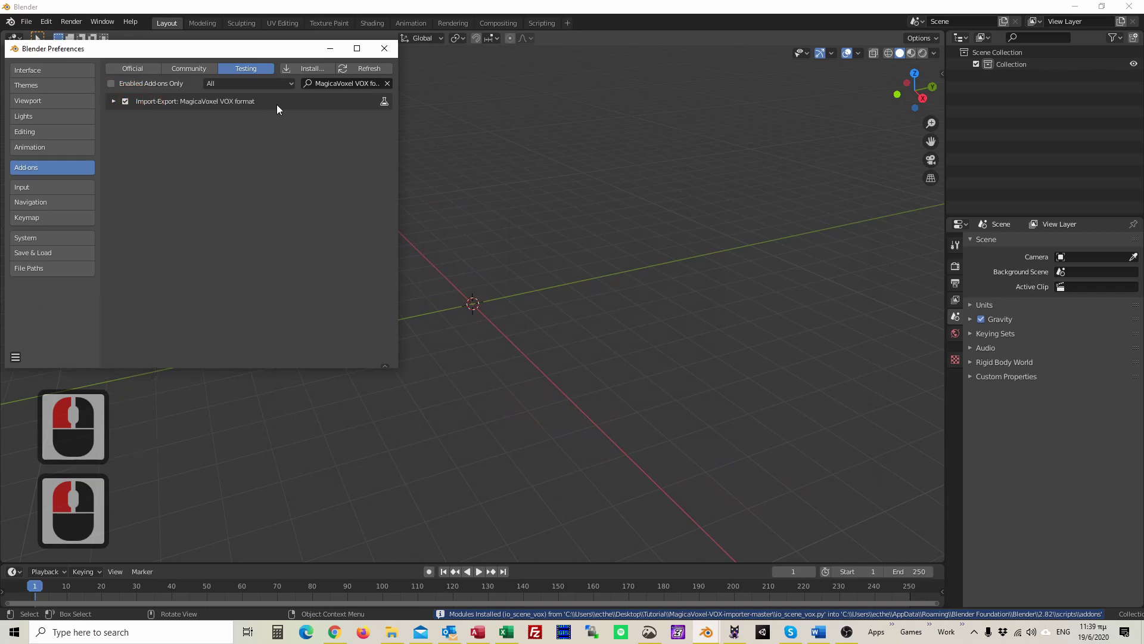
pyautogui.click(359, 70)
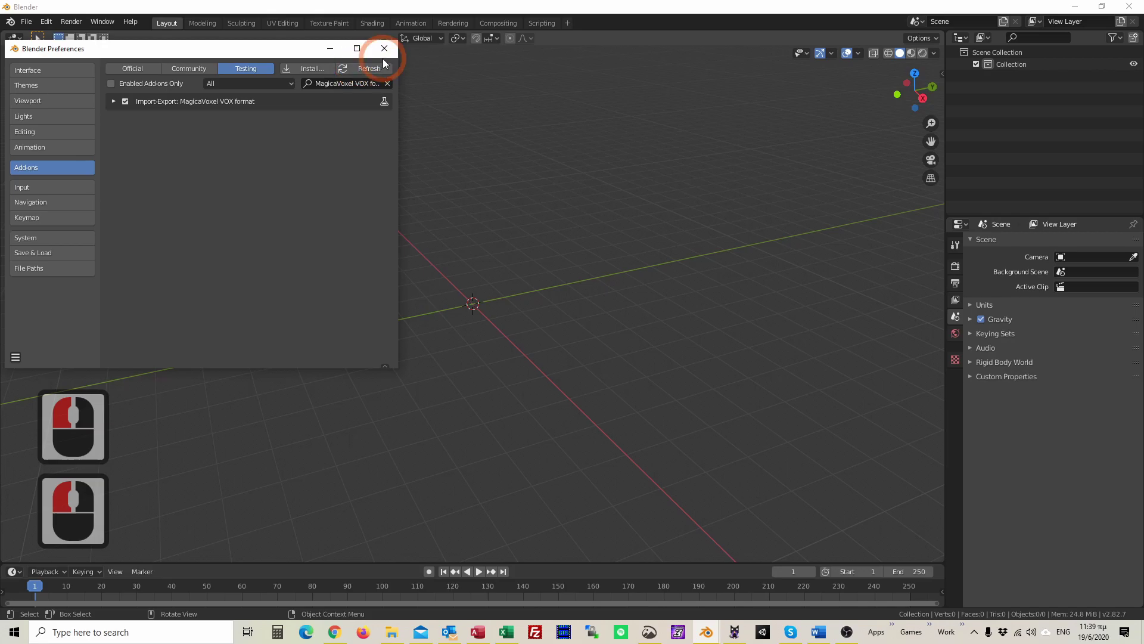
# Switch to MagicaVoxel and start exporting the character as a VOX file.
pyautogui.click(387, 54)
pyautogui.press('Page_Up')
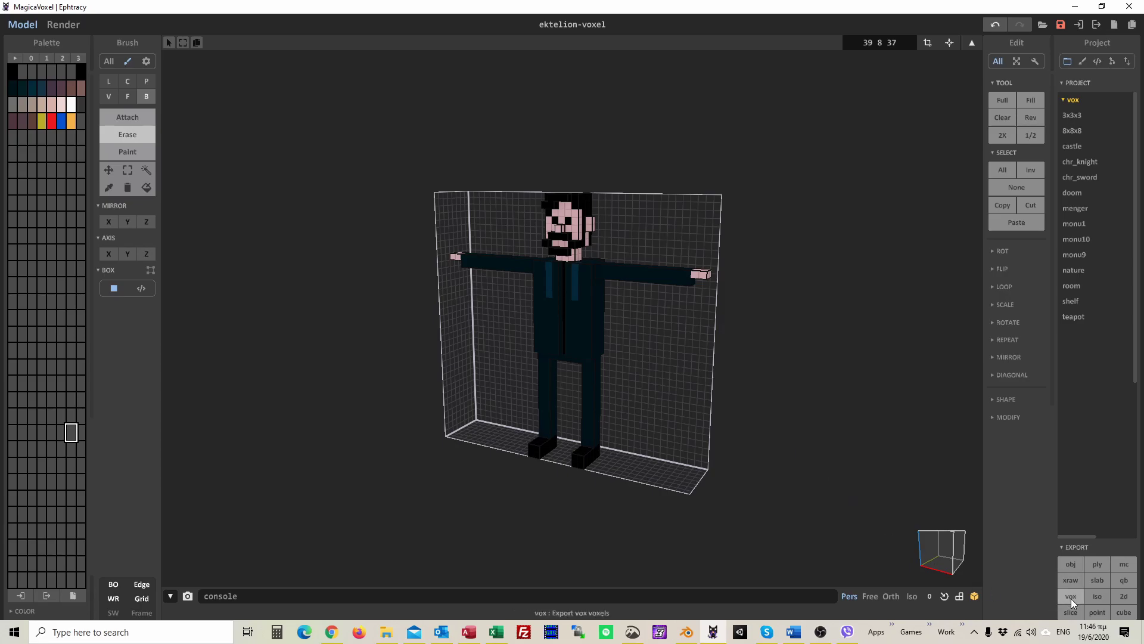
pyautogui.click(1073, 605)
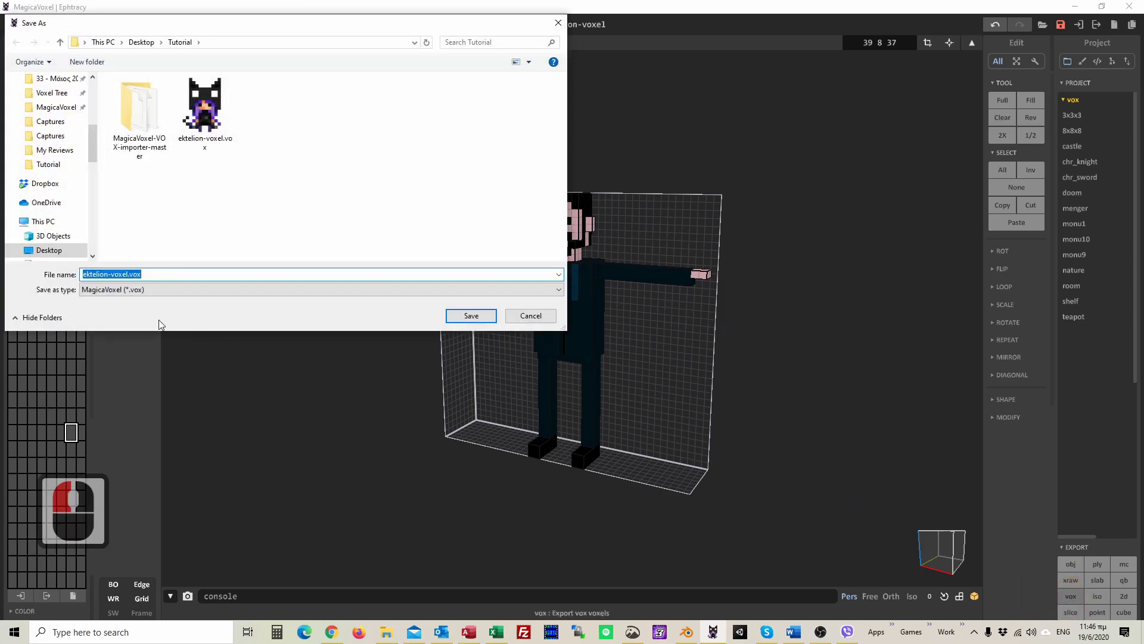
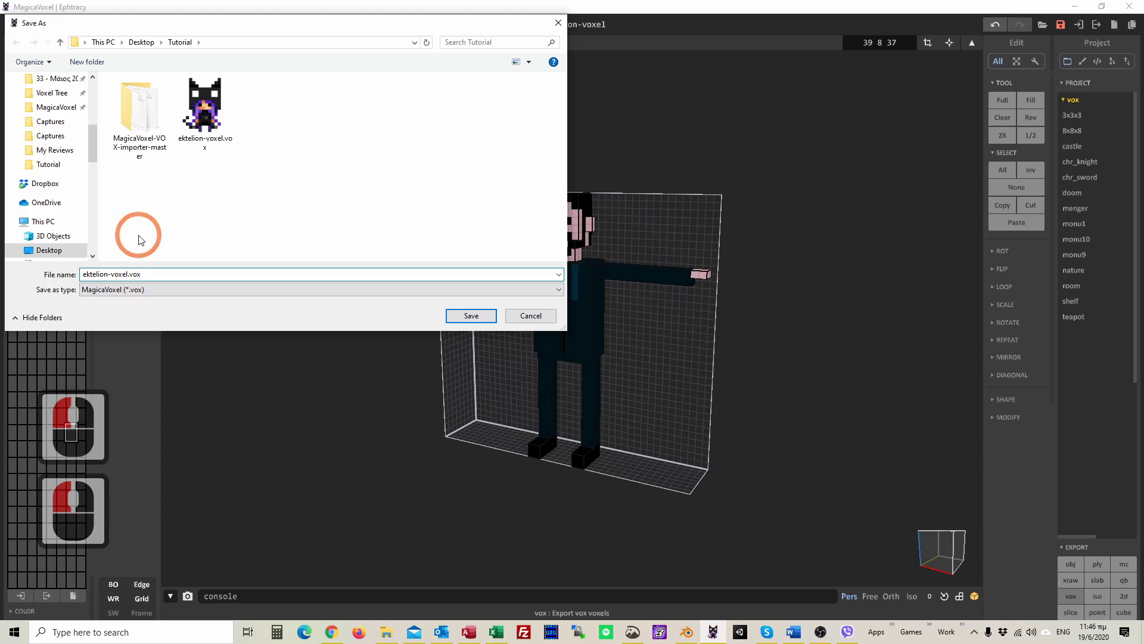
# Save the export as ektelion-voxel-export.vox in the Tutorial folder and confirm.
pyautogui.press('Right')
pyautogui.press('Right')
pyautogui.write('-')
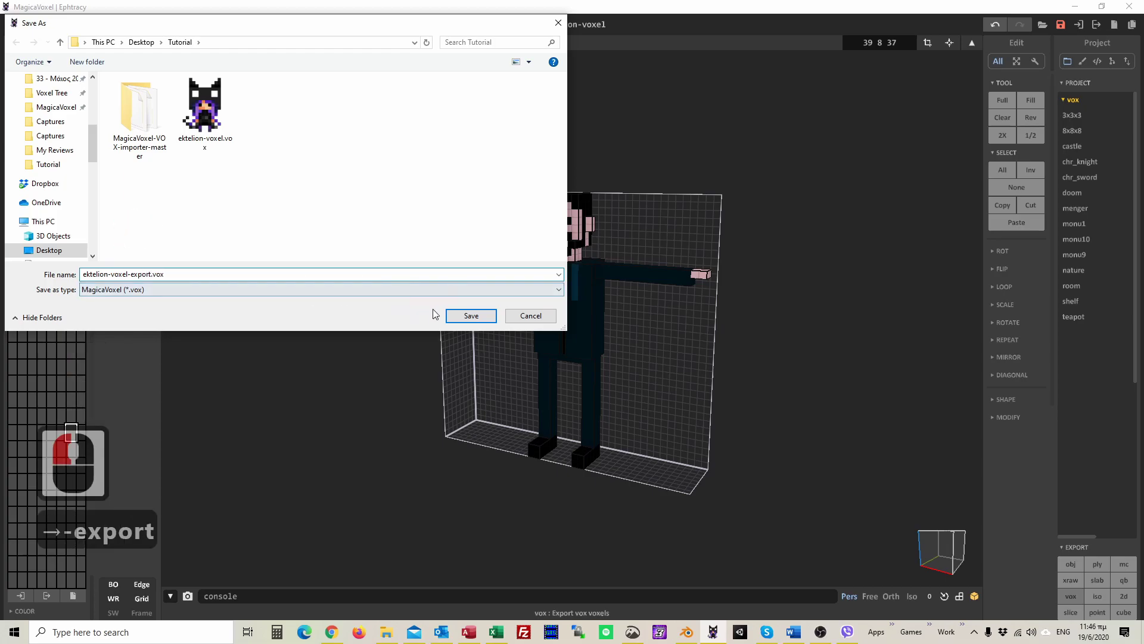
pyautogui.write('export')
pyautogui.click(477, 319)
pyautogui.press('Page_Up')
pyautogui.moveTo(380, 360); pyautogui.dragTo(677, 400)
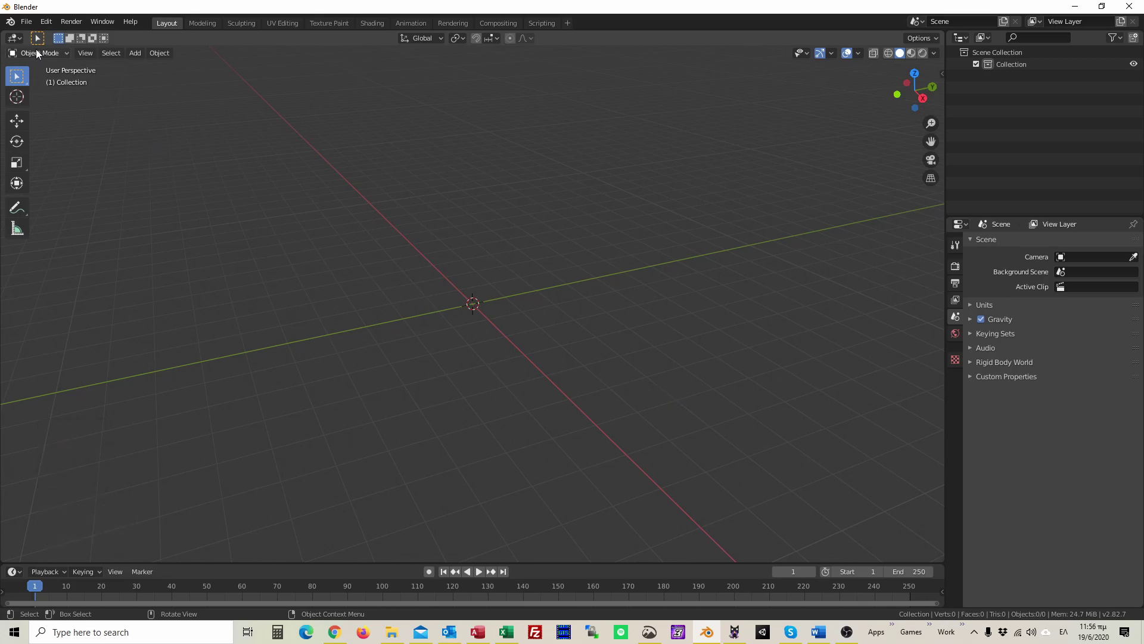
# Start a MagicaVoxel VOX import in the Tutorial folder with ektelion-voxel-export.vox chosen.
pyautogui.click(26, 27)
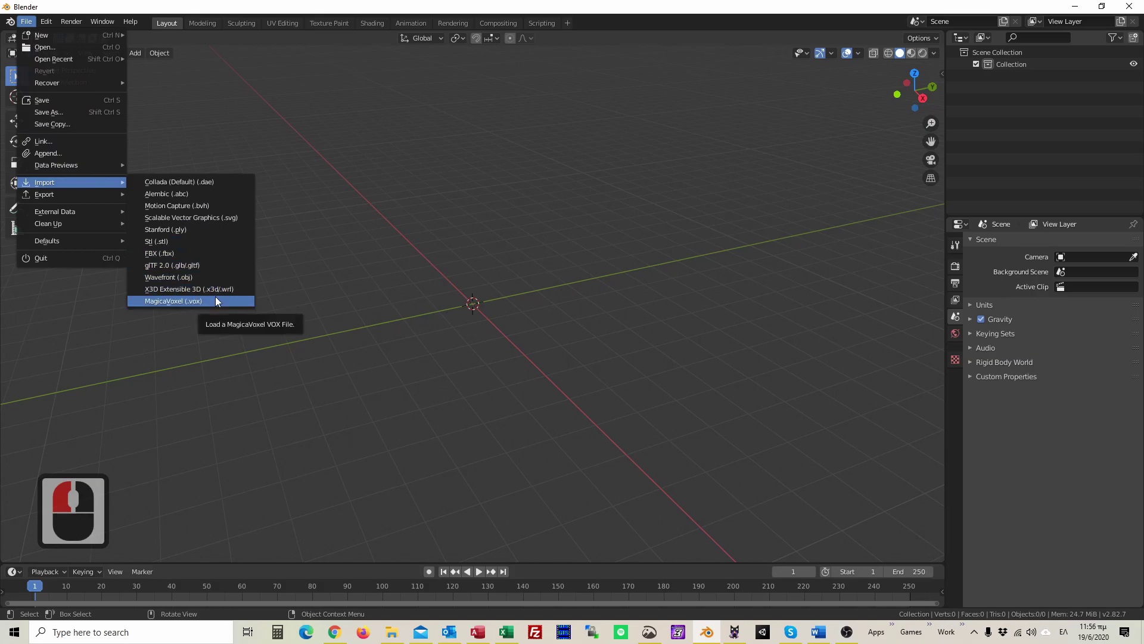
pyautogui.click(220, 301)
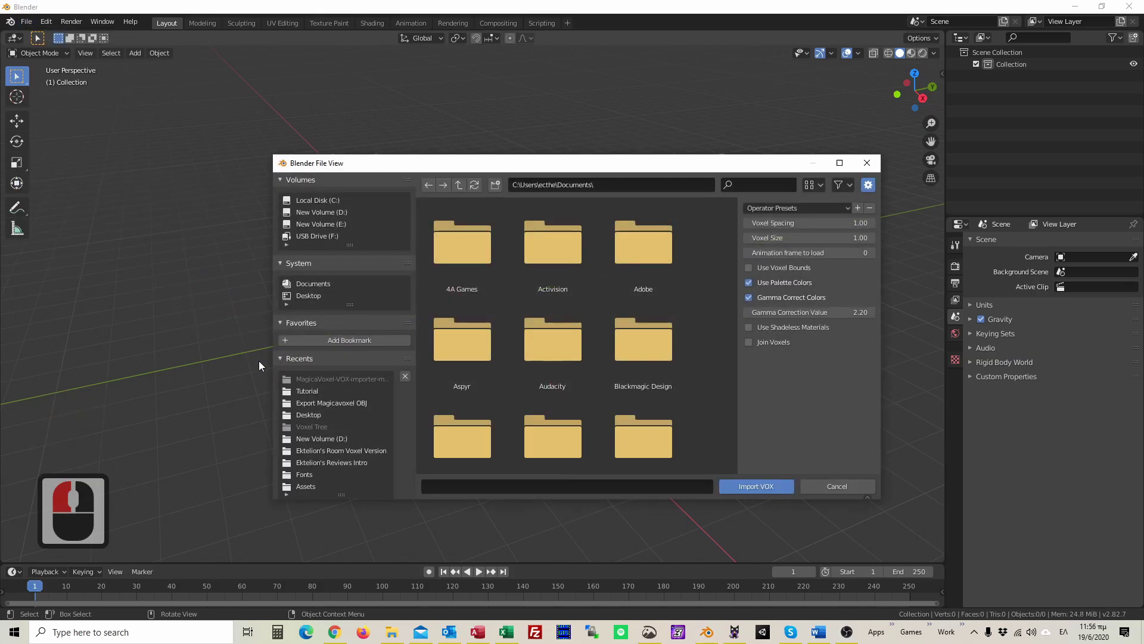
pyautogui.click(297, 393)
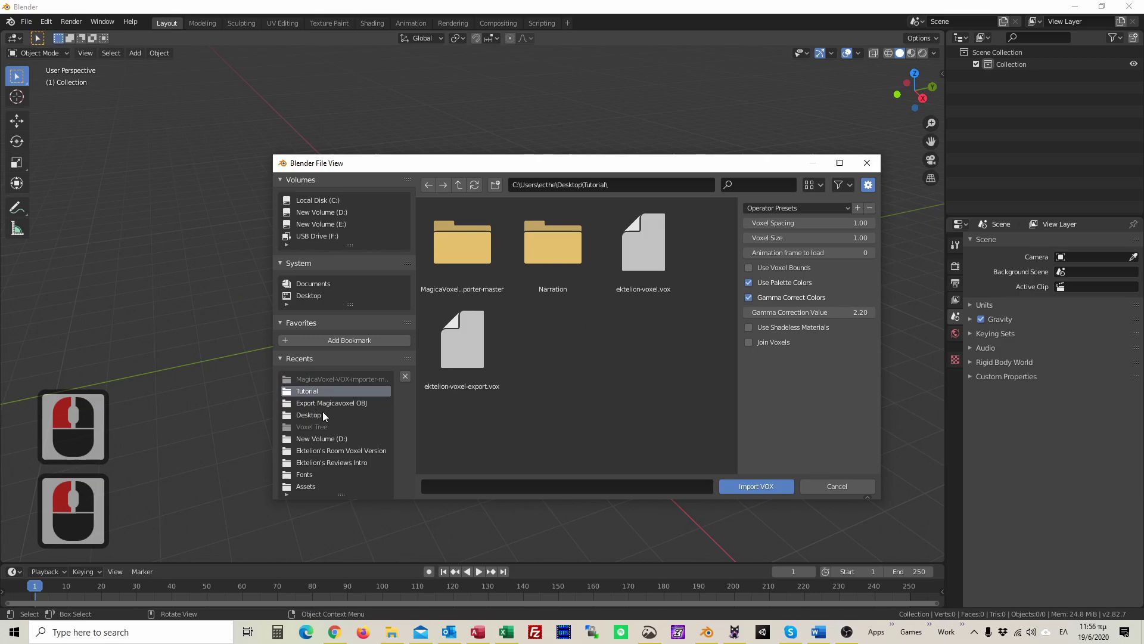
pyautogui.click(461, 365)
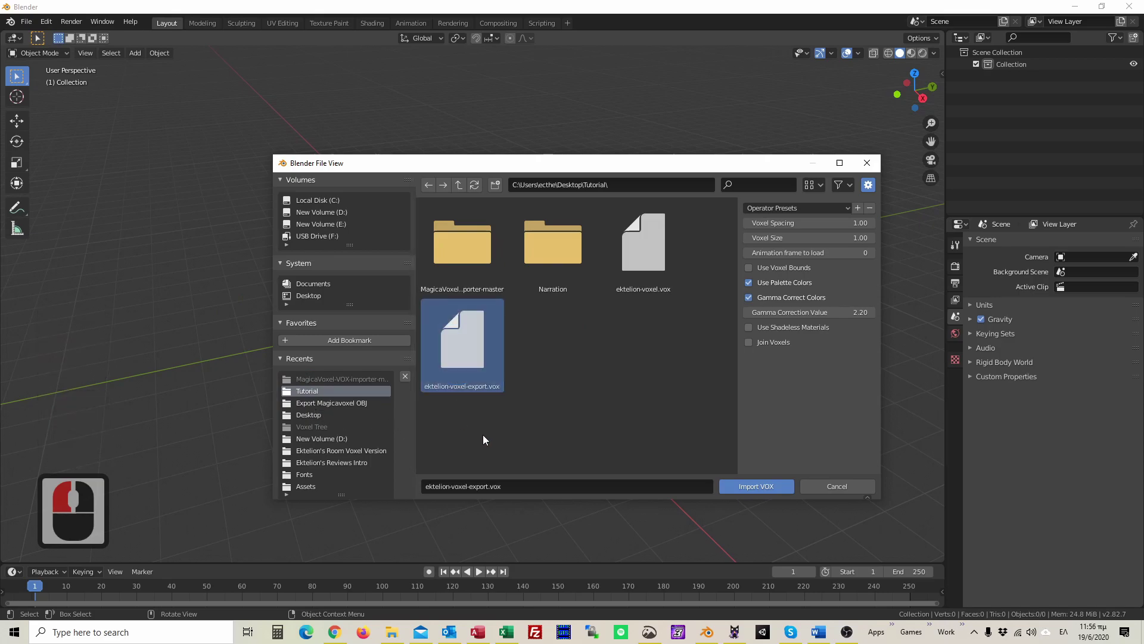
pyautogui.click(639, 239)
pyautogui.click(764, 490)
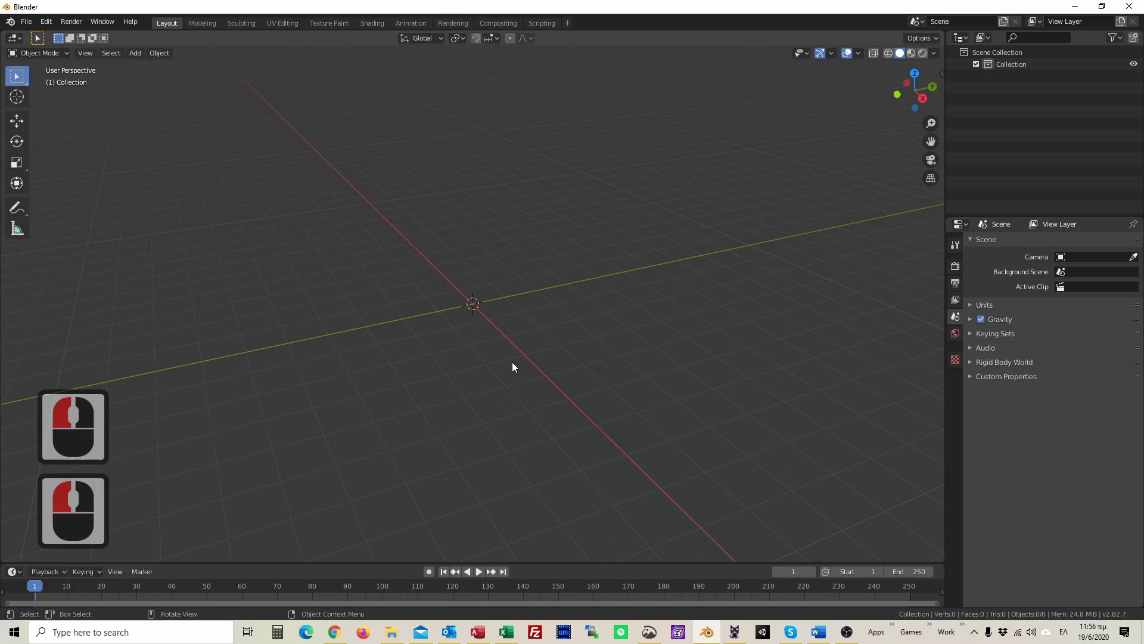
# Import ektelion-voxel-export.vox as separate cubes and orbit around the result.
pyautogui.click(482, 358)
pyautogui.click(745, 492)
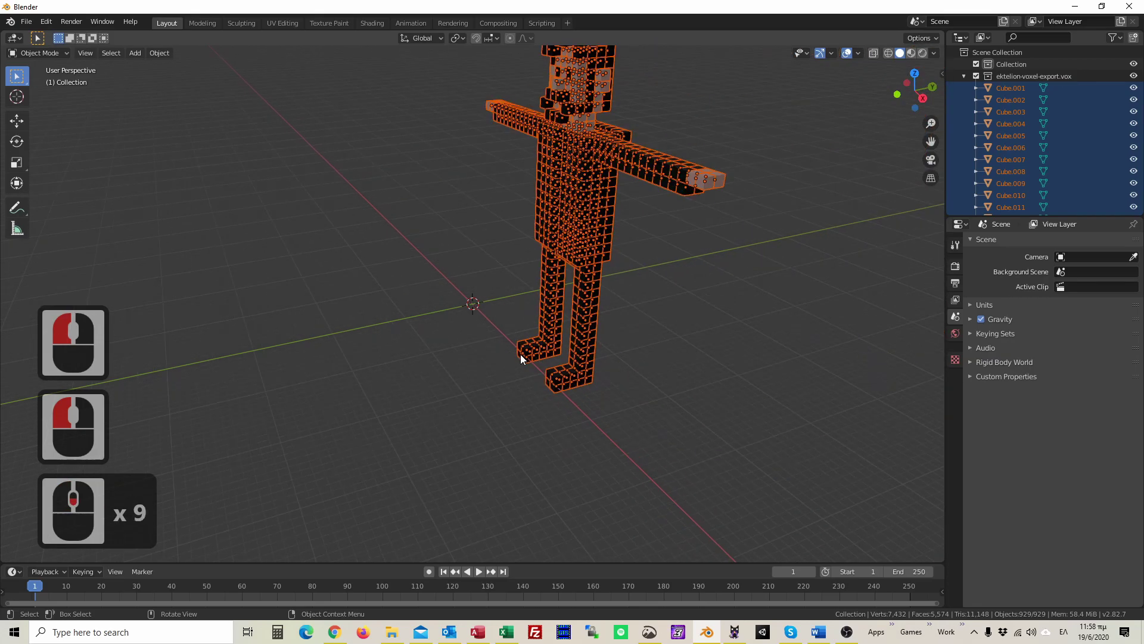
pyautogui.scroll(3)
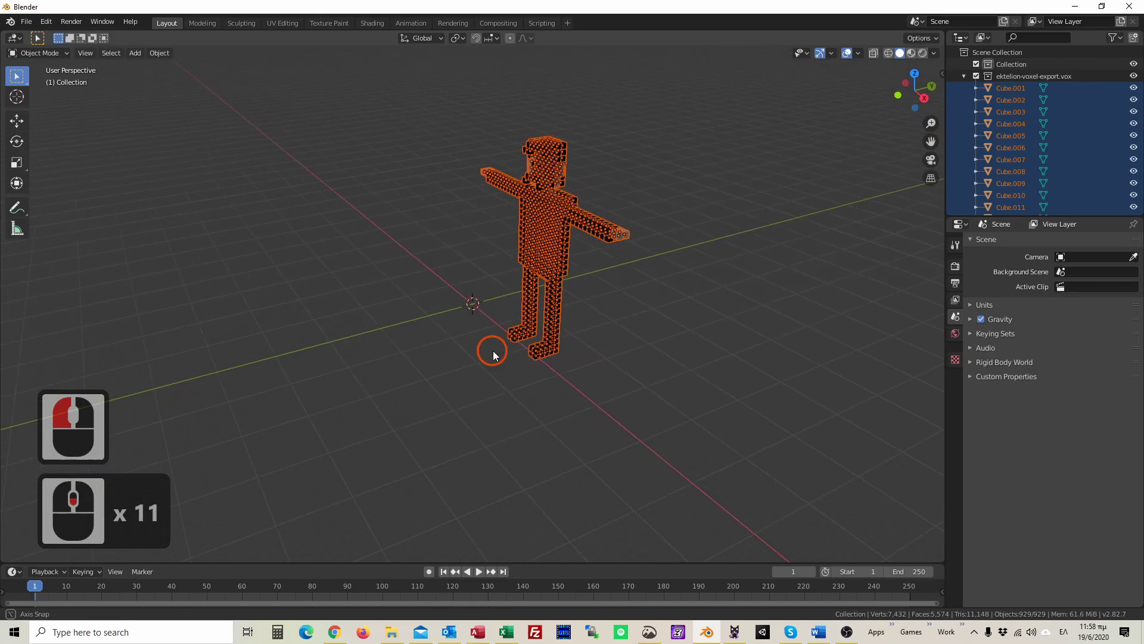
pyautogui.middleClick(540, 351)
pyautogui.middleClick(549, 396)
pyautogui.scroll(3)
pyautogui.middleClick(549, 395)
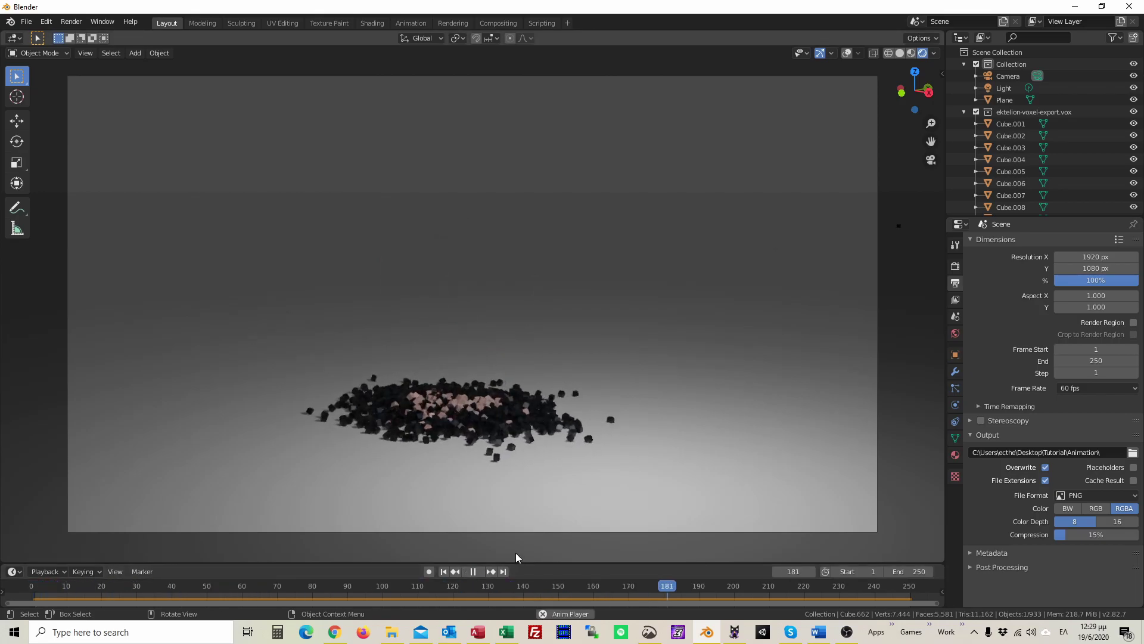
# Show the character in Material Preview and check a face cube's Voxel_mat237 material.
pyautogui.click(643, 227)
pyautogui.click(961, 462)
pyautogui.click(521, 142)
pyautogui.click(517, 201)
pyautogui.click(527, 453)
pyautogui.click(498, 271)
pyautogui.click(496, 122)
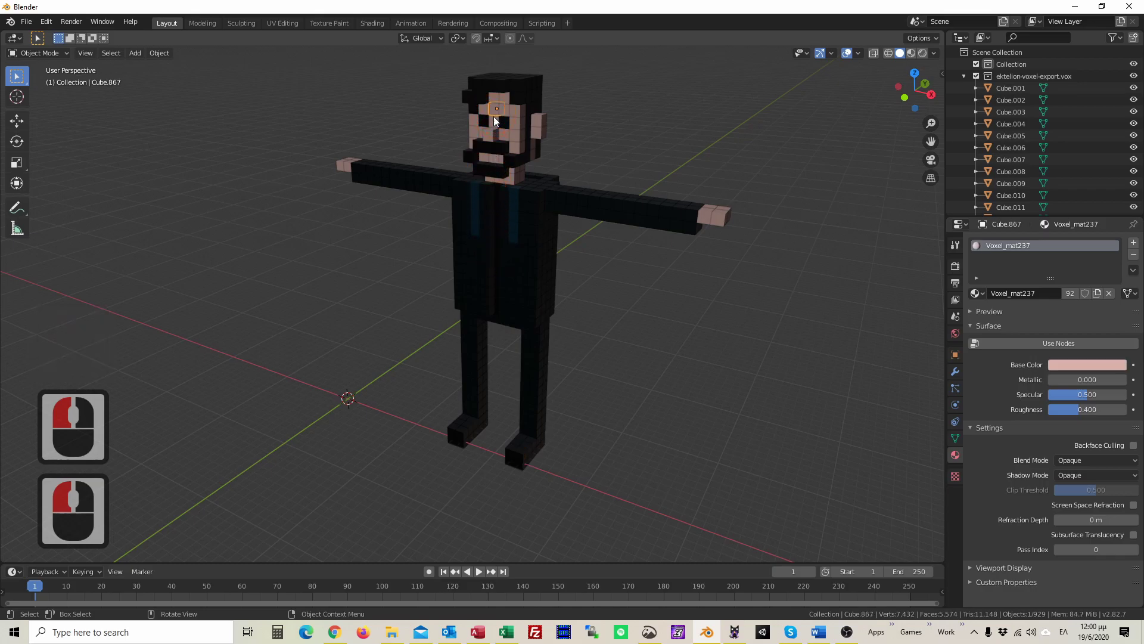
# Box-select all cubes and join them into Cube.664 carrying the four Voxel materials.
pyautogui.press('Page_Up')
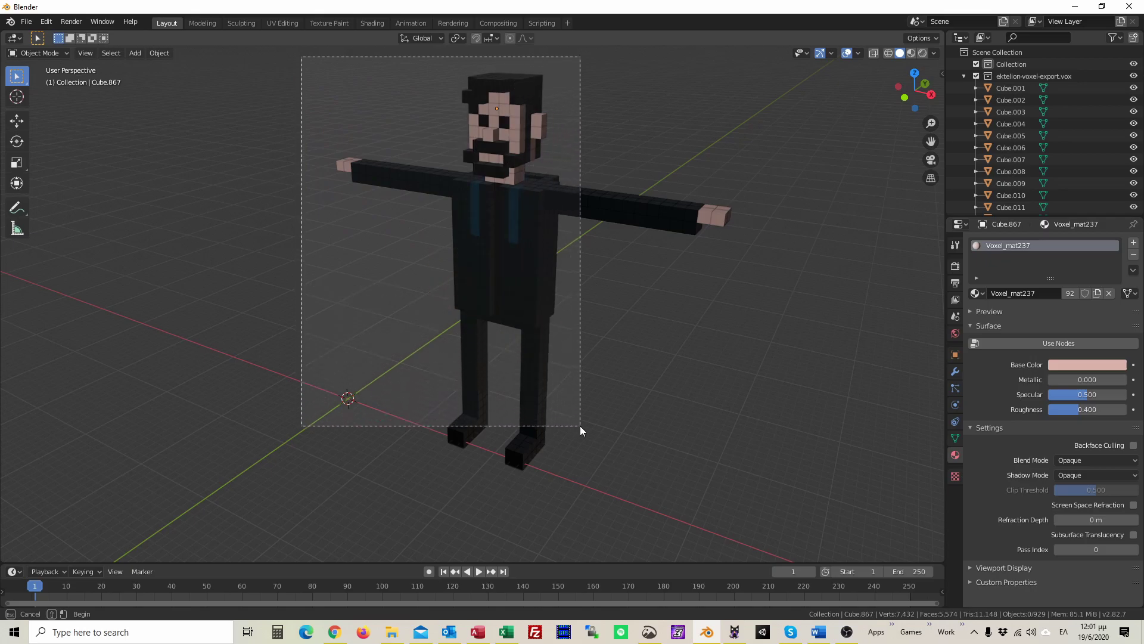
pyautogui.click(758, 492)
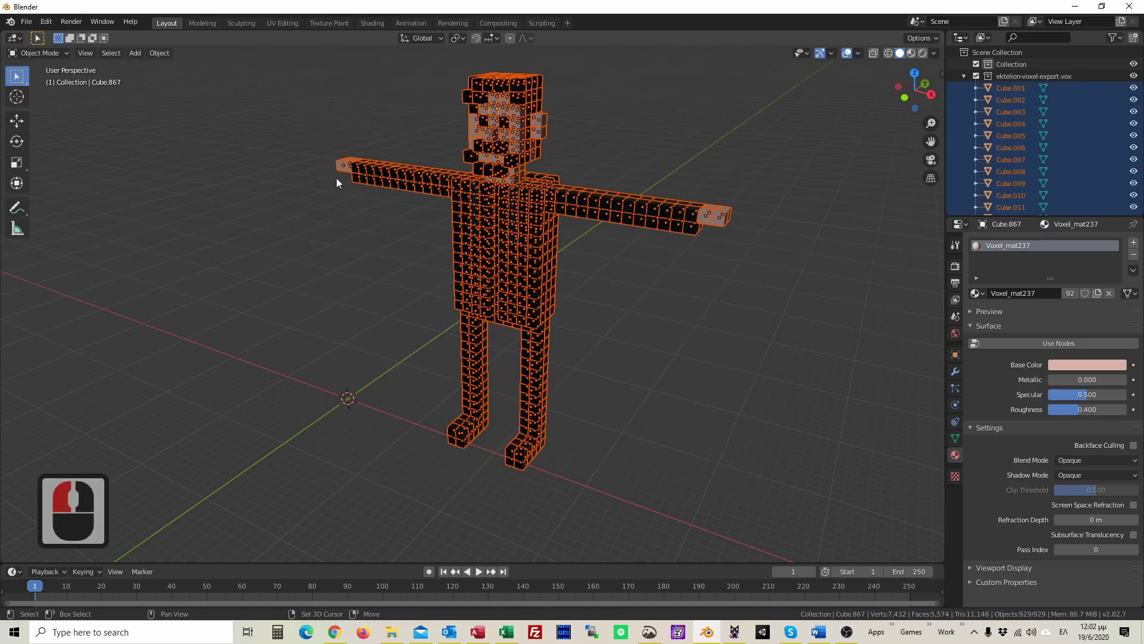
pyautogui.click(345, 170)
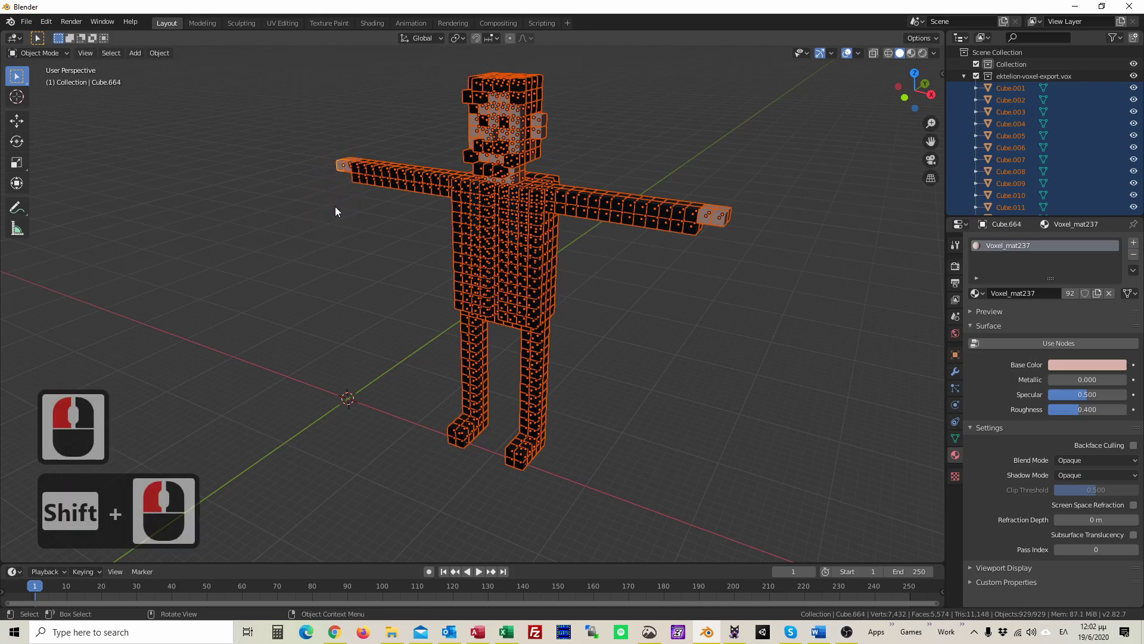
pyautogui.press('ctrl+j')
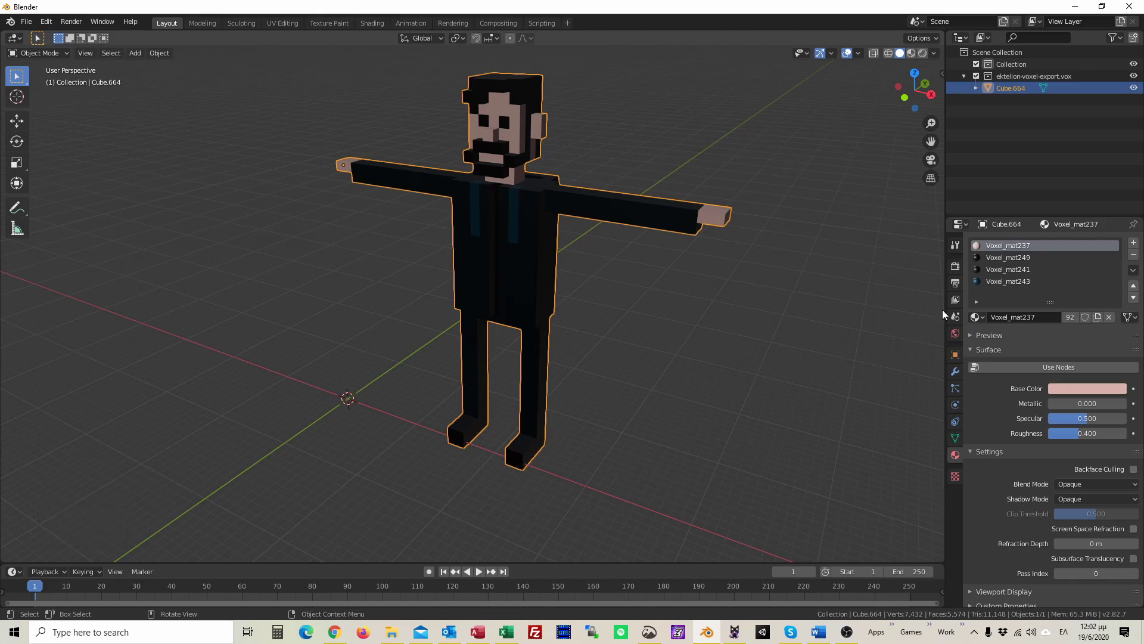
pyautogui.click(1000, 262)
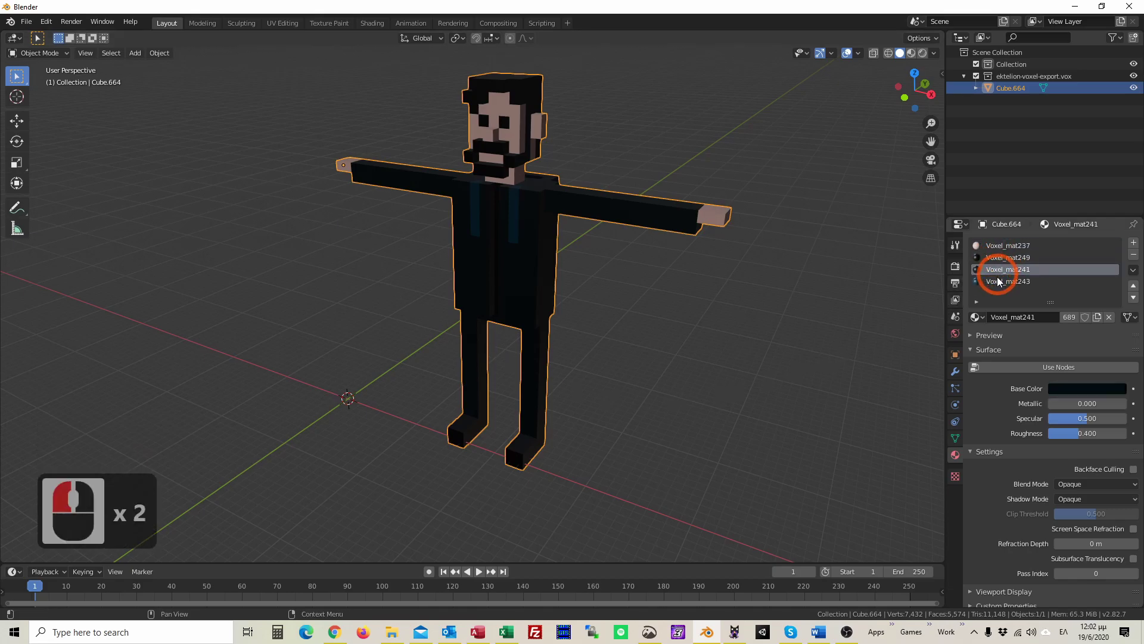
pyautogui.click(999, 255)
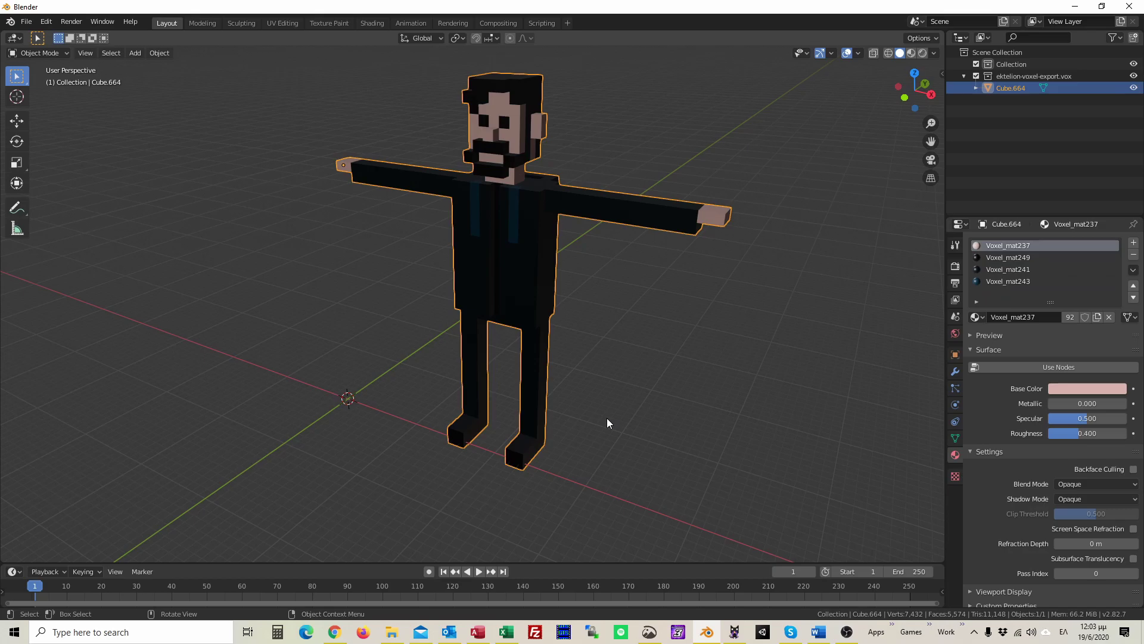
# Merge Cube.664's vertices by distance in Edit Mode, removing 5764 duplicates.
pyautogui.press('Tab')
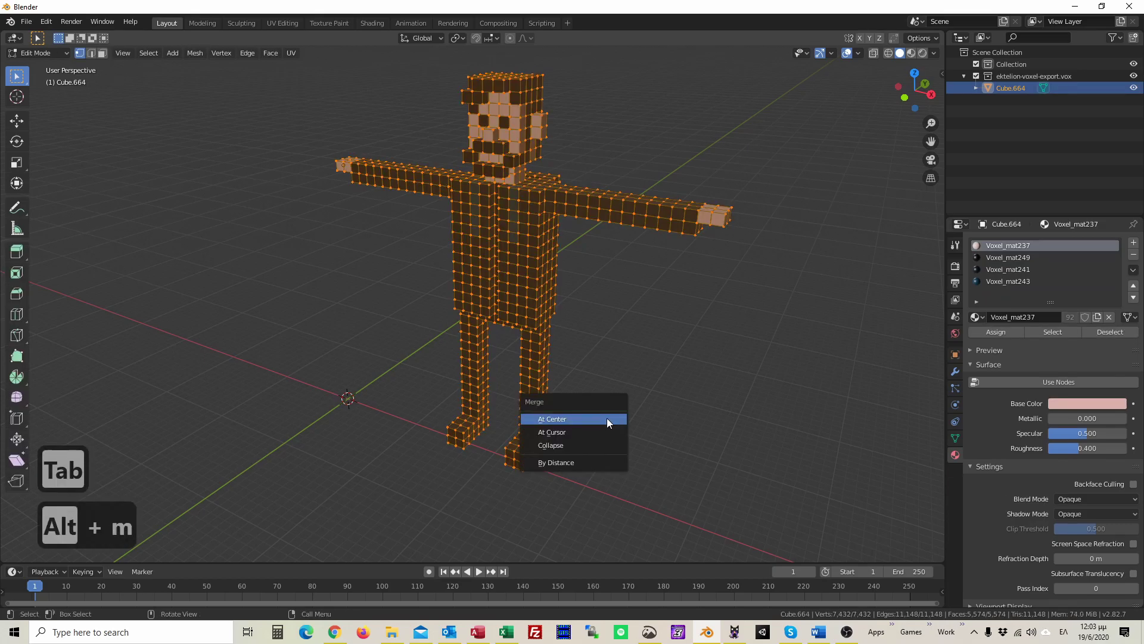
pyautogui.click(605, 456)
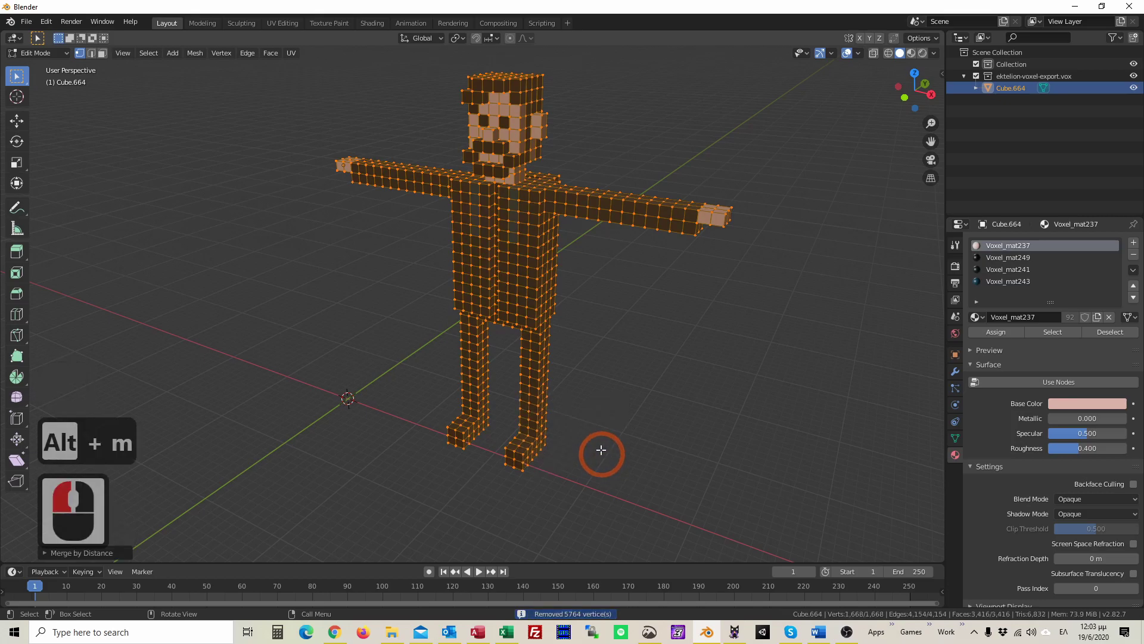
# Select one vertex on each foot and snap the 3D cursor between them.
pyautogui.press('a')
pyautogui.press('a')
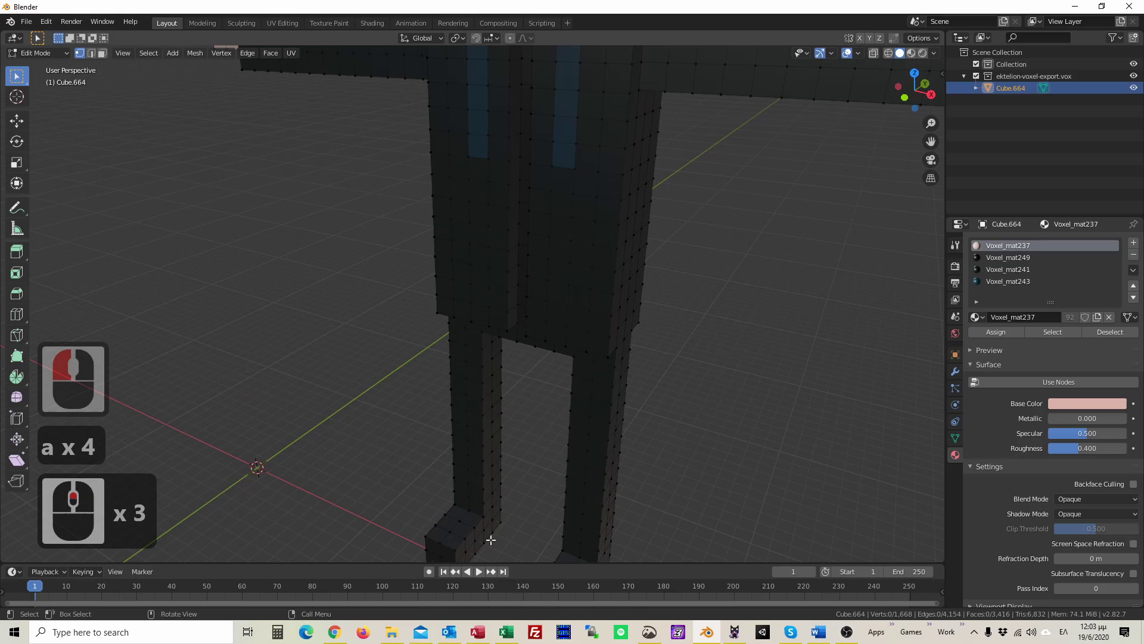
pyautogui.click(482, 541)
pyautogui.middleClick(599, 515)
pyautogui.click(684, 476)
pyautogui.middleClick(616, 486)
pyautogui.press('s')
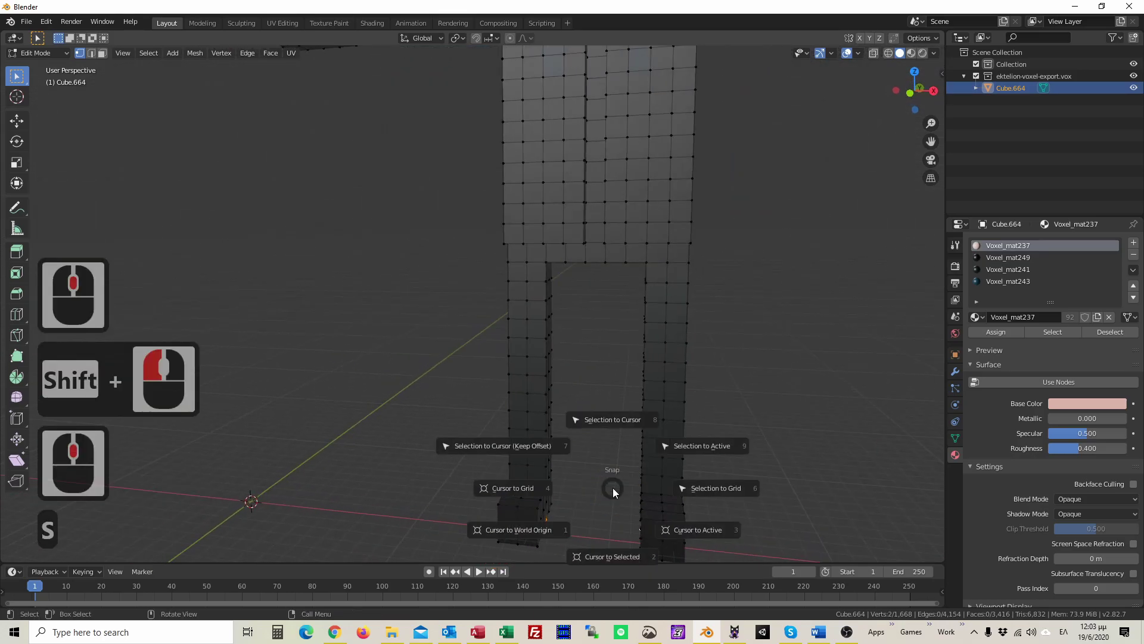
pyautogui.press('2')
pyautogui.middleClick(612, 484)
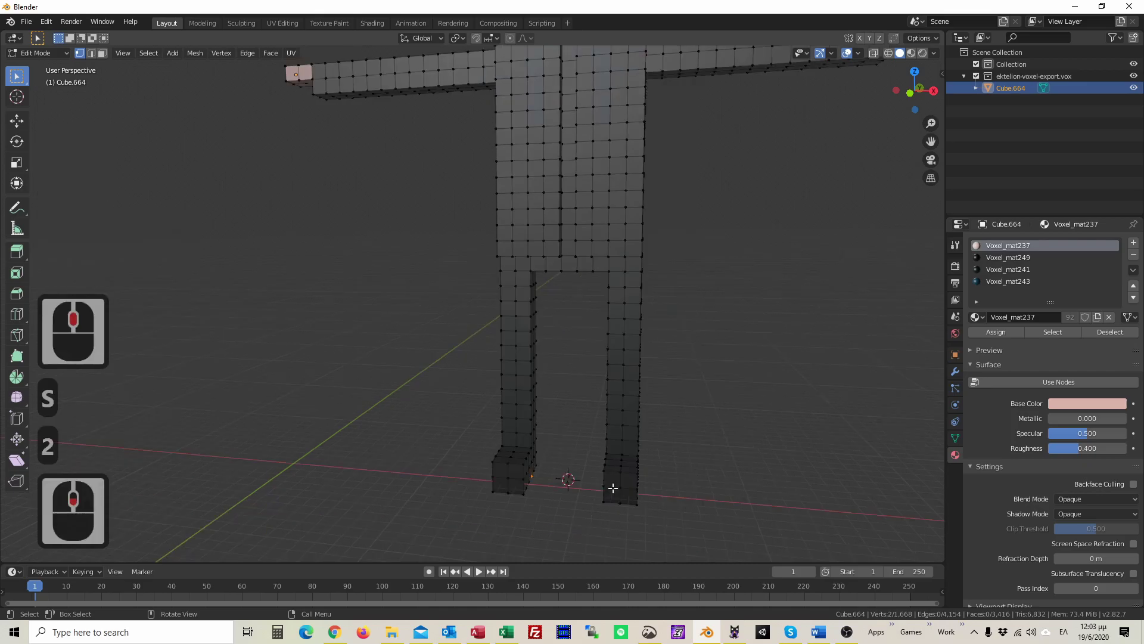
# Back in Object Mode, set Cube.664's origin to the 3D cursor.
pyautogui.press('Tab')
pyautogui.click(162, 55)
pyautogui.click(187, 83)
pyautogui.click(294, 109)
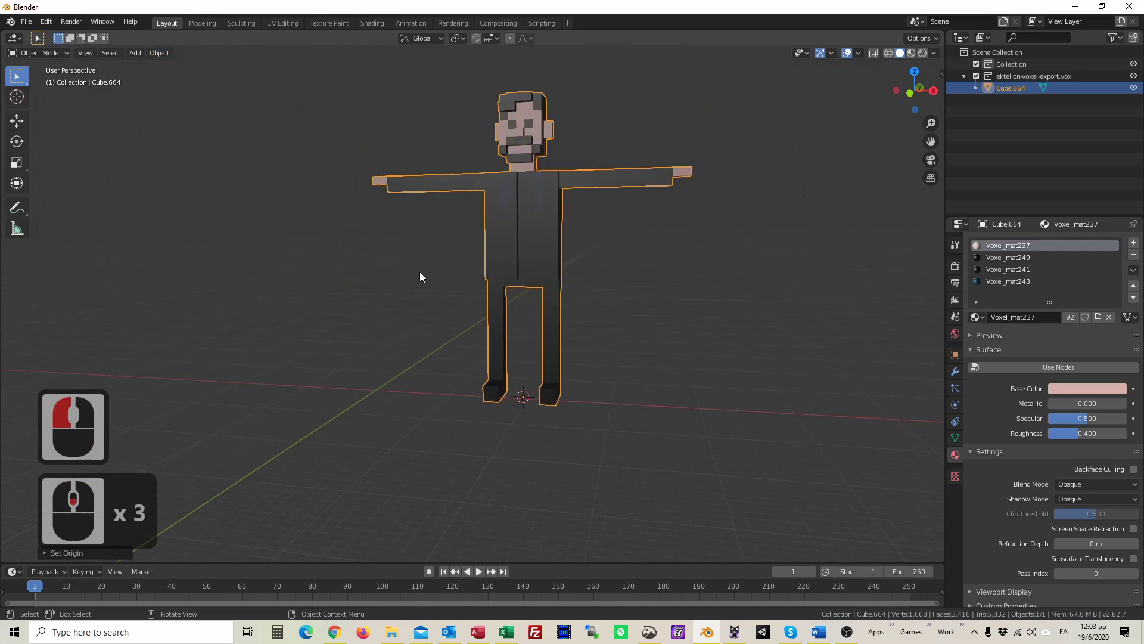
pyautogui.press('s')
pyautogui.press('1')
pyautogui.press('shift+s')
pyautogui.press('8')
pyautogui.click(484, 289)
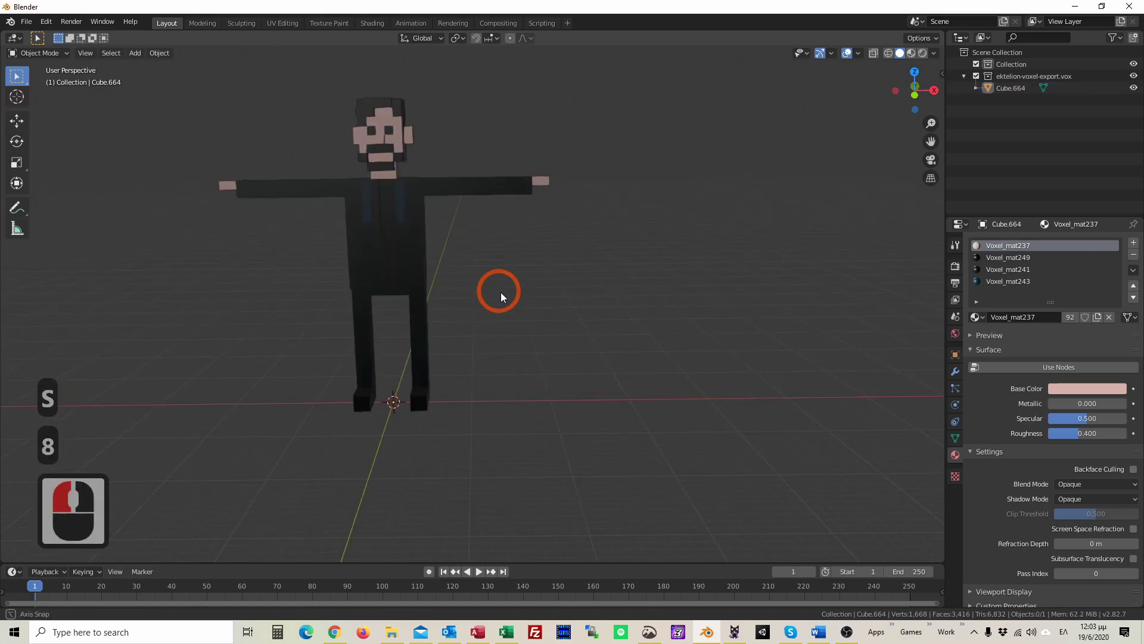
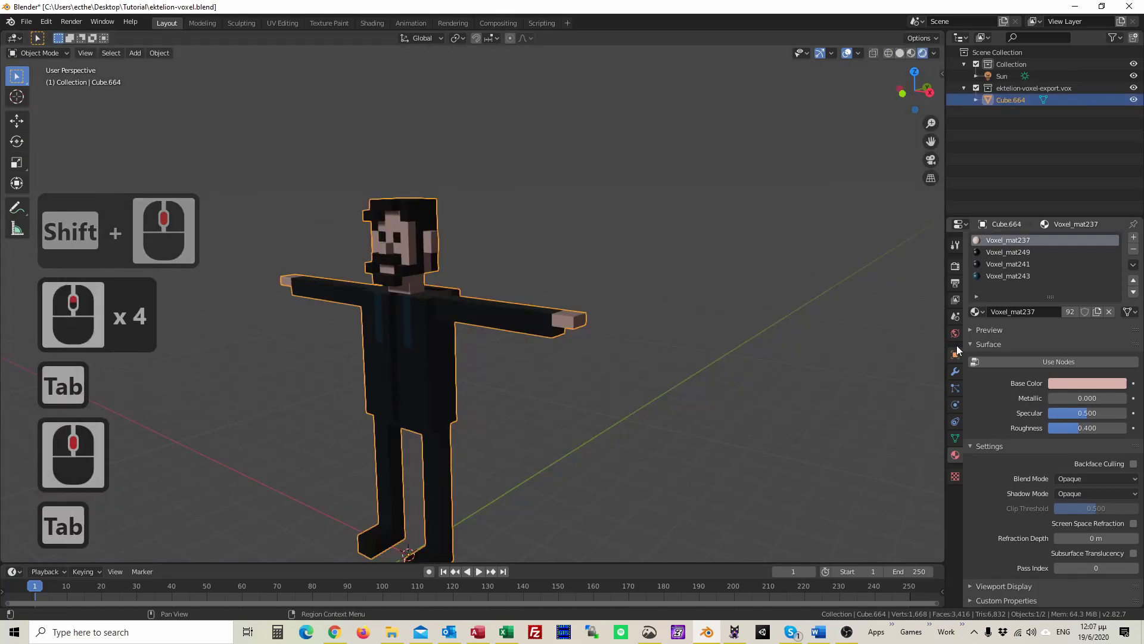
pyautogui.click(1012, 364)
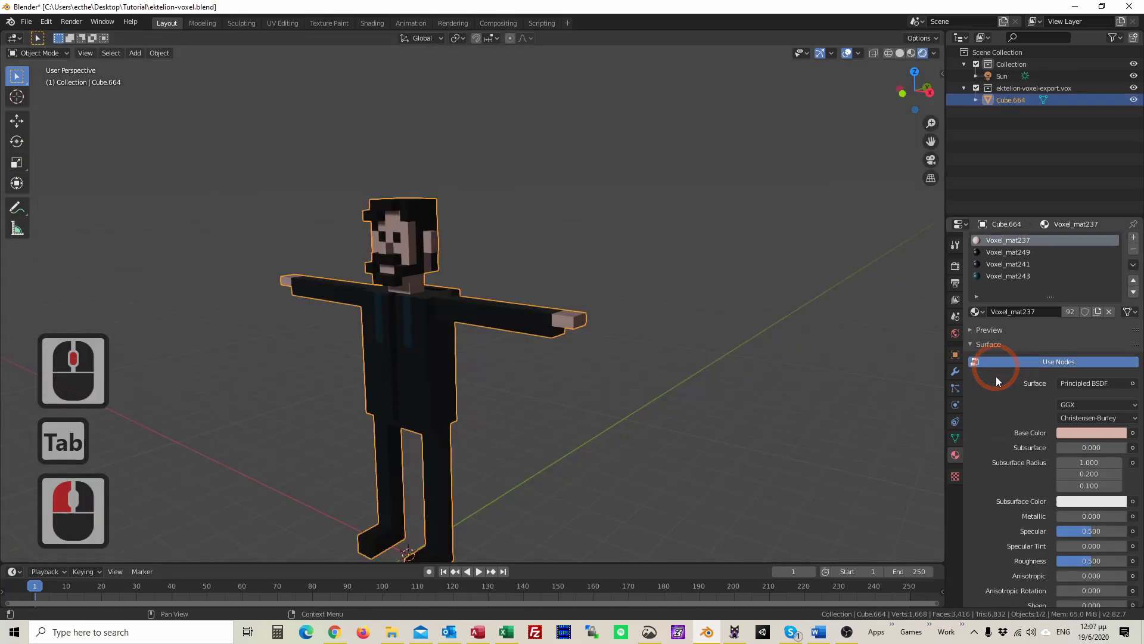
pyautogui.click(1067, 504)
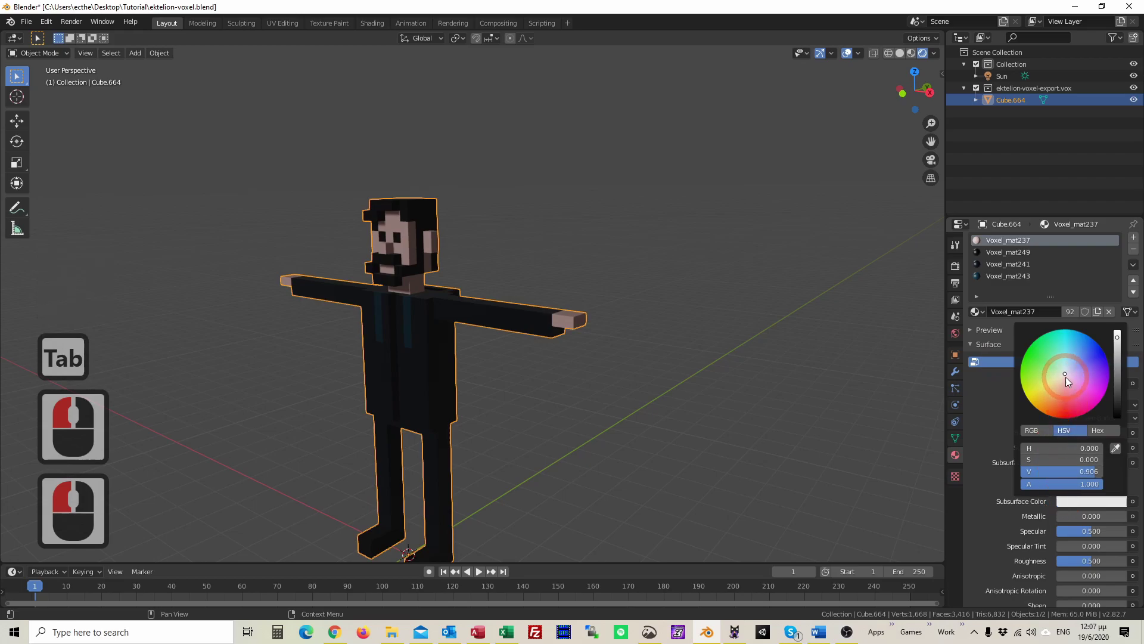
pyautogui.click(1071, 388)
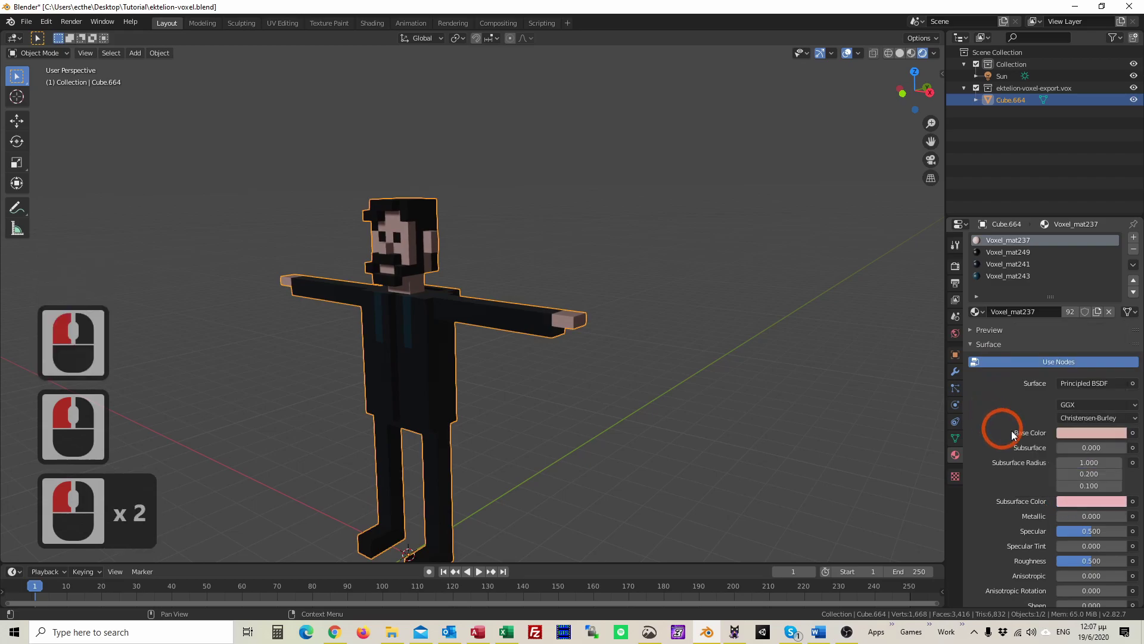
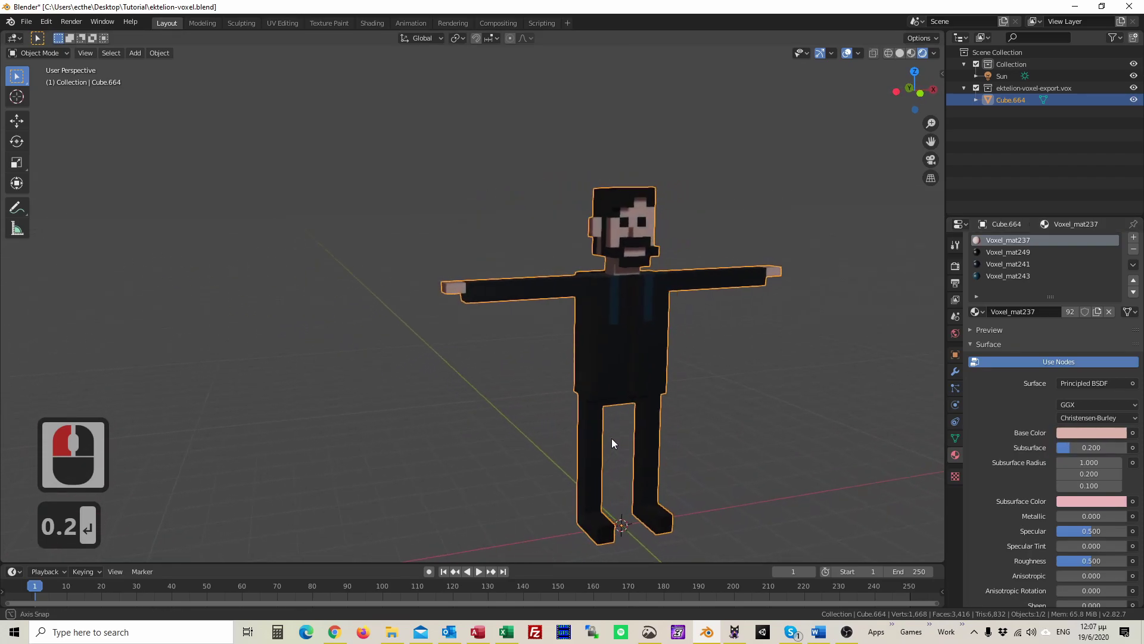
pyautogui.middleClick(544, 441)
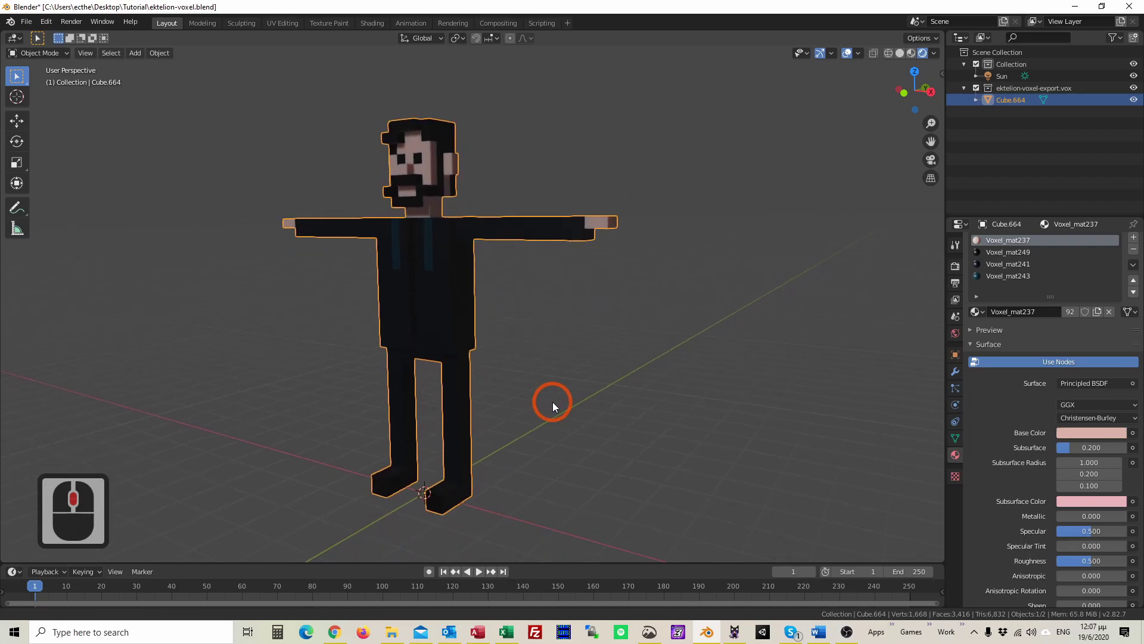
pyautogui.moveTo(557, 406); pyautogui.dragTo(561, 387)
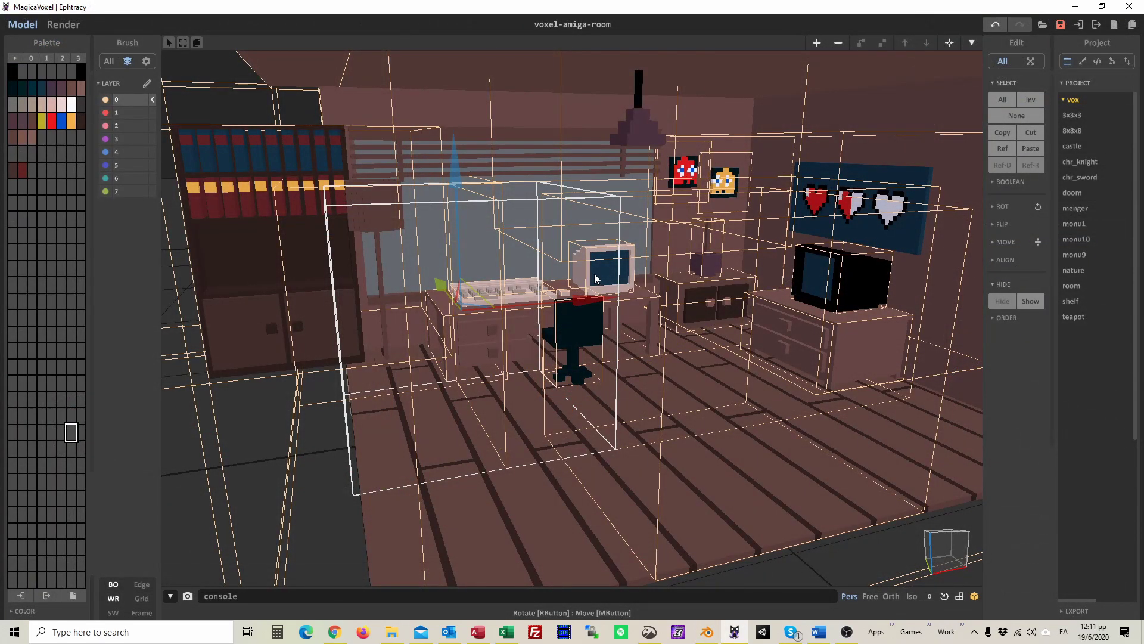
pyautogui.click(598, 278)
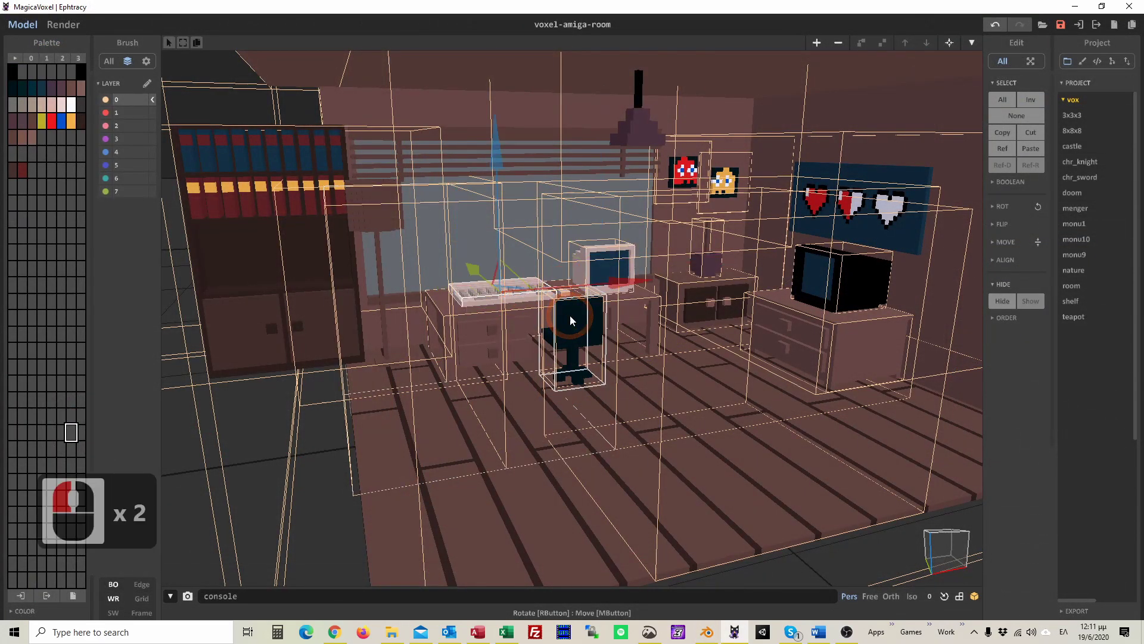
pyautogui.click(714, 262)
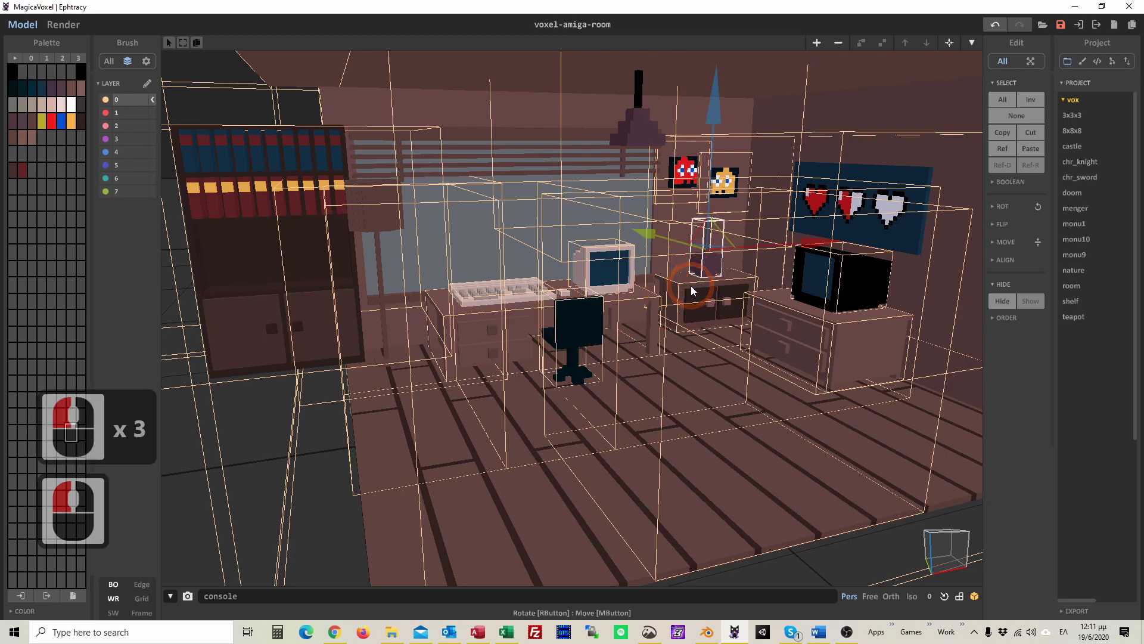
pyautogui.click(857, 282)
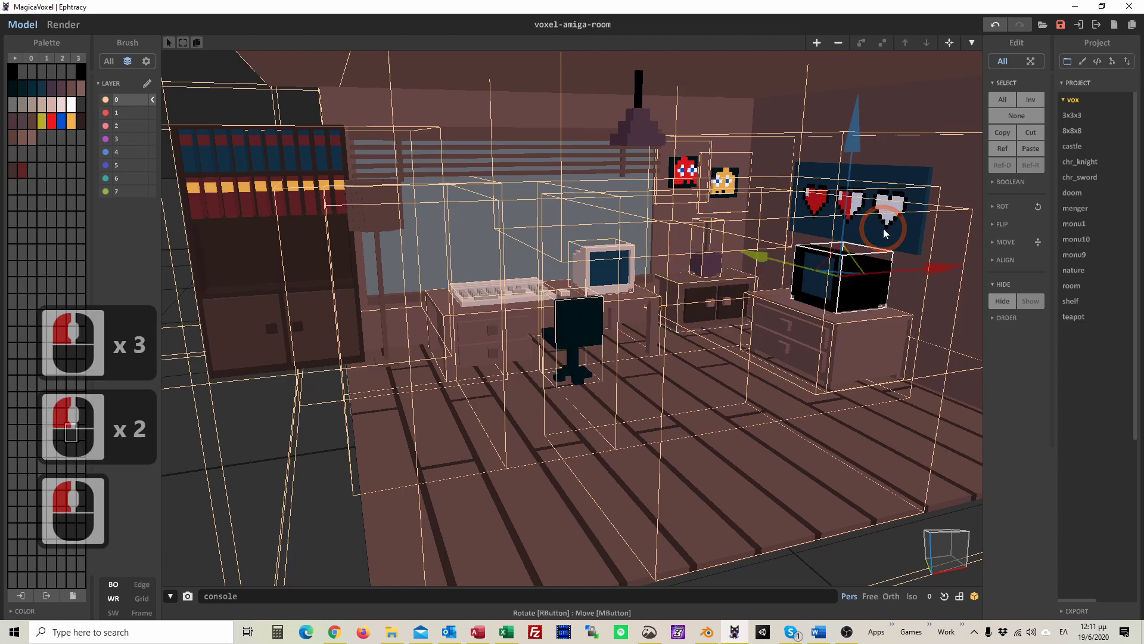
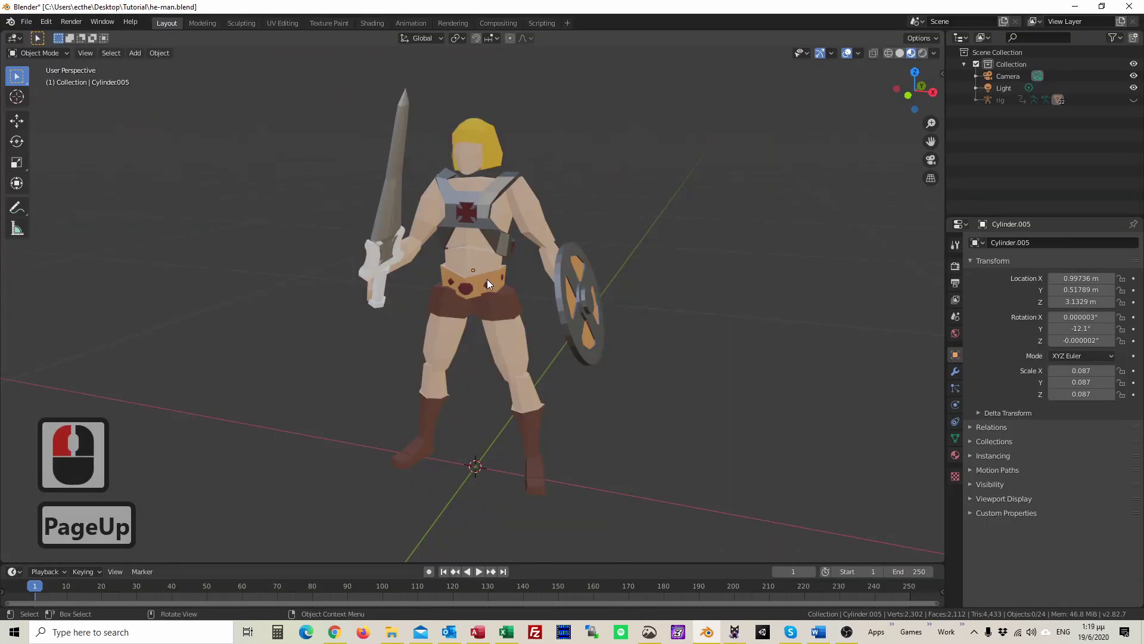
# Box-select all He-Man parts and start a Wavefront OBJ export via File > Export.
pyautogui.click(488, 273)
pyautogui.moveTo(734, 322); pyautogui.dragTo(591, 333)
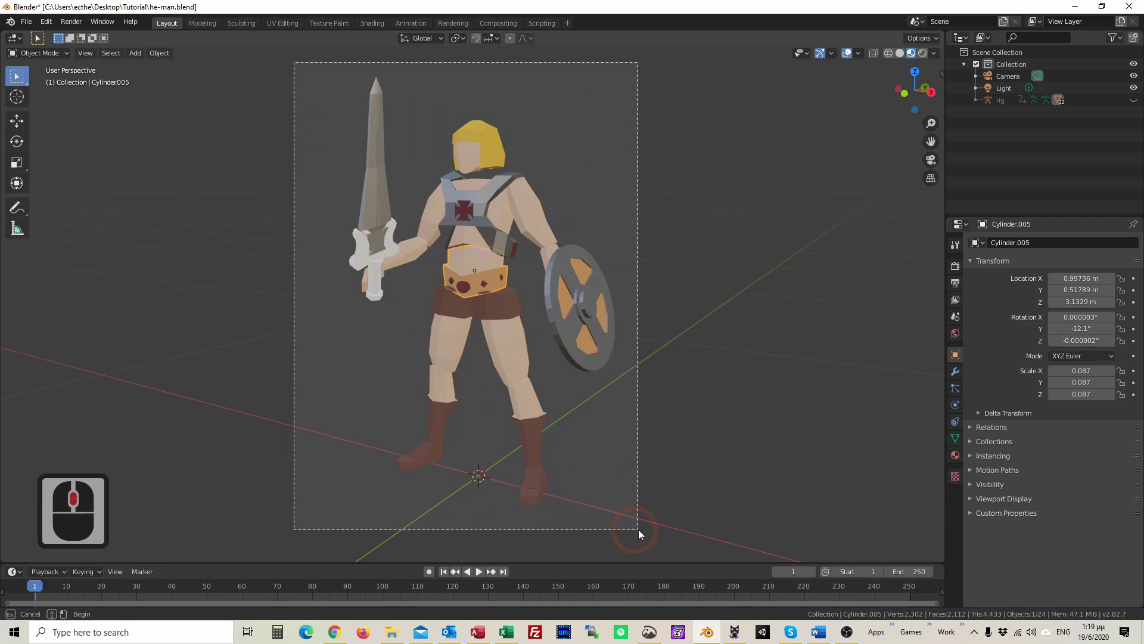
pyautogui.click(652, 532)
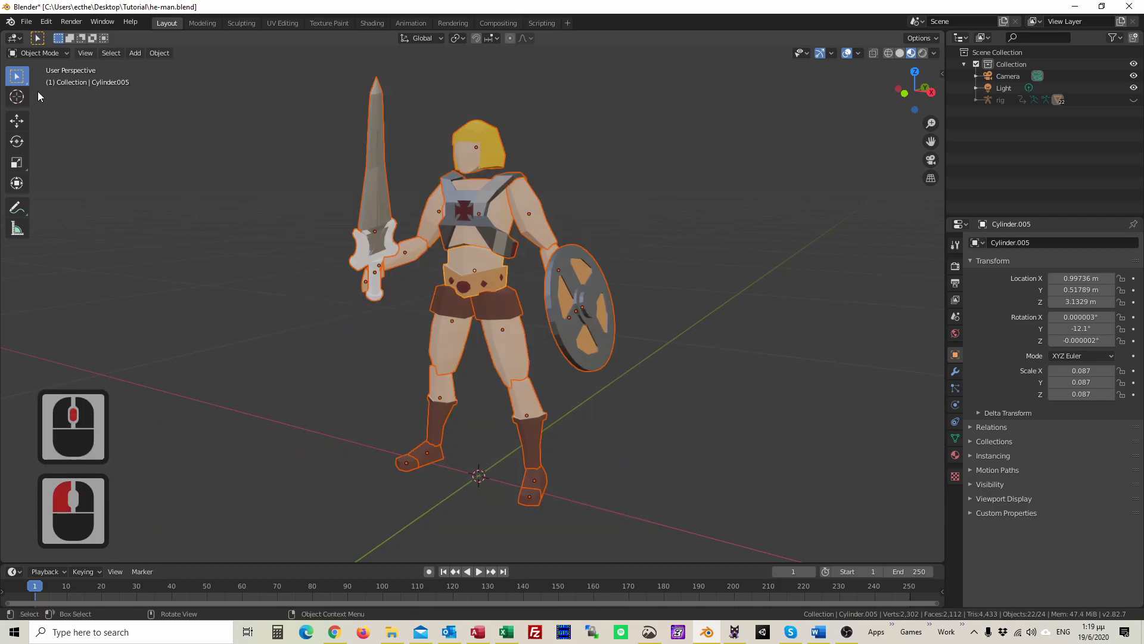
pyautogui.click(35, 25)
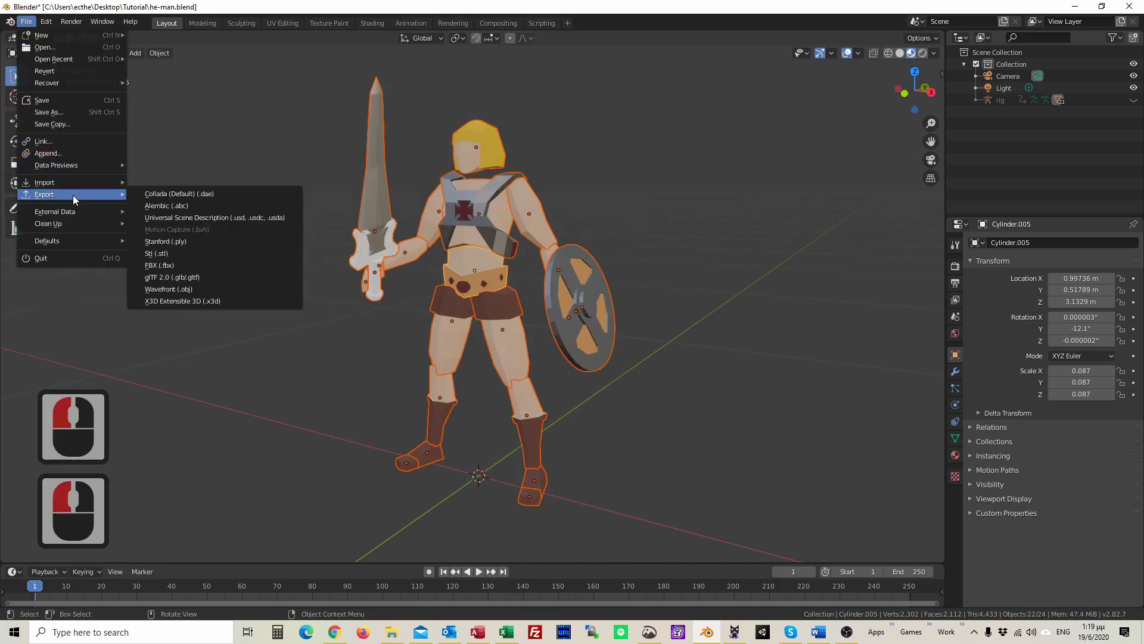
pyautogui.click(238, 294)
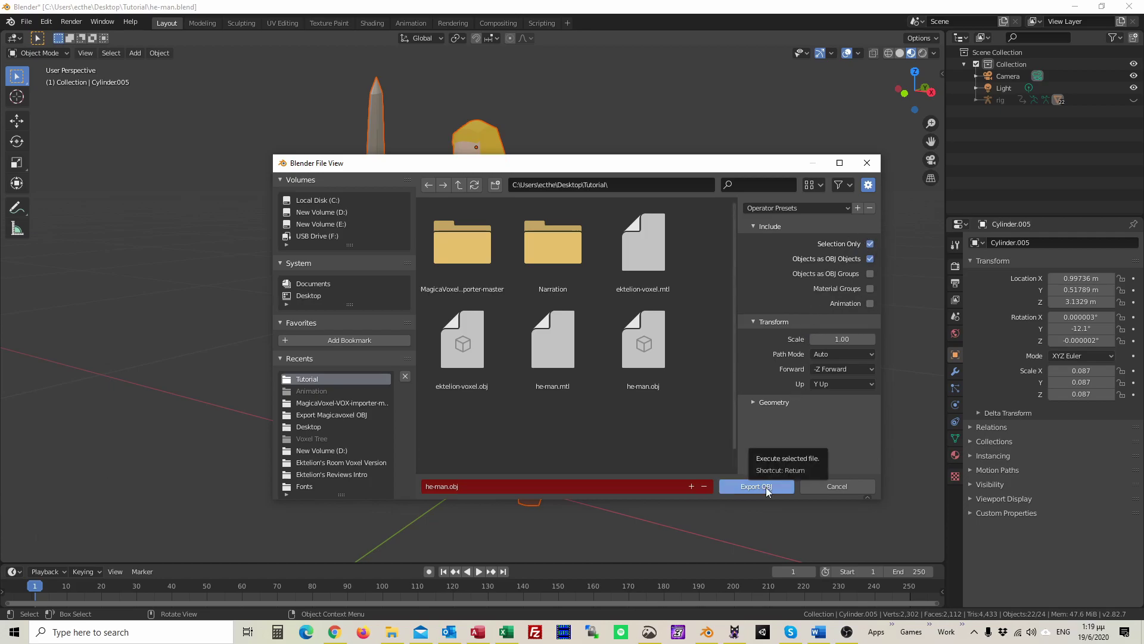
# Write out he-man.obj, import it into MagicaVoxel, inspect the low-res result and undo it.
pyautogui.click(768, 494)
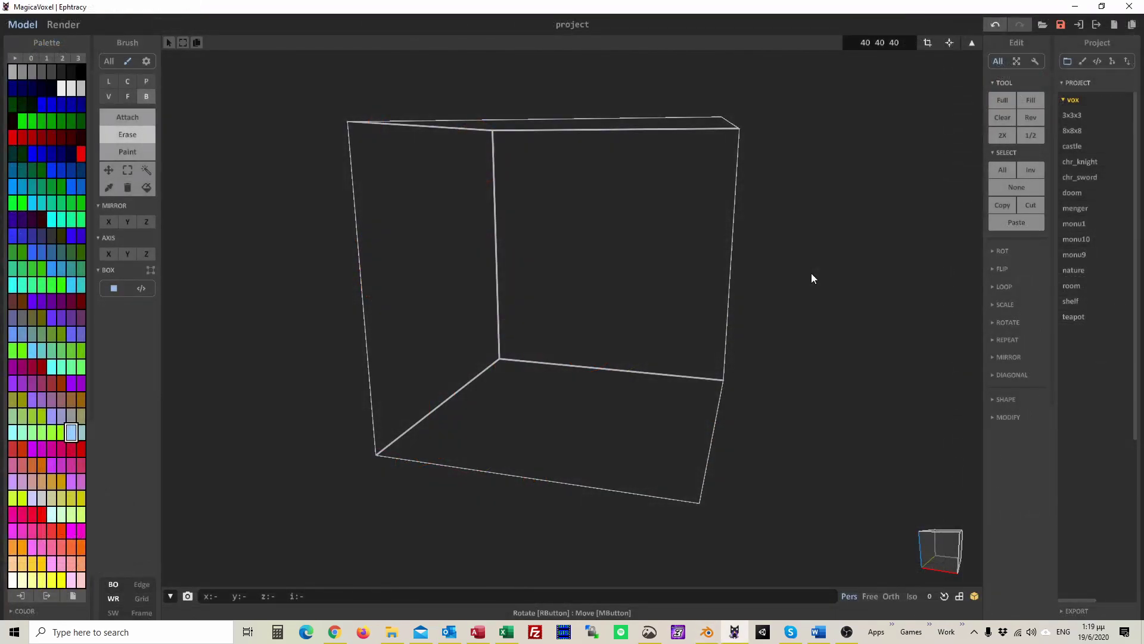
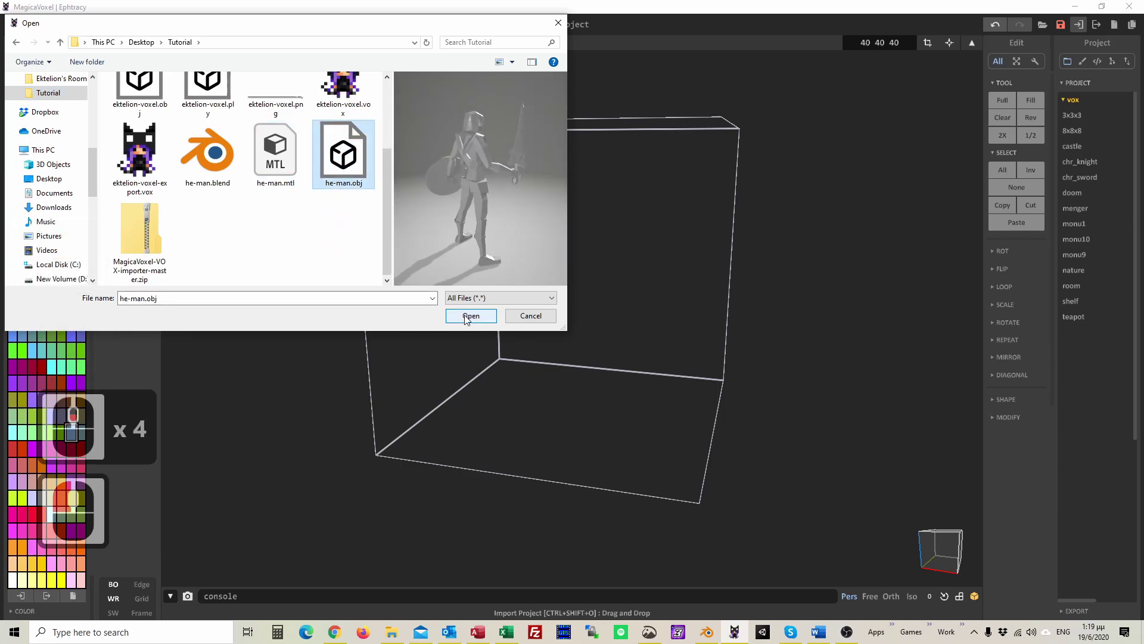
pyautogui.click(469, 319)
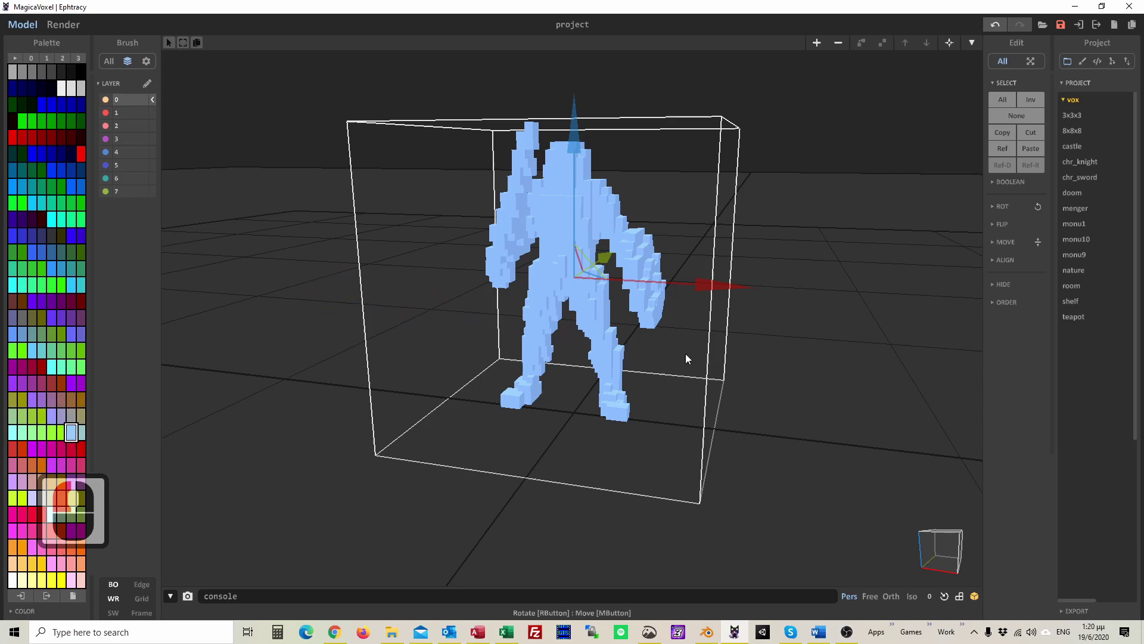
pyautogui.scroll(-3)
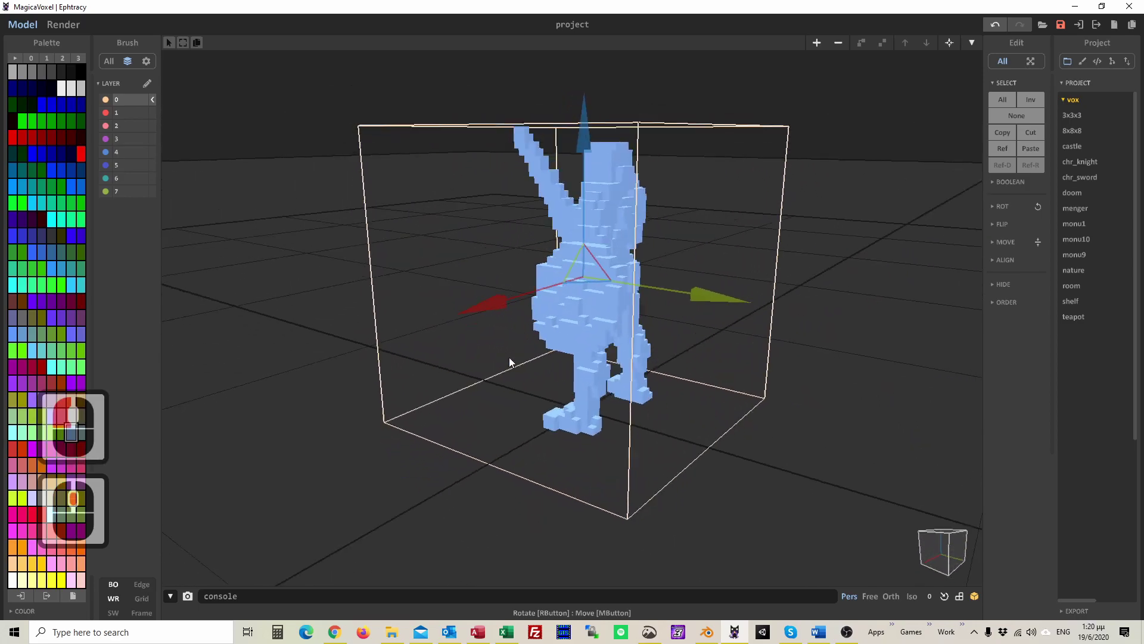
pyautogui.moveTo(425, 360); pyautogui.dragTo(872, 267)
pyautogui.press('Tab')
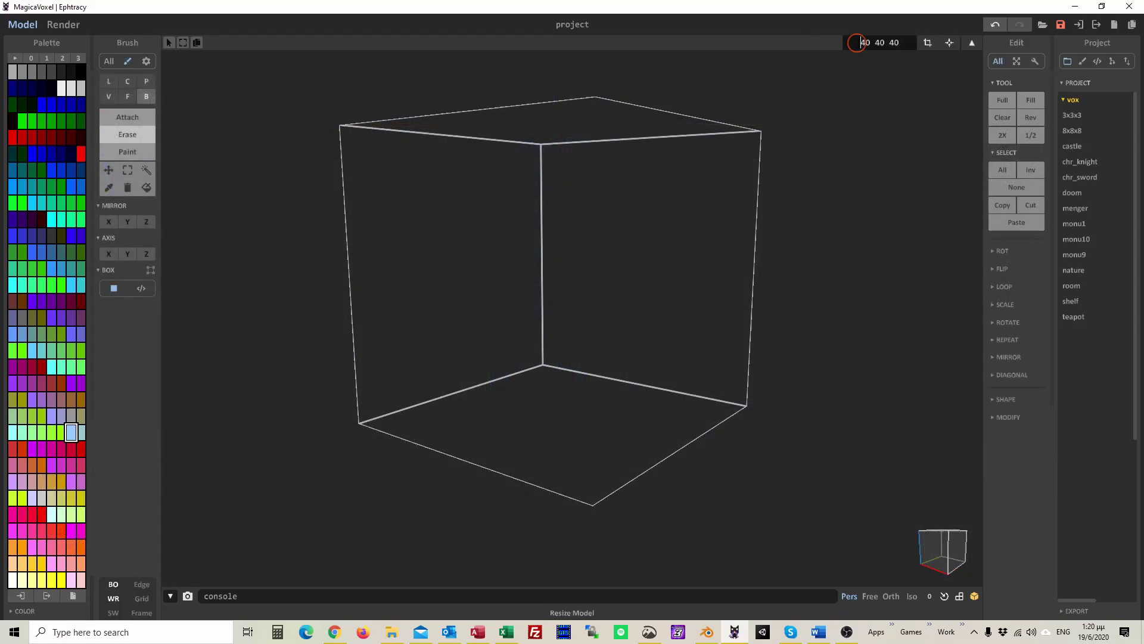
# Resize the model volume to 120 by 120 by 120.
pyautogui.moveTo(913, 94); pyautogui.dragTo(884, 210)
pyautogui.write('120')
pyautogui.press('Return')
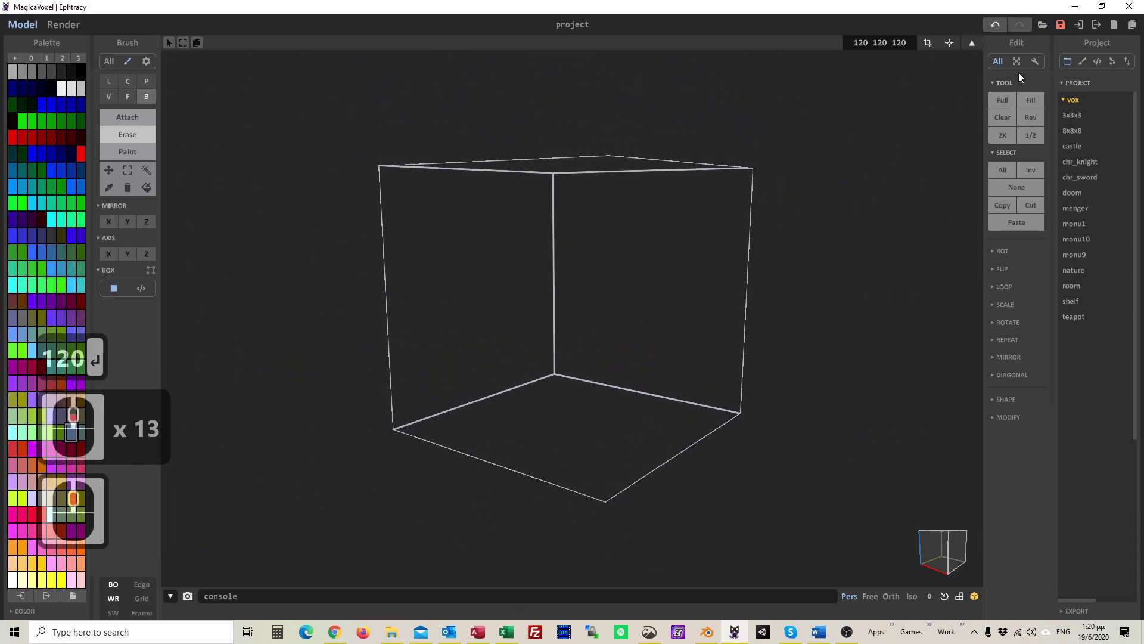
pyautogui.click(1084, 27)
pyautogui.write('120 ↵')
pyautogui.click(1074, 31)
pyautogui.write('120 ↵')
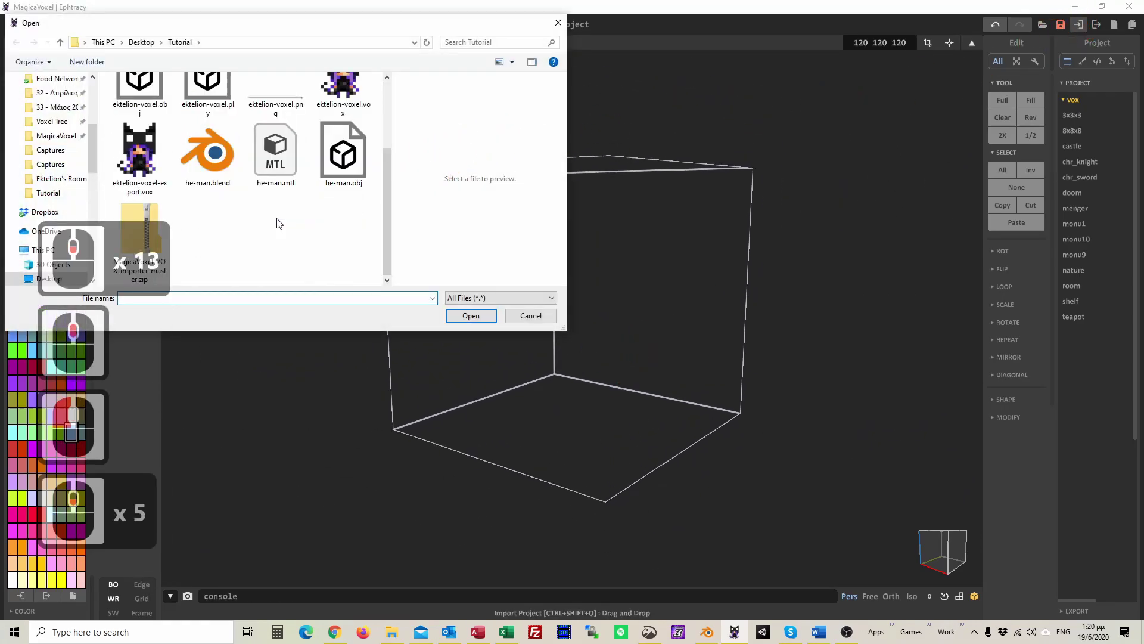
# Import he-man.obj again into the larger volume for a detailed voxel figure.
pyautogui.scroll(-3)
pyautogui.scroll(-3)
pyautogui.click(326, 169)
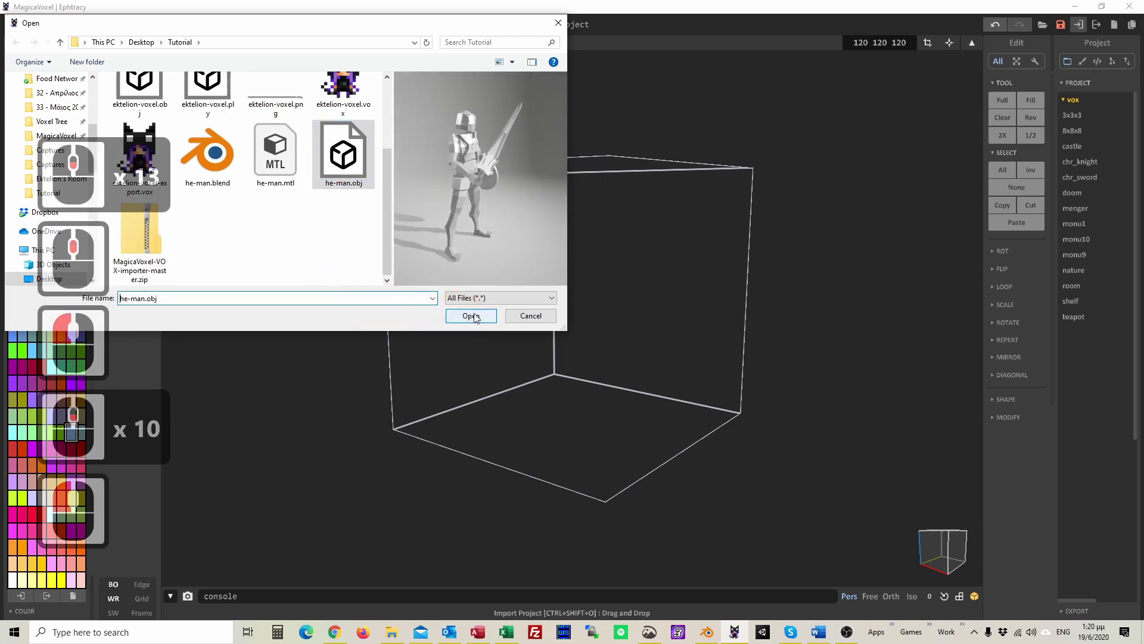
pyautogui.click(478, 317)
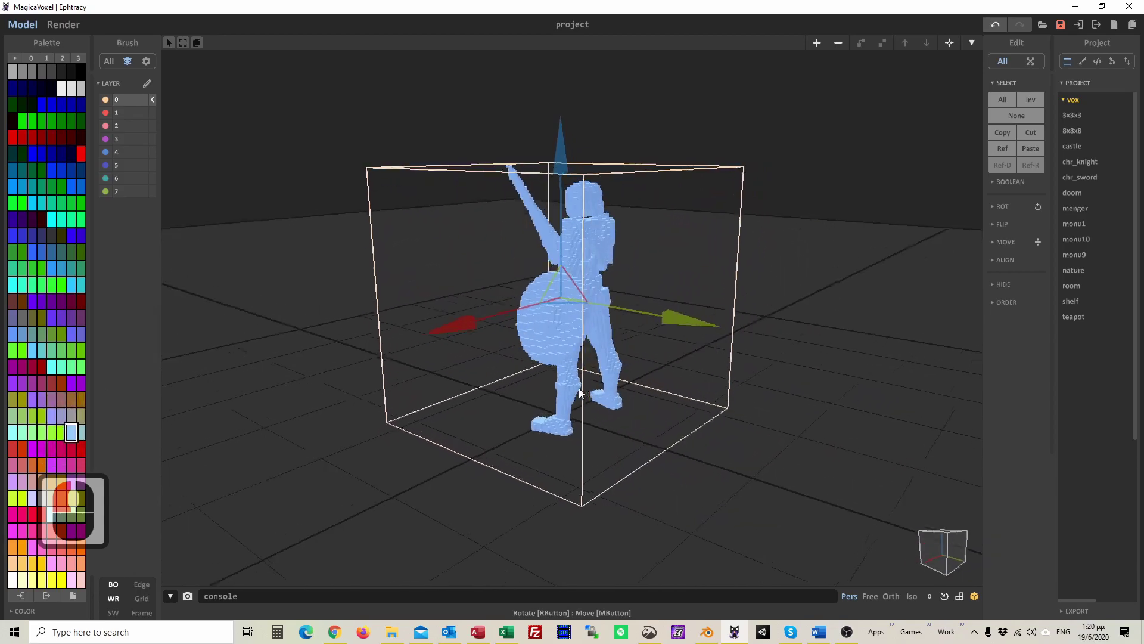
pyautogui.click(538, 394)
pyautogui.click(481, 327)
# In Pose Mode, move the foot control bones so the character's legs bend.
pyautogui.press('ctrl+Tab')
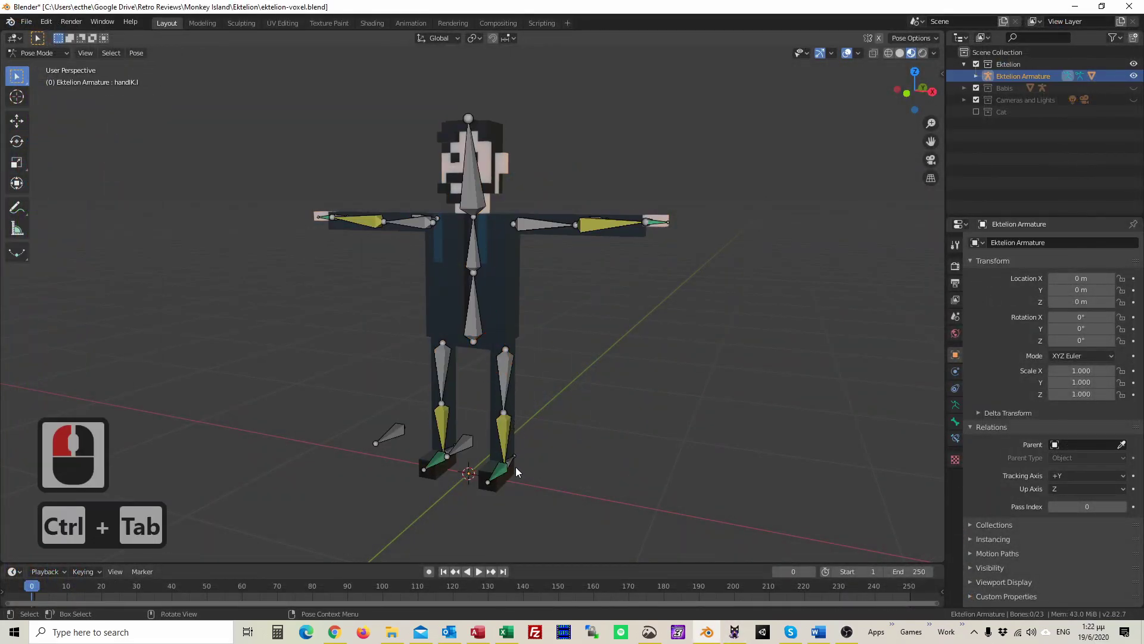
pyautogui.click(479, 329)
pyautogui.press('g')
pyautogui.click(549, 365)
pyautogui.click(518, 462)
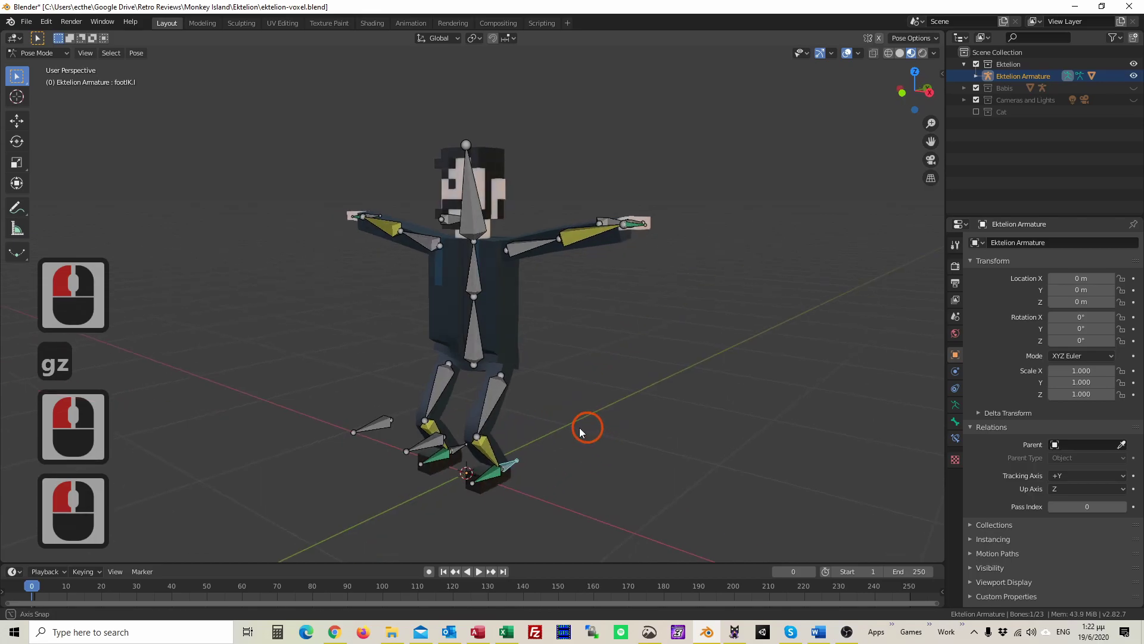
pyautogui.middleClick(551, 428)
pyautogui.press('3')
pyautogui.write('3g')
pyautogui.click(496, 380)
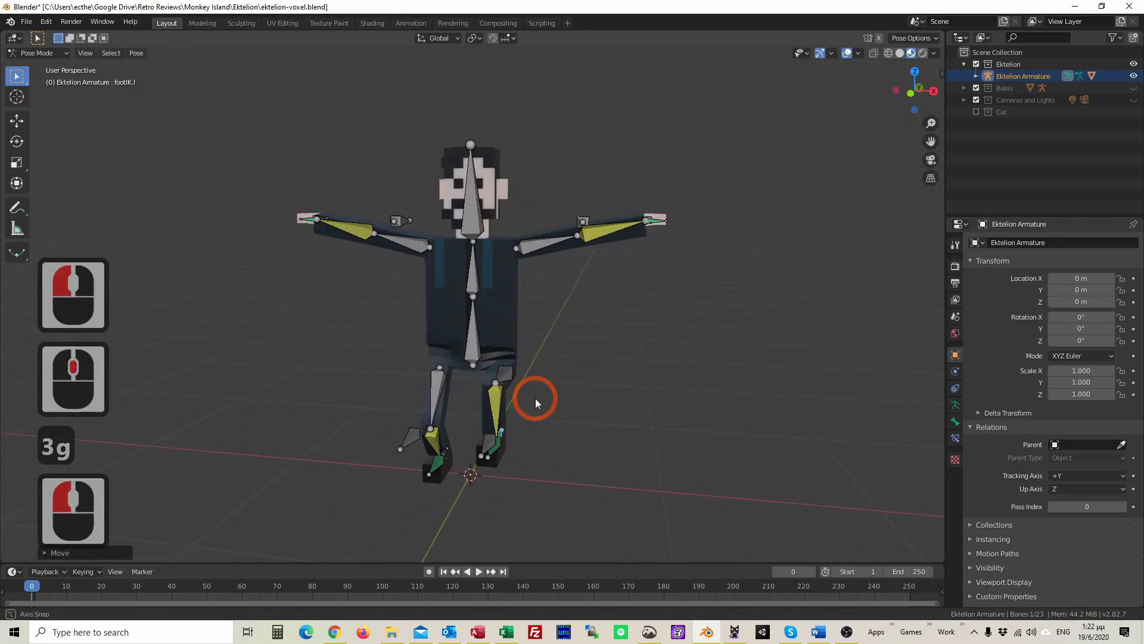
# Move an arm control bone, viewed from above, to lower the arm slightly.
pyautogui.middleClick(540, 403)
pyautogui.click(658, 254)
pyautogui.press('g')
pyautogui.press('y')
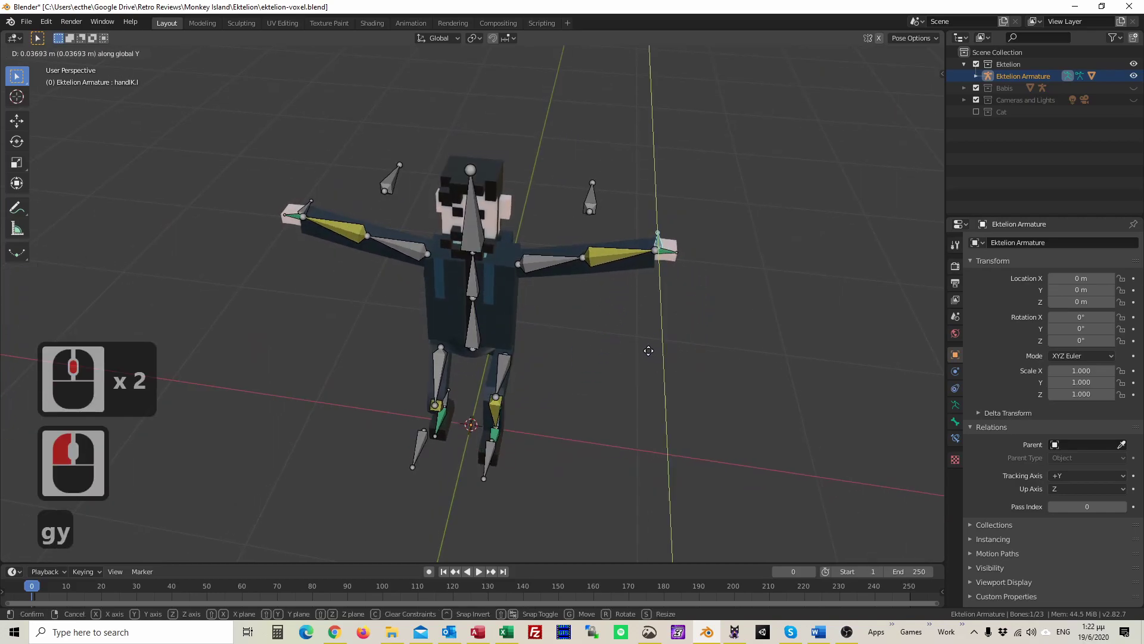
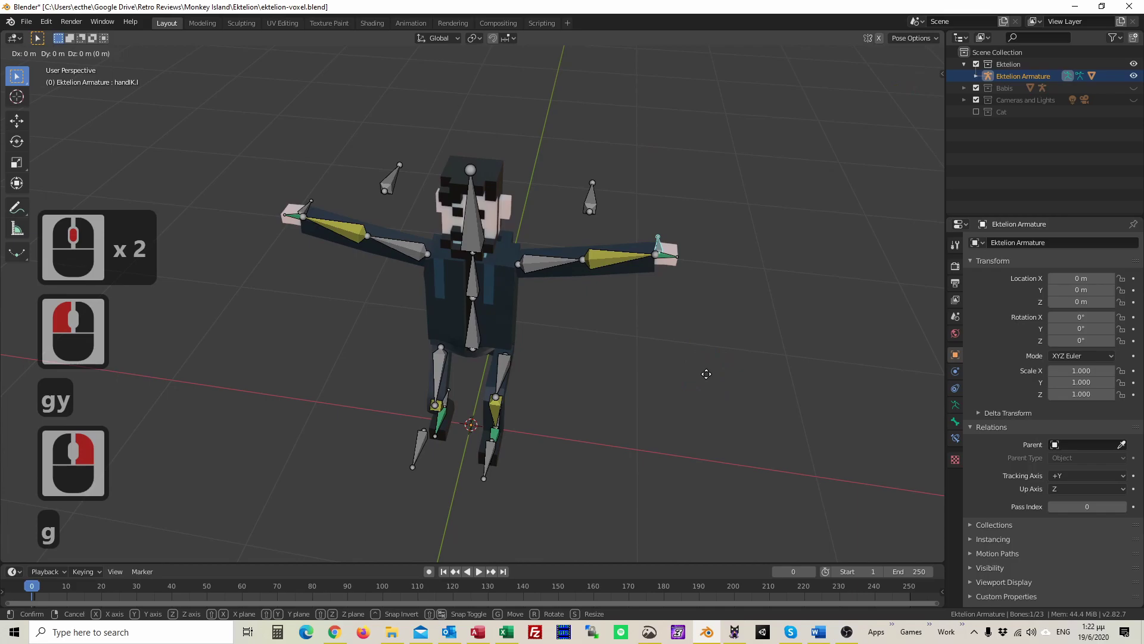
pyautogui.click(678, 382)
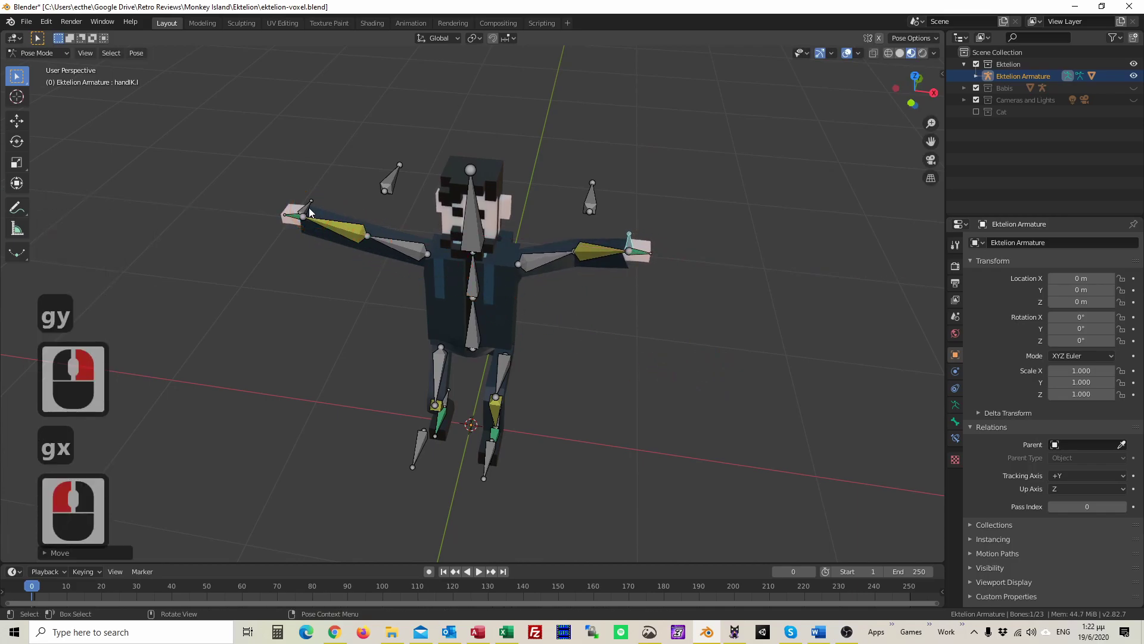
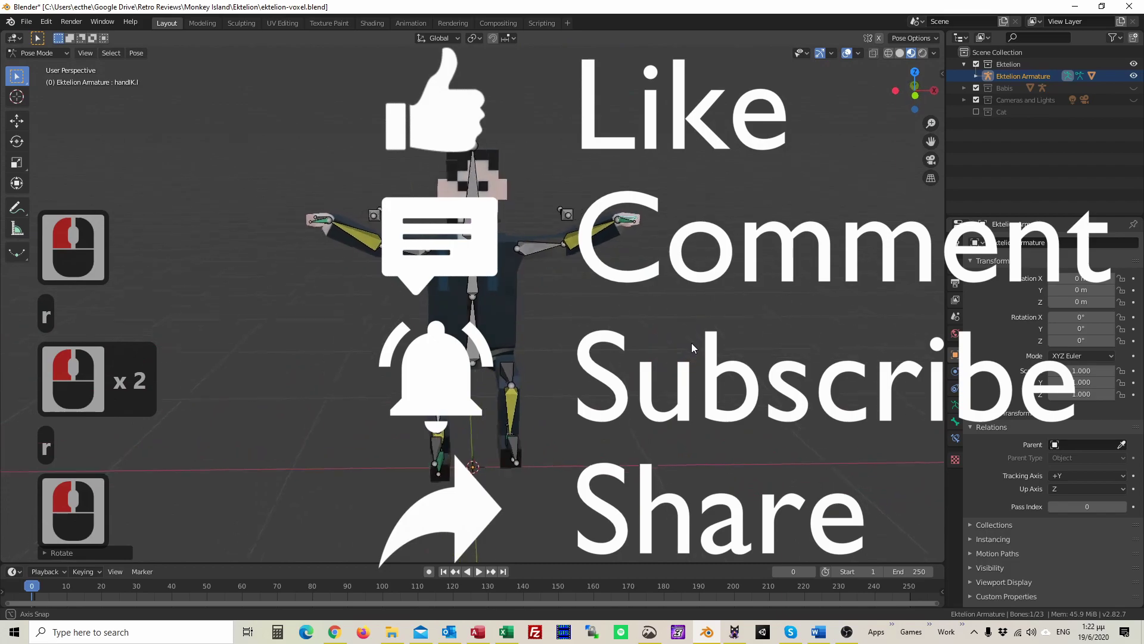
# Turn off viewport overlays so the posed voxel figure shows without bones or grid.
pyautogui.middleClick(632, 350)
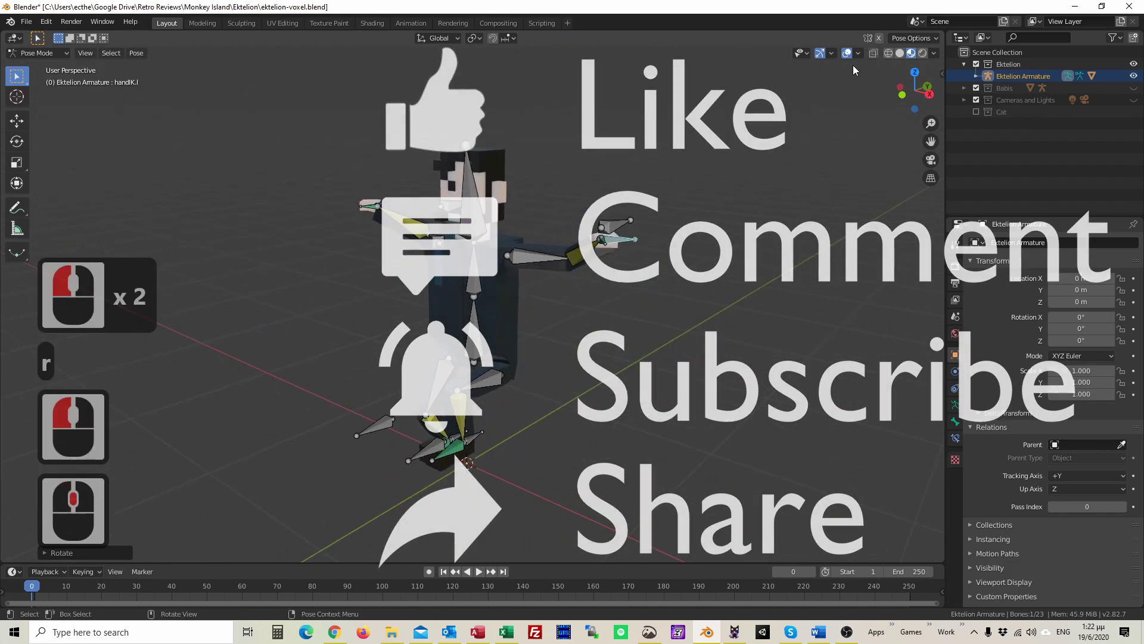
pyautogui.click(851, 52)
pyautogui.click(929, 57)
pyautogui.scroll(-3)
pyautogui.middleClick(607, 300)
pyautogui.click(915, 62)
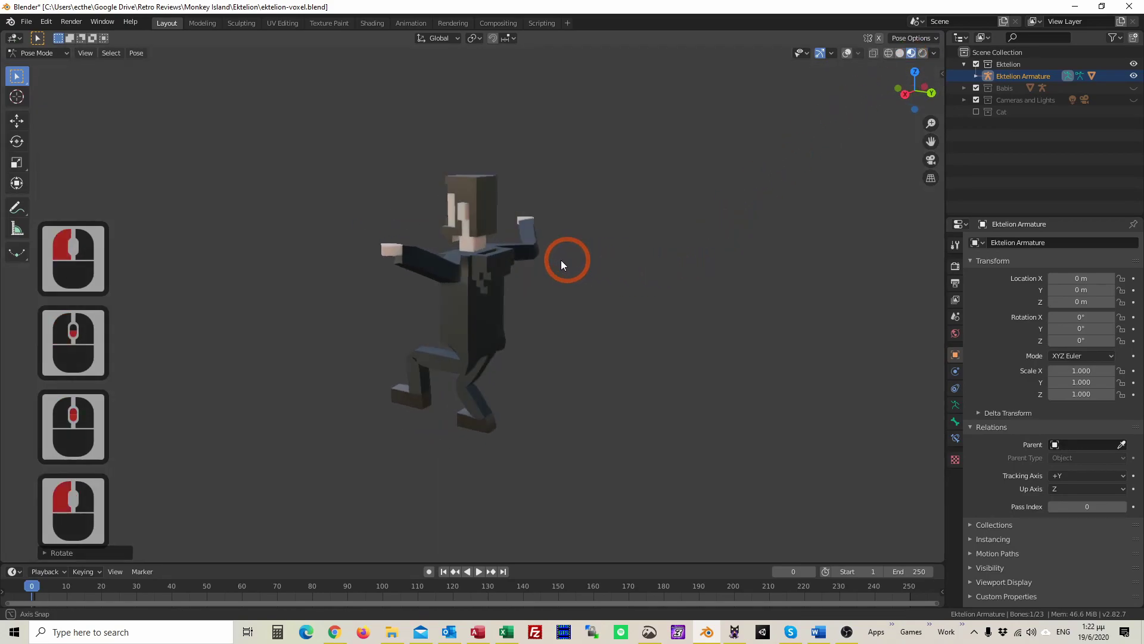